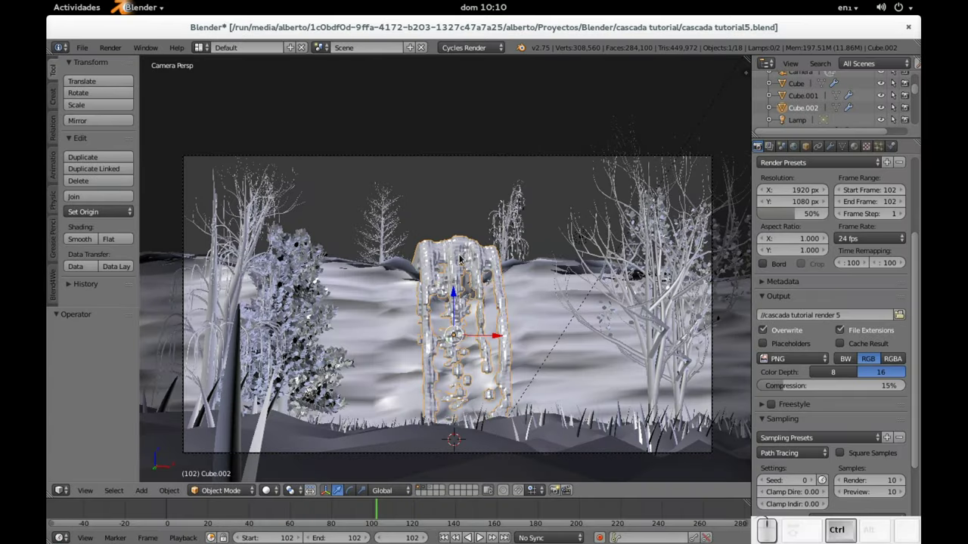
- Show the waterfall material's node layout and move the Glass BSDF and Material Output nodes apart
key("ctrl+Left")
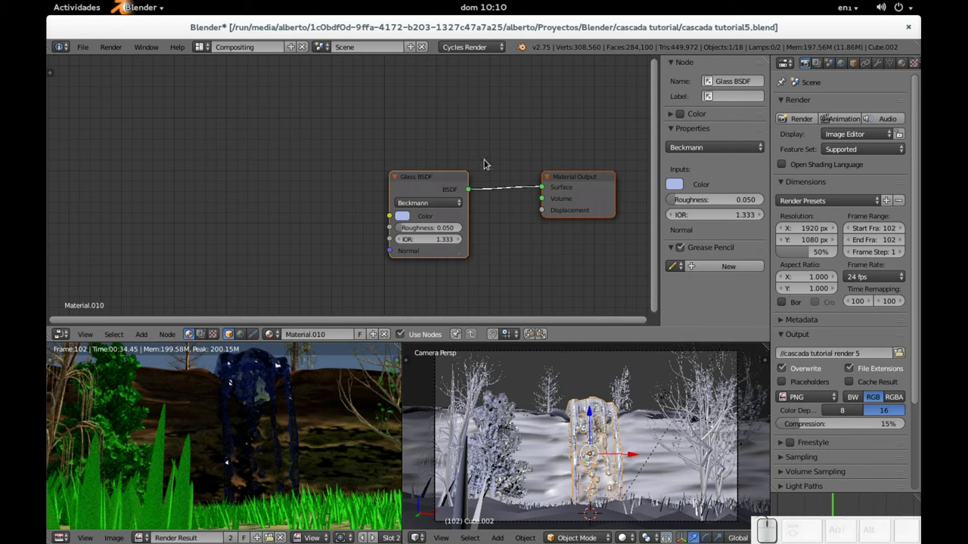
left_click_drag(451, 179, 565, 327)
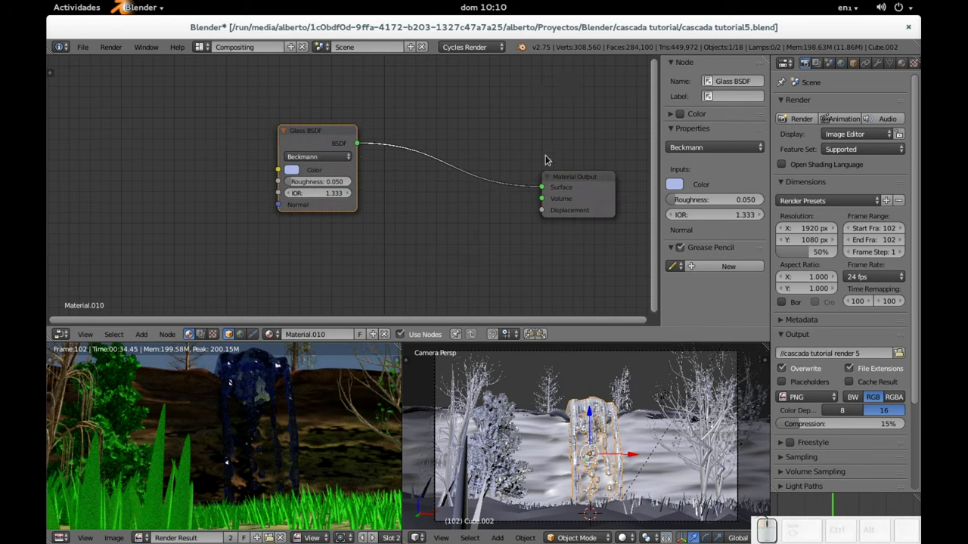
left_click_drag(586, 183, 416, 216)
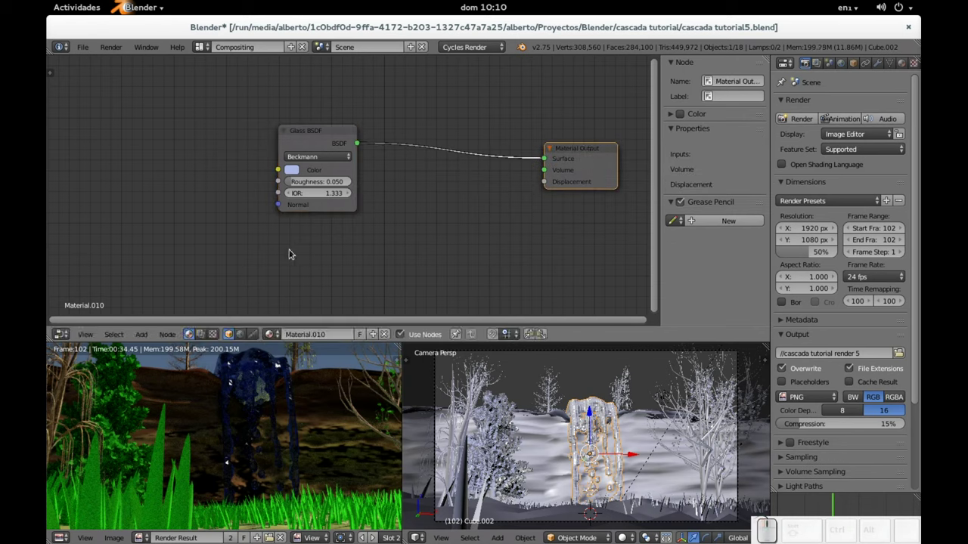
- Add a Glossy BSDF node below the glass node and give it the glass's light-blue colour
key("shift+a")
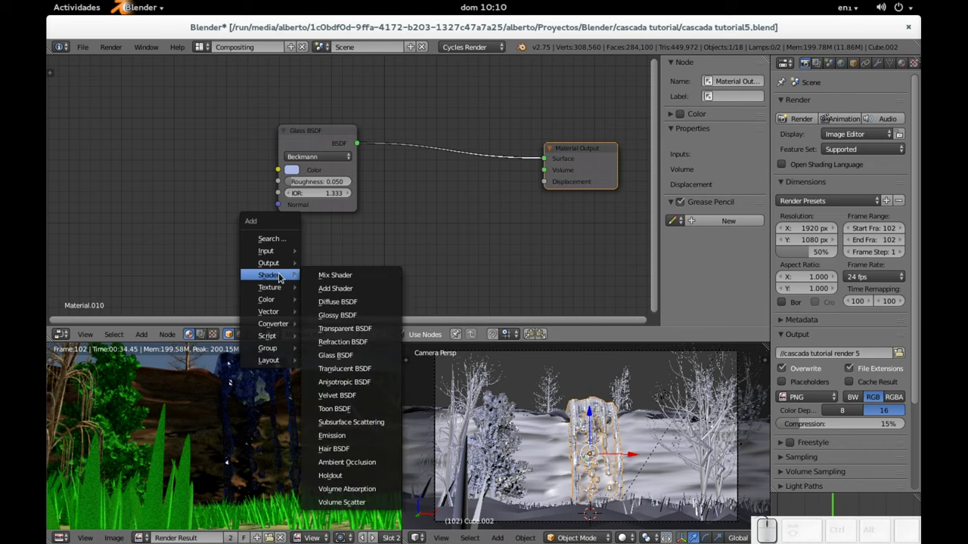
left_click(349, 313)
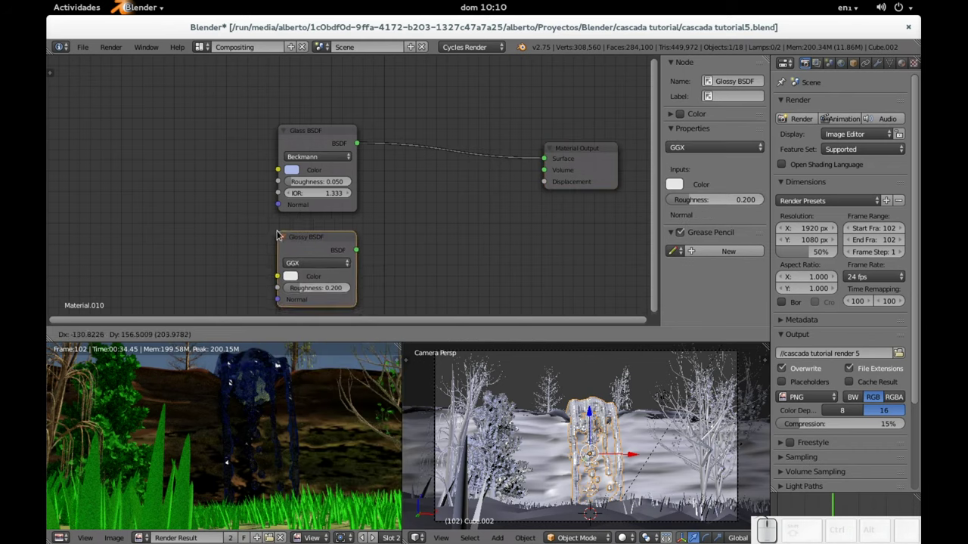
left_click(673, 112)
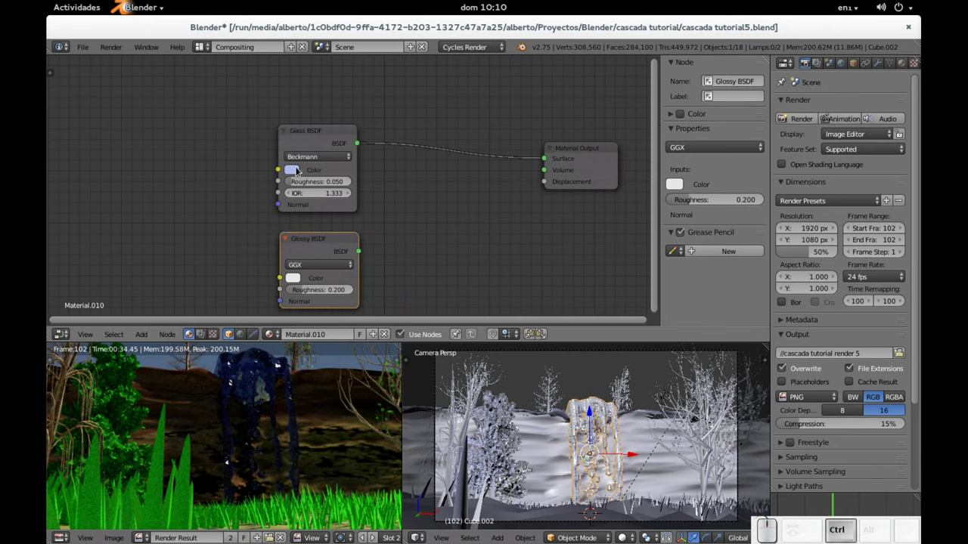
key("ctrl+c")
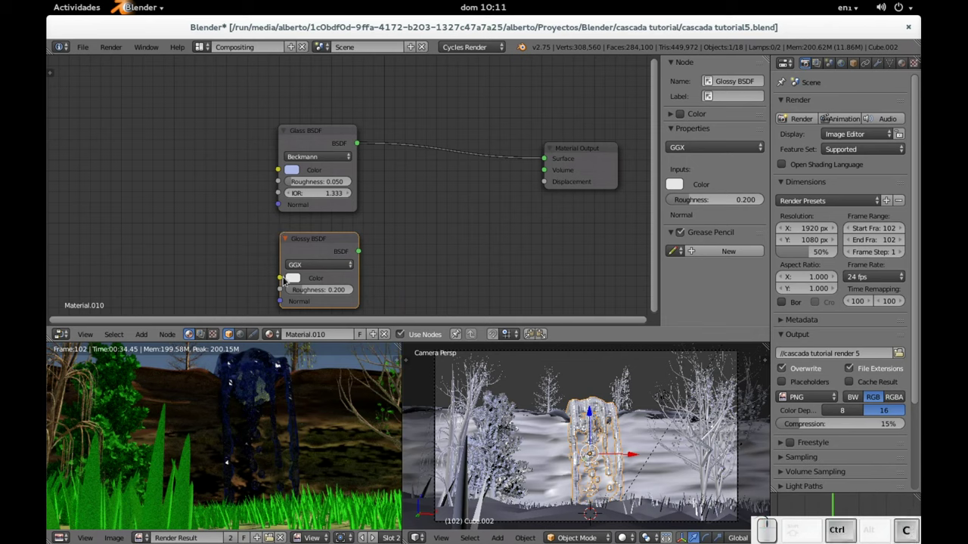
key("ctrl+c")
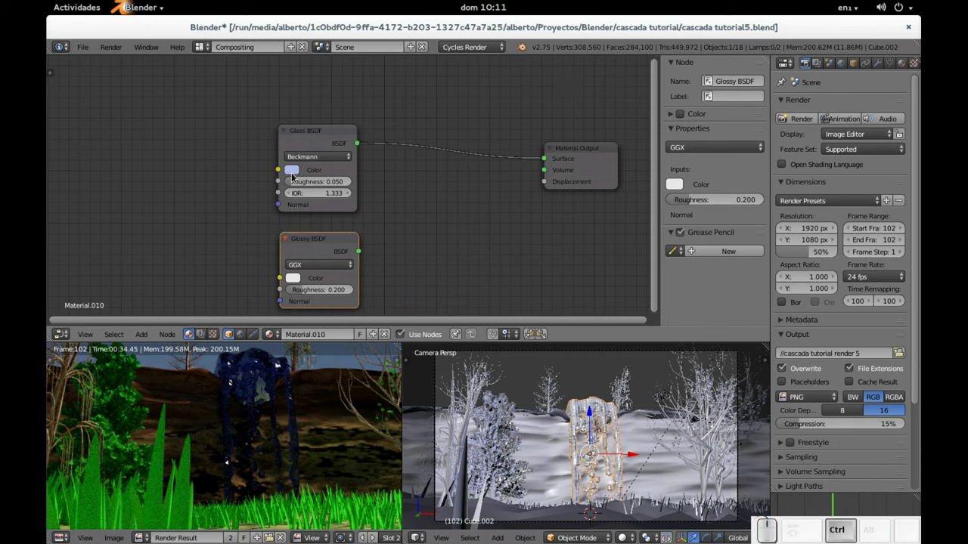
key("ctrl+c")
key("ctrl+v")
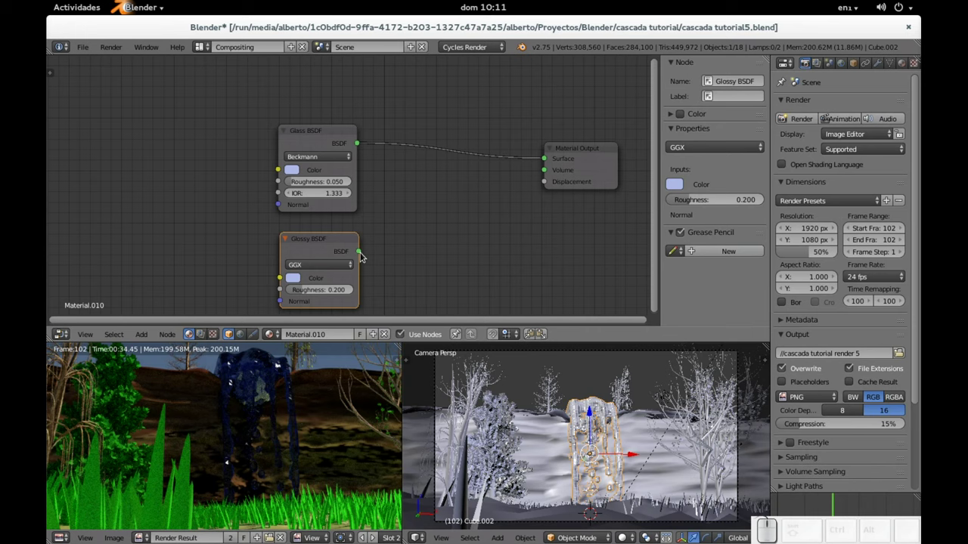
- Add a Mix Shader blending Glass and Glossy into the output, with glossy roughness 0.100
key("shift+a")
left_click(674, 113)
left_click(674, 113)
left_click(674, 113)
left_click(674, 114)
key("KP_Decimal")
key("KP_1")
key("KP_Enter")
middle_click(674, 113)
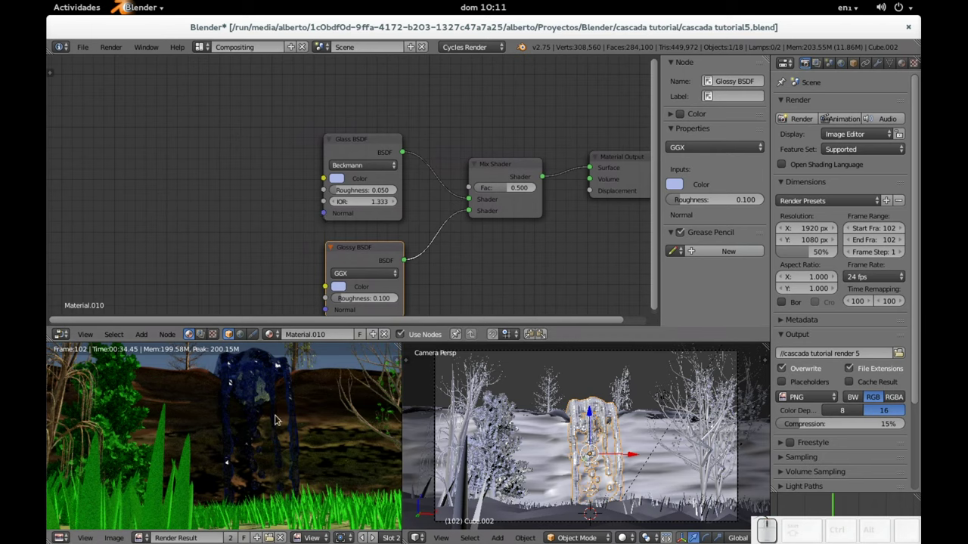
- Switch the Render Result to empty Slot 3 and render the scene with the new material (F12)
scroll("down", 3)
scroll("up", 3)
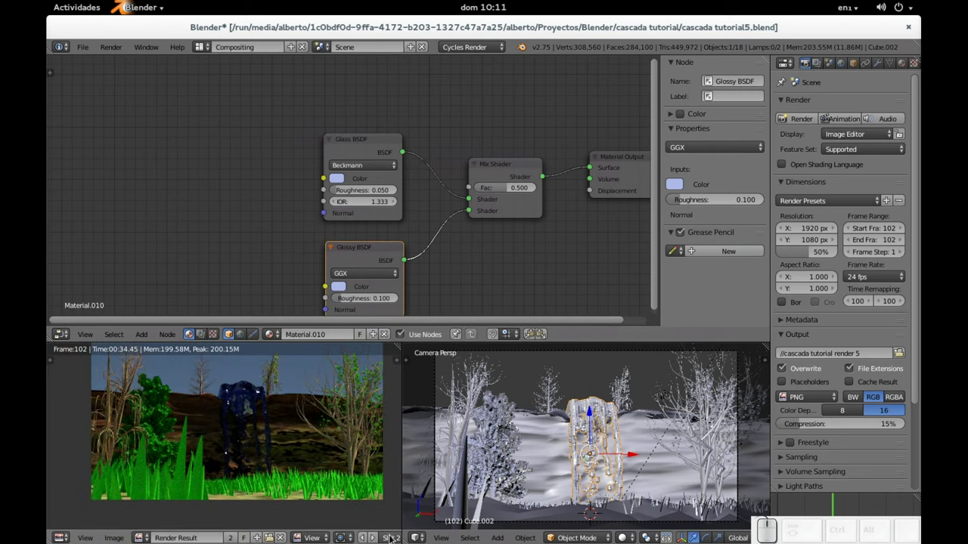
left_click(674, 113)
left_click(674, 114)
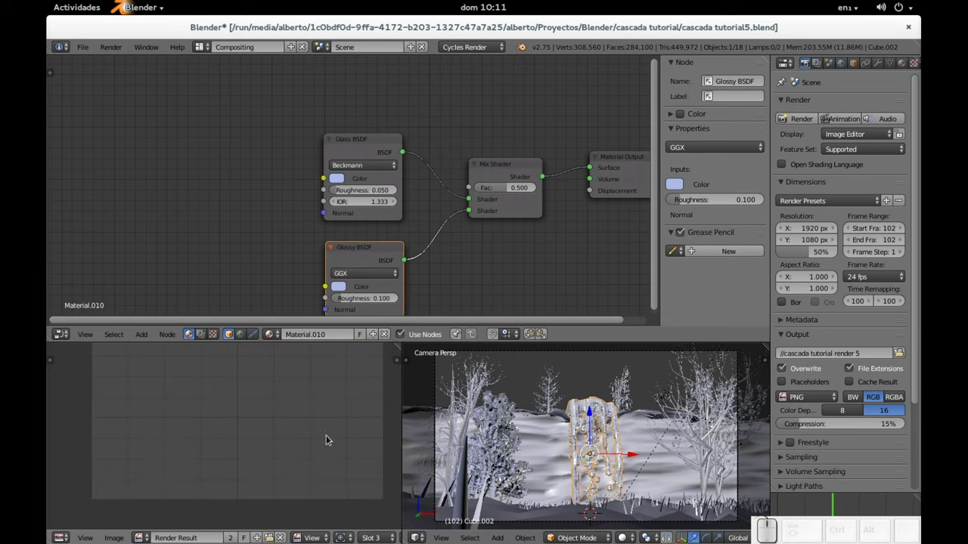
left_click(673, 114)
scroll("up", 3)
key("F12")
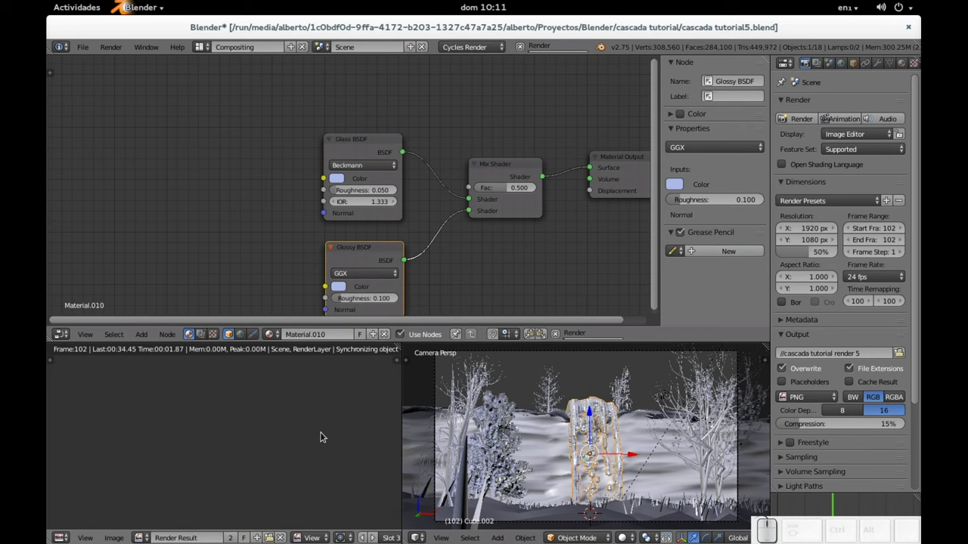
scroll("down", 3)
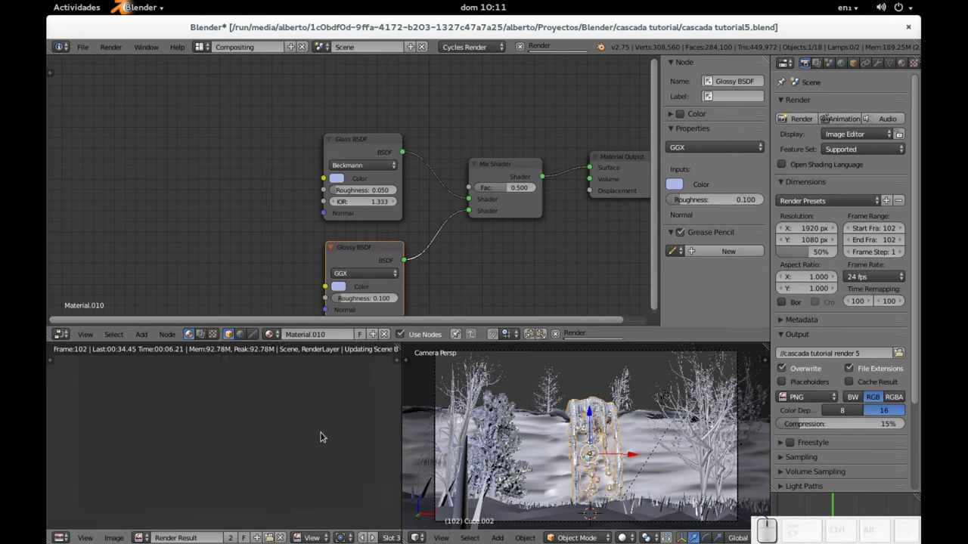
key("alt+Tab")
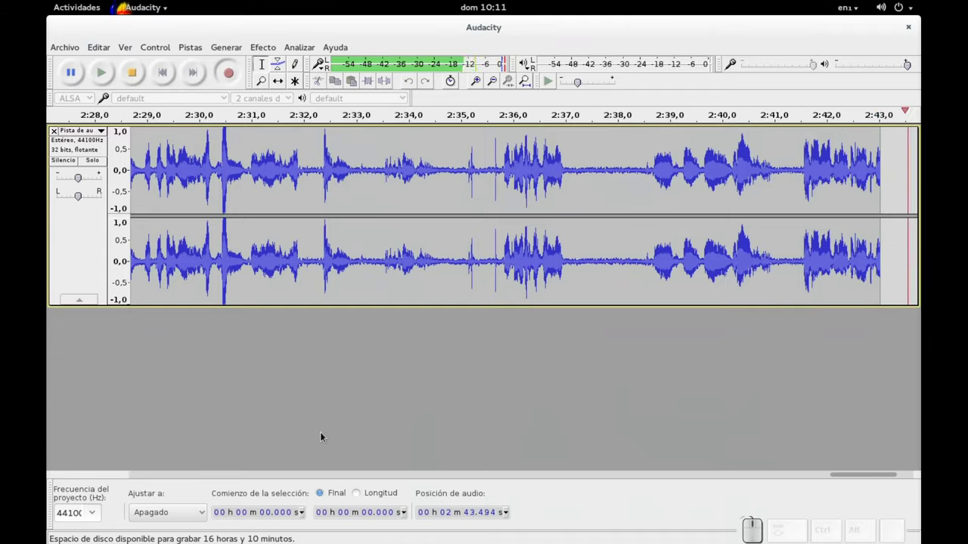
key("alt+Tab")
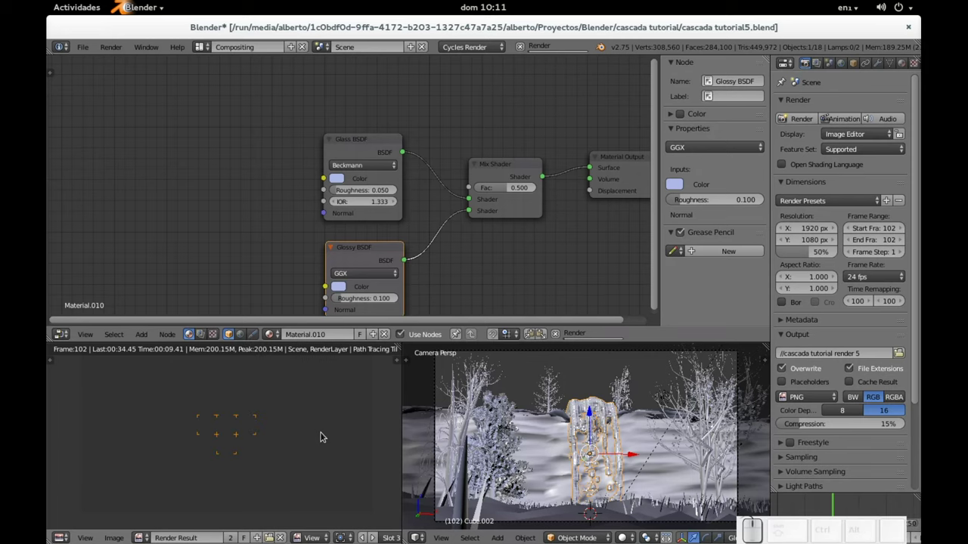
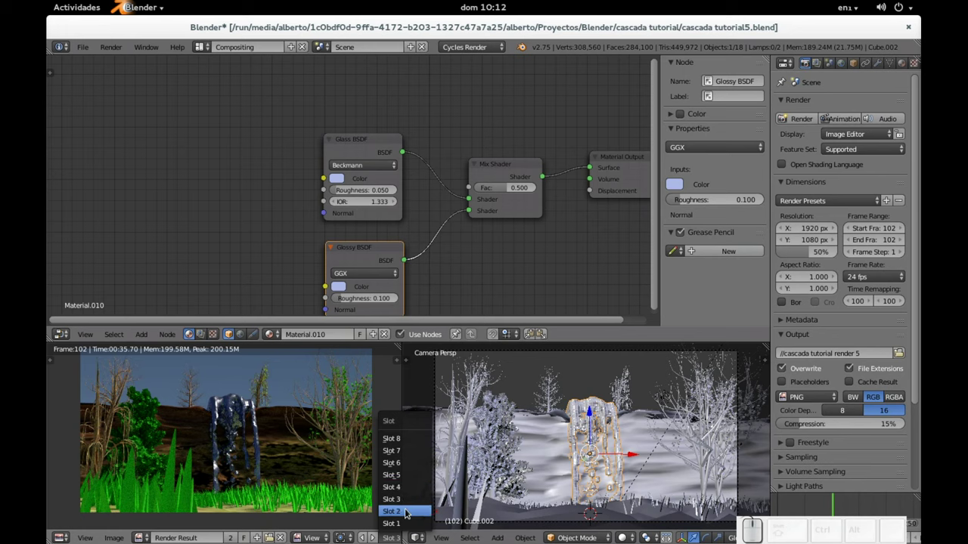
- Compare the earlier Slot 2 render against the new render in Slot 3
left_click(411, 513)
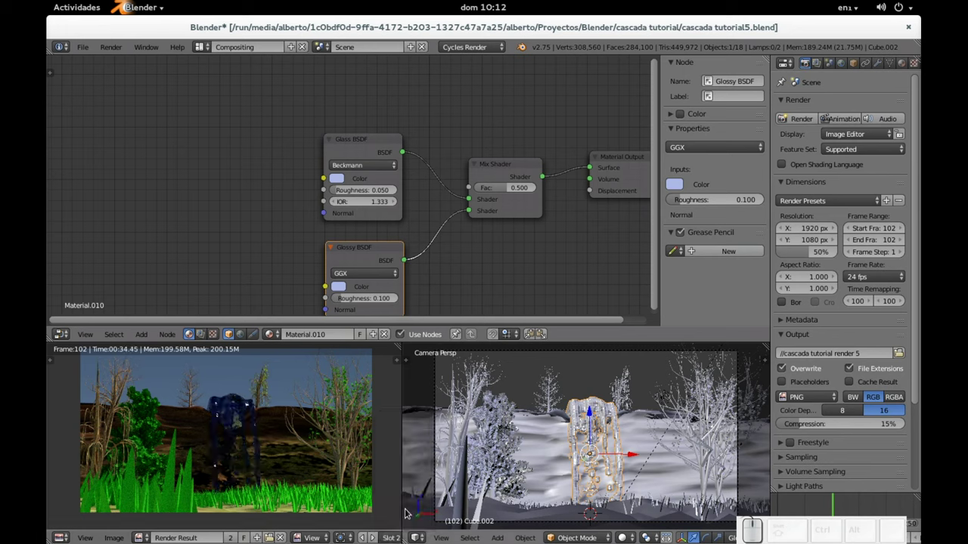
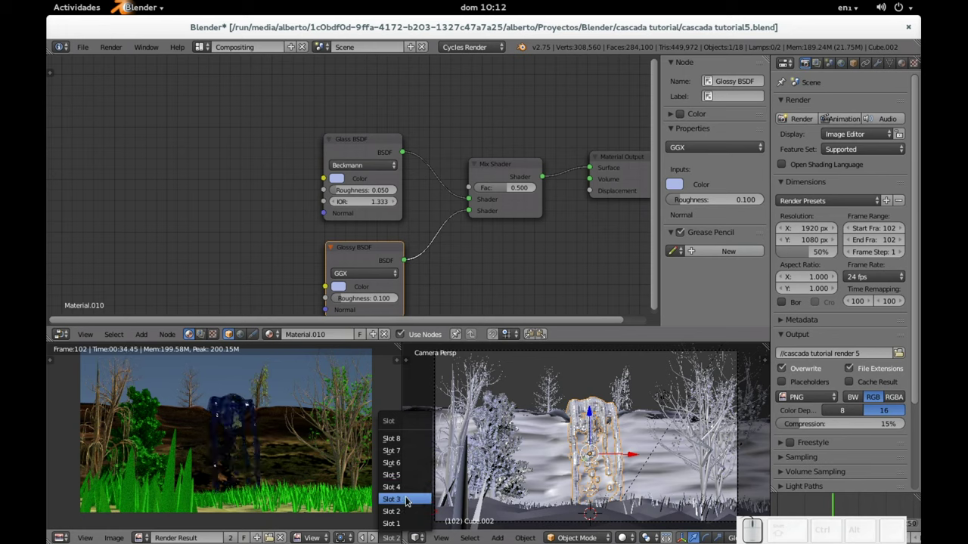
left_click(410, 501)
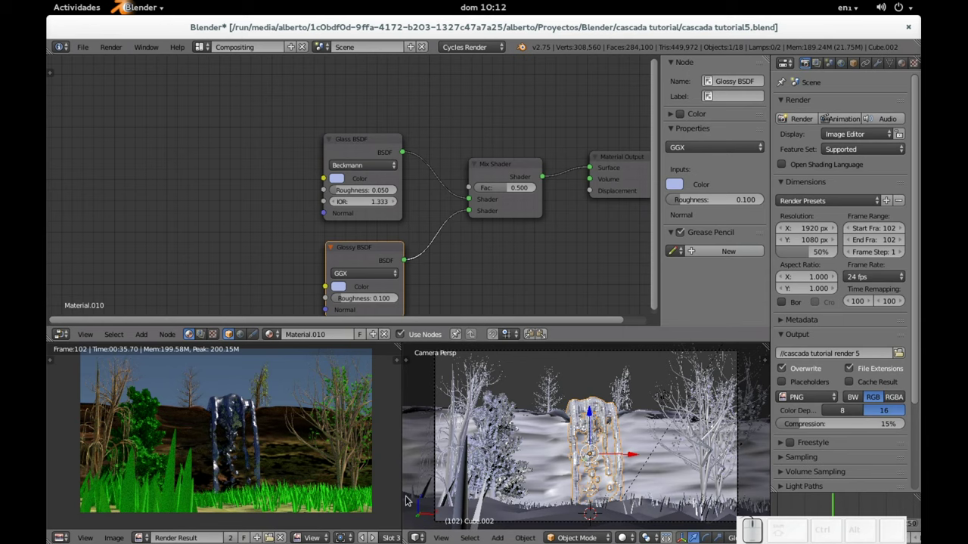
- Return to the modelling layout, orbit in close to the waterfall and select Cube.001
key("ctrl+Right")
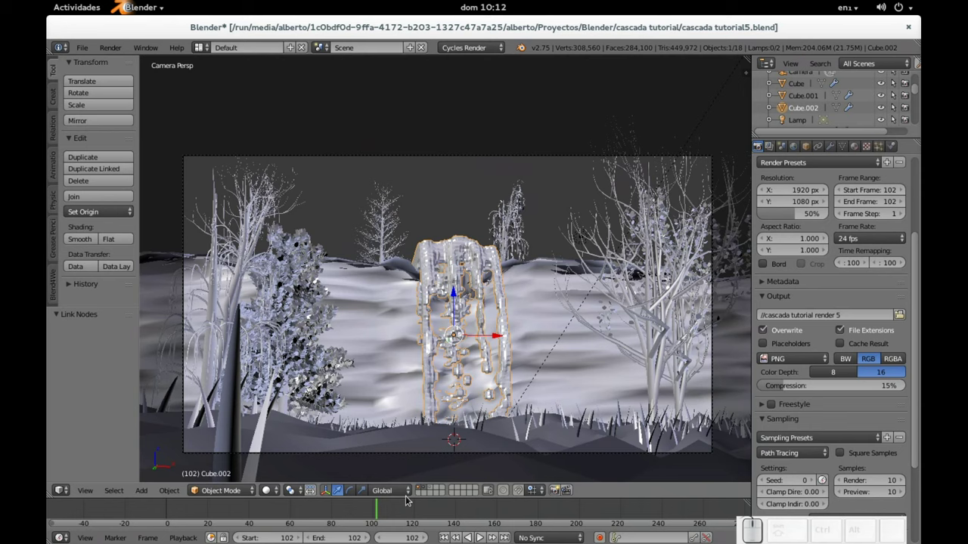
left_click_drag(520, 325, 511, 364)
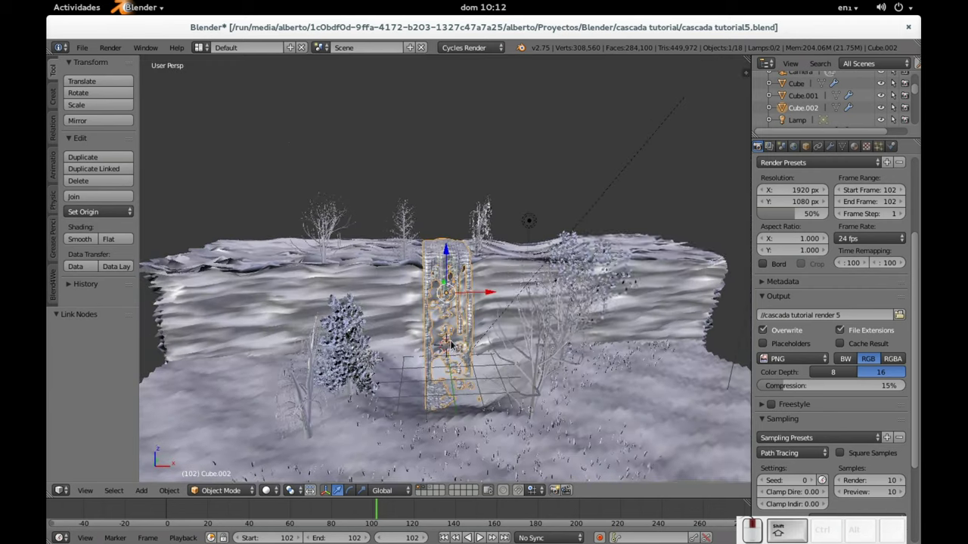
scroll("up", 3)
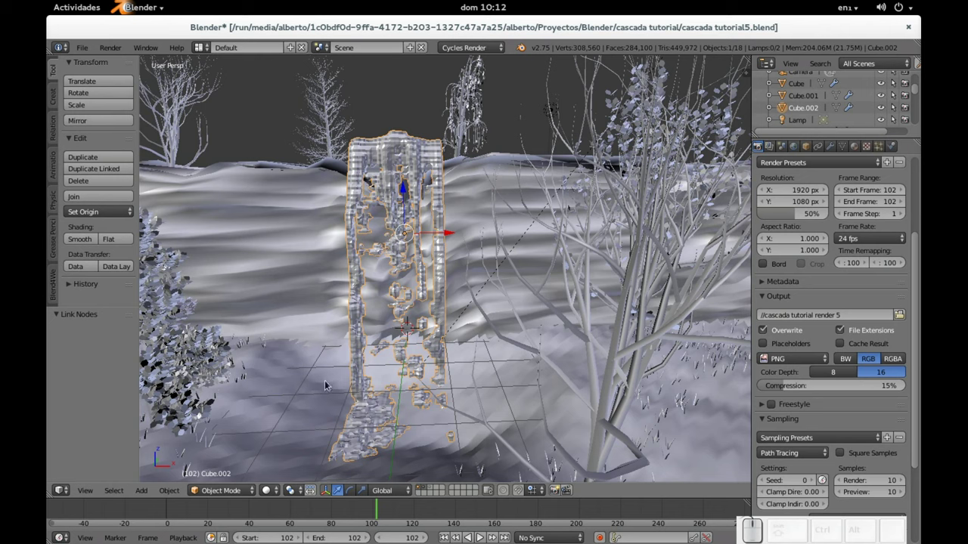
middle_click(428, 373)
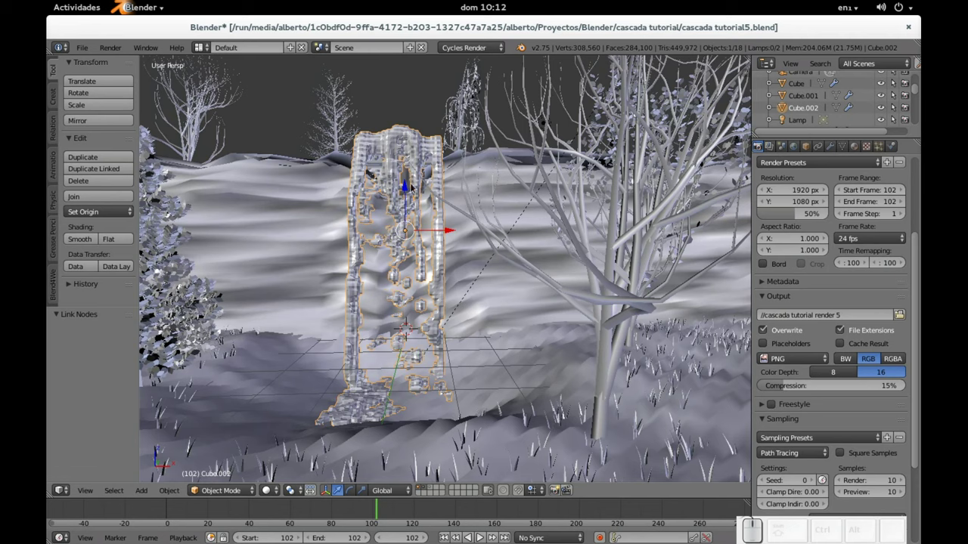
right_click(410, 181)
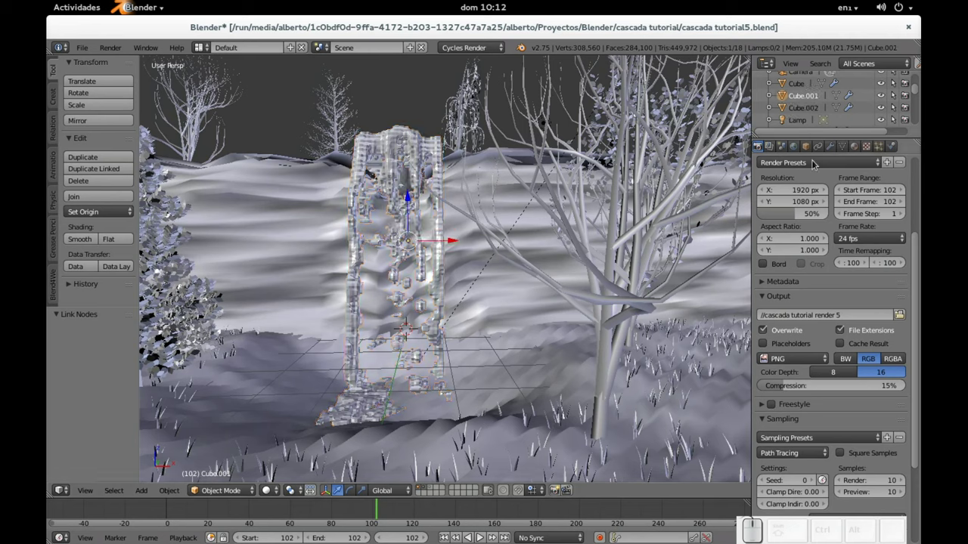
- Give Cube.001 a new material with a grey diffuse colour, then show its modifiers
left_click(864, 151)
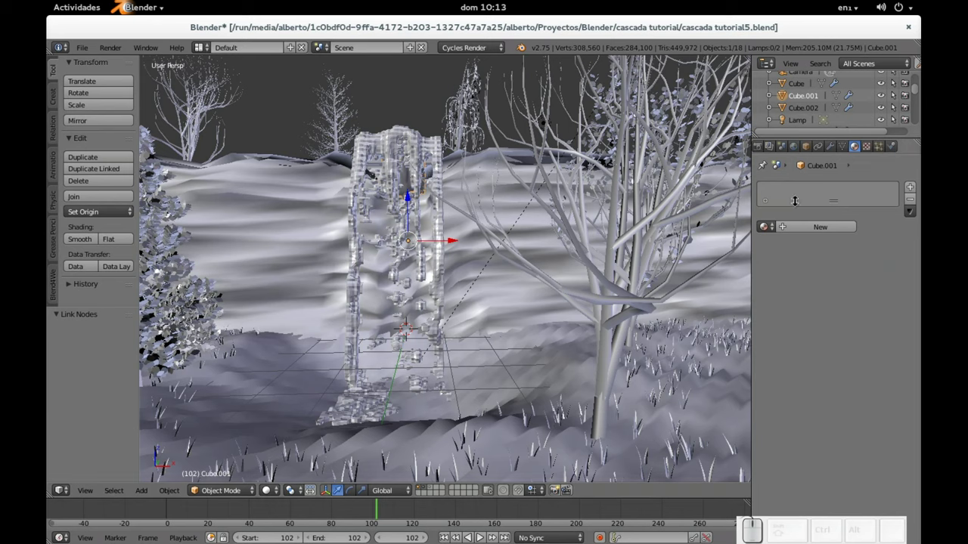
left_click(830, 227)
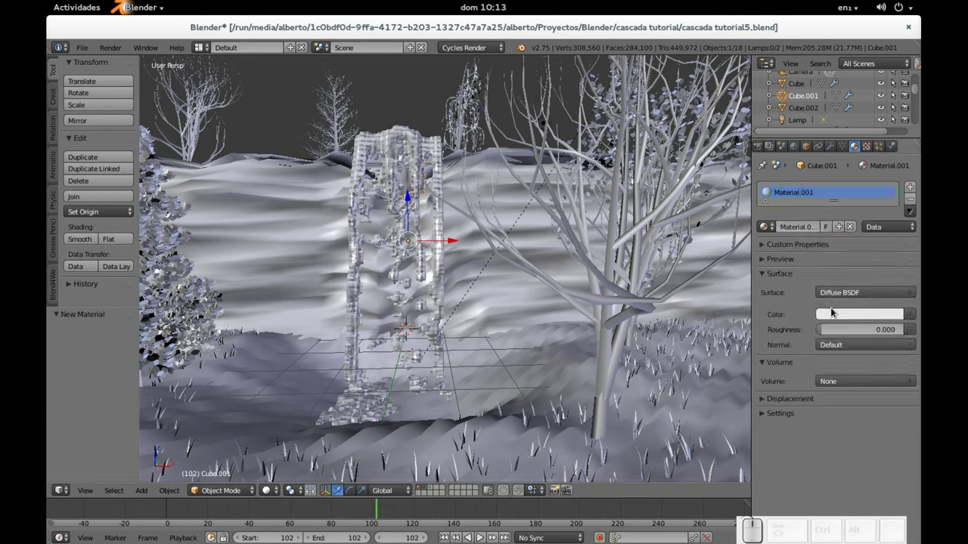
left_click(840, 317)
left_click(898, 182)
left_click_drag(899, 182, 775, 319)
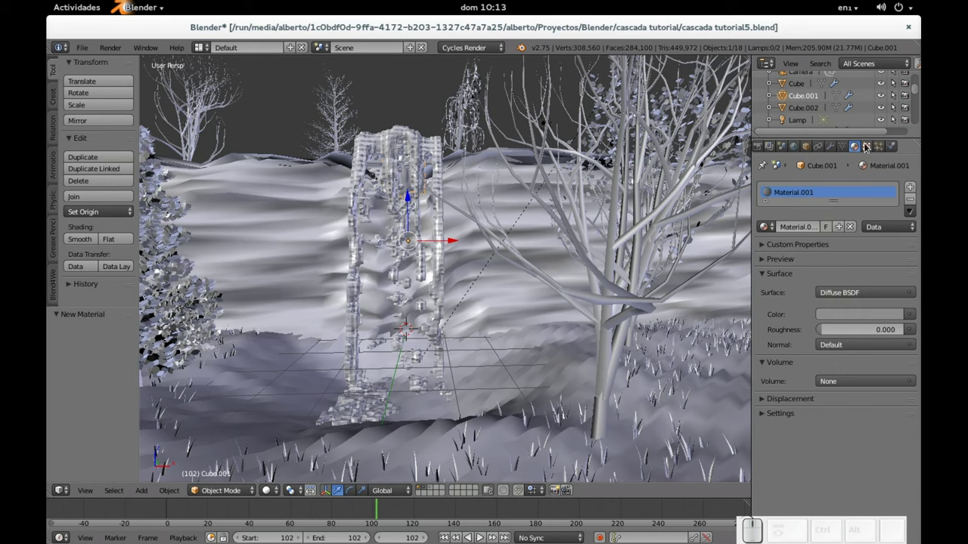
left_click(836, 150)
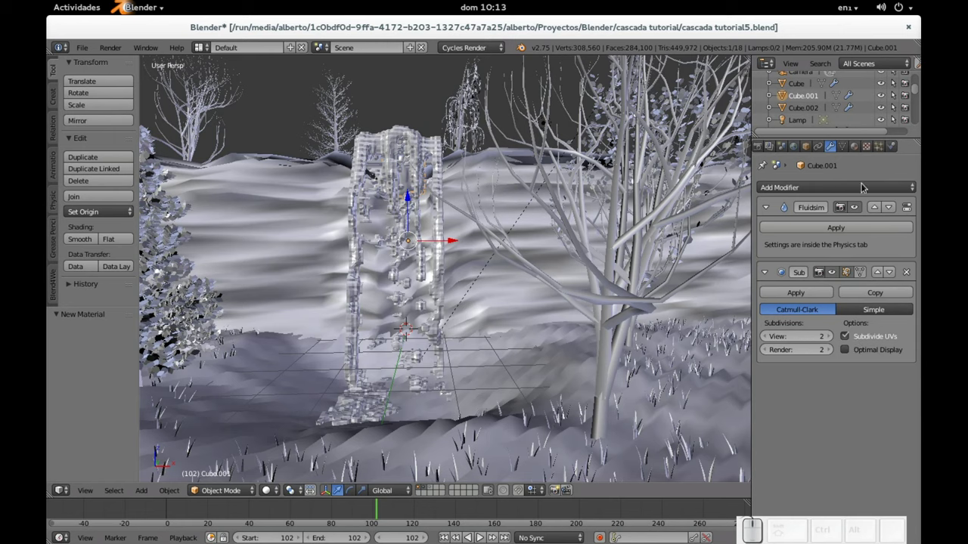
- Add a Displace modifier to Cube.001 with a new texture, Texture.001, of type Image or Movie
left_click(844, 191)
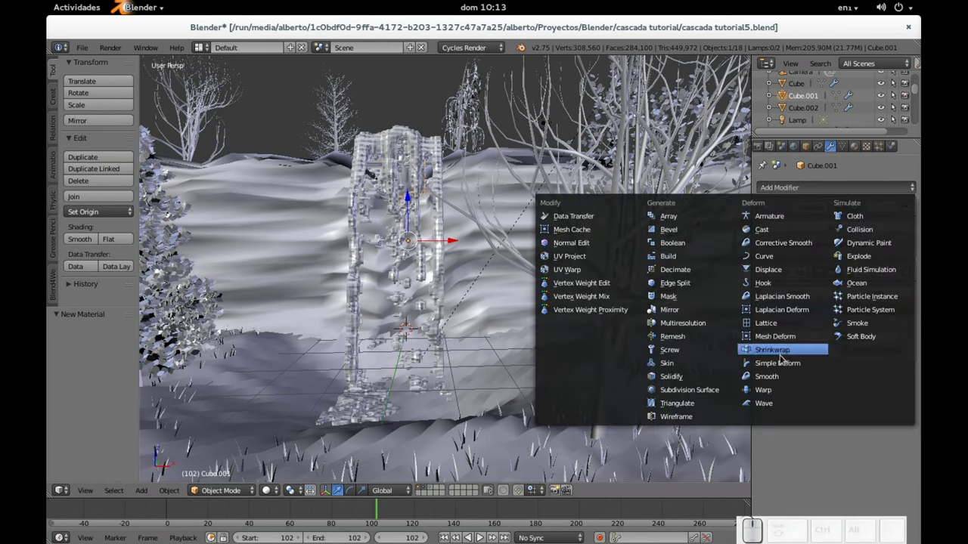
left_click(780, 274)
scroll("down", 3)
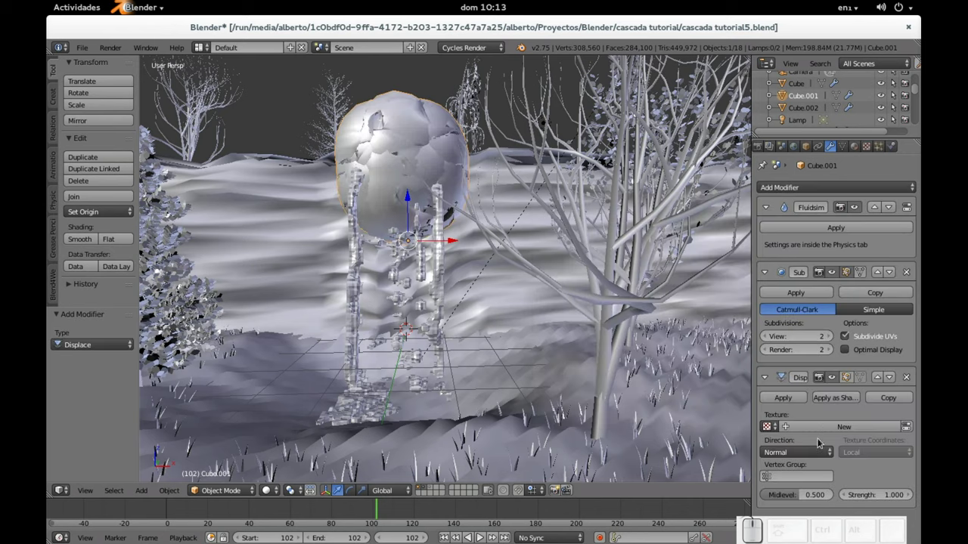
left_click(831, 431)
scroll("down", 3)
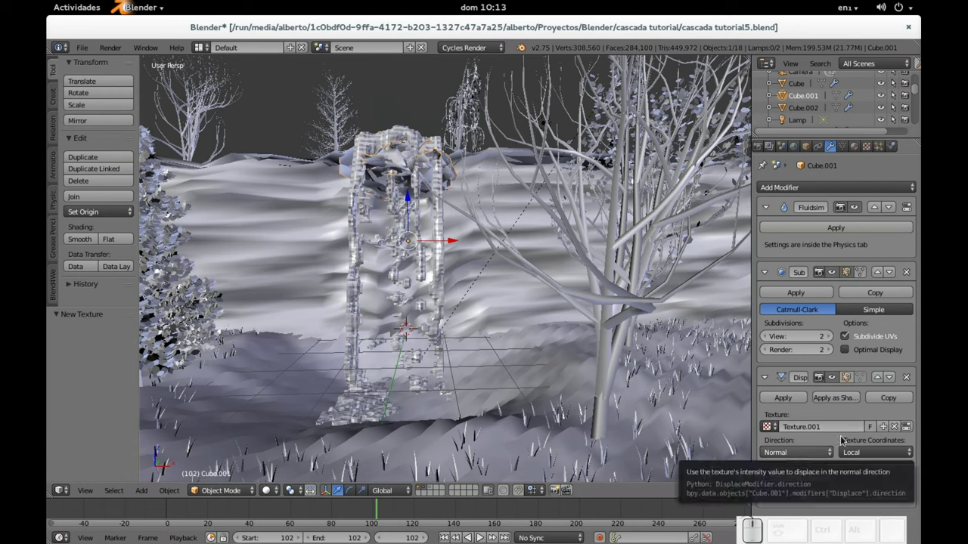
left_click(871, 153)
left_click(834, 193)
- Browse the texture's image settings and image list in the Texture panel
left_click(812, 144)
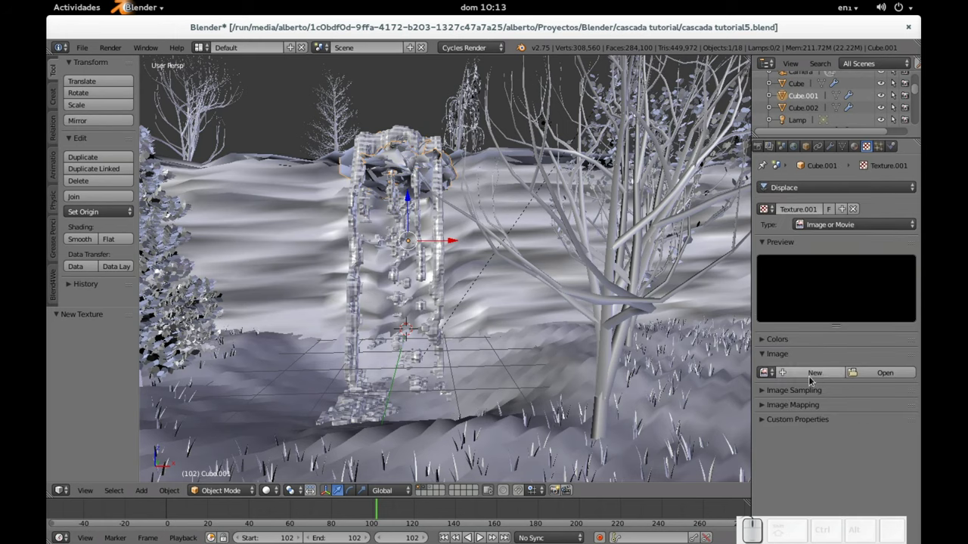
left_click(825, 374)
key("Escape")
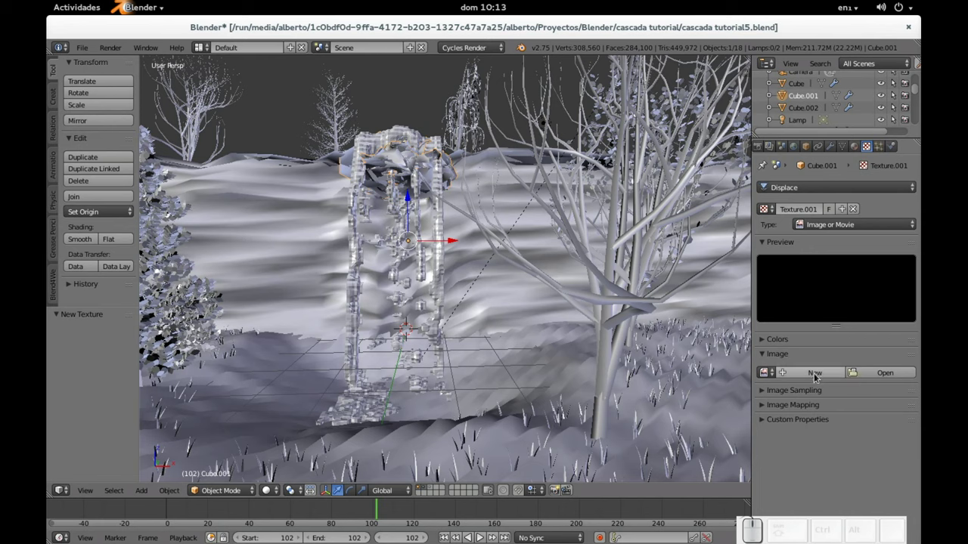
scroll("down", 3)
left_click(766, 344)
left_click(766, 344)
left_click(766, 390)
left_click(766, 390)
left_click(769, 410)
left_click(768, 410)
double_click(767, 419)
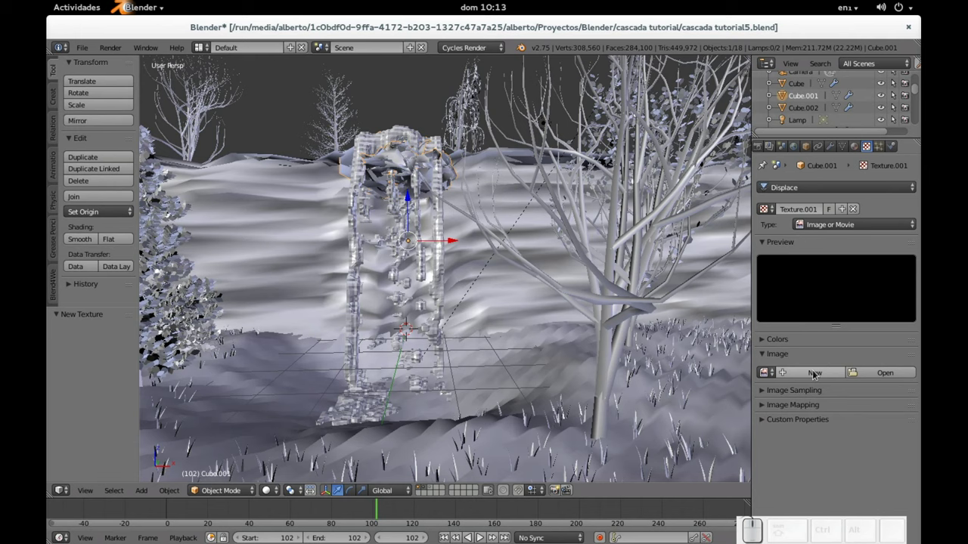
- Create a new blank 1024×1024 image for Texture.001 and browse the available images for the bark picture
left_click(818, 375)
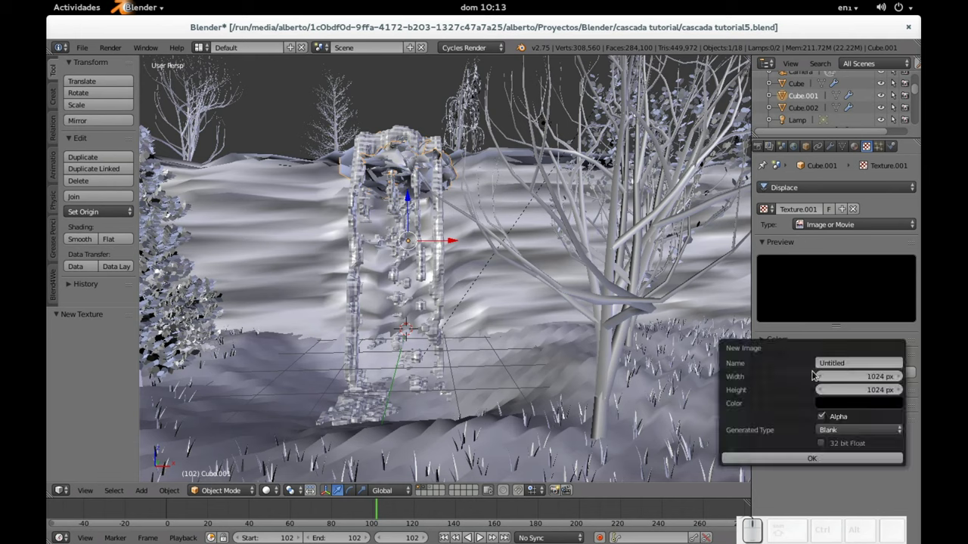
left_click(832, 459)
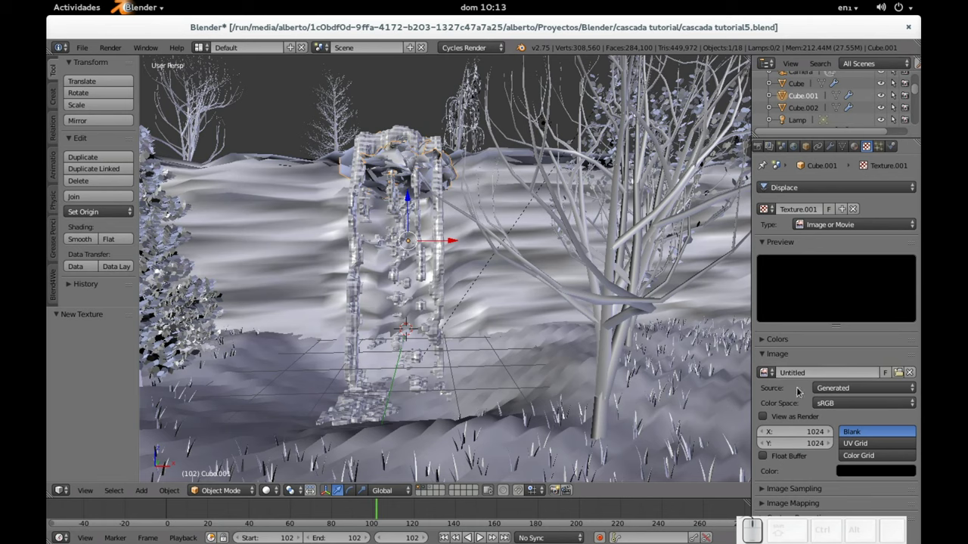
left_click(773, 375)
middle_click(772, 376)
scroll("down", 3)
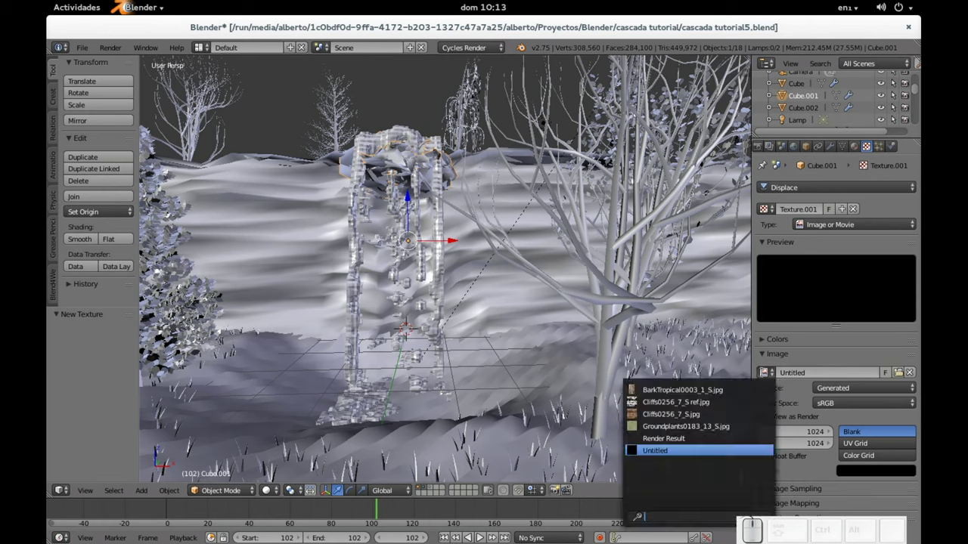
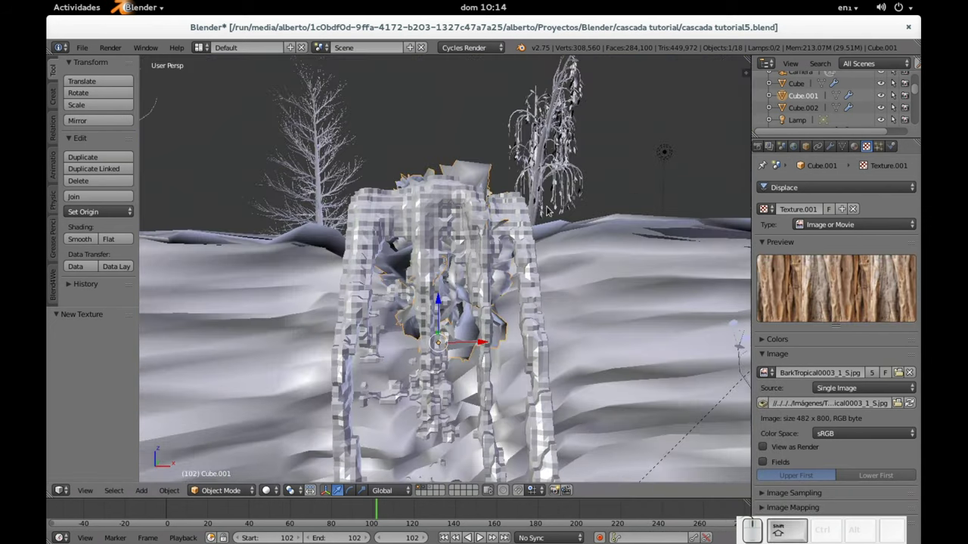
- Move Cube.001's Displace modifier above the Subdivision Surface, then select Cube.002
left_click(837, 148)
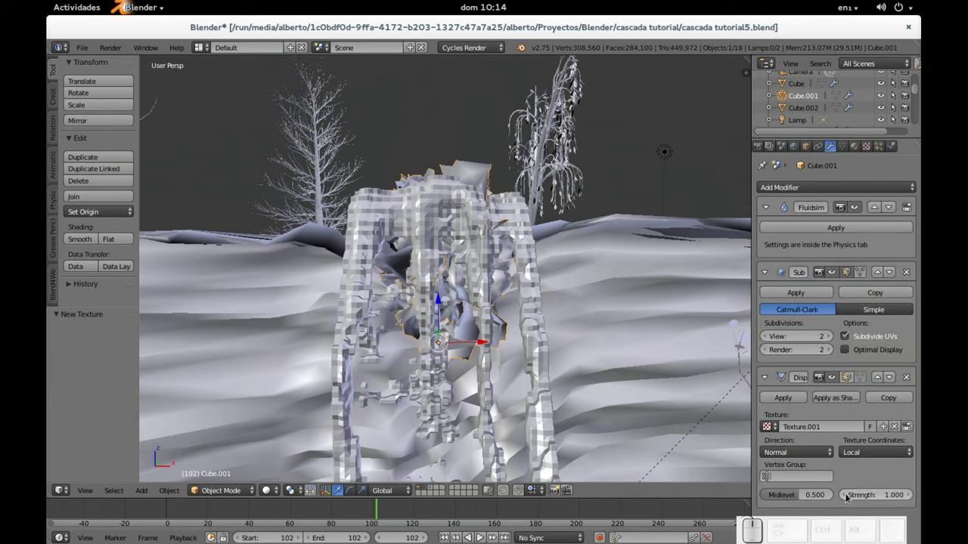
left_click(850, 498)
left_click(851, 499)
left_click(850, 498)
left_click(851, 498)
left_click(851, 498)
left_click(851, 498)
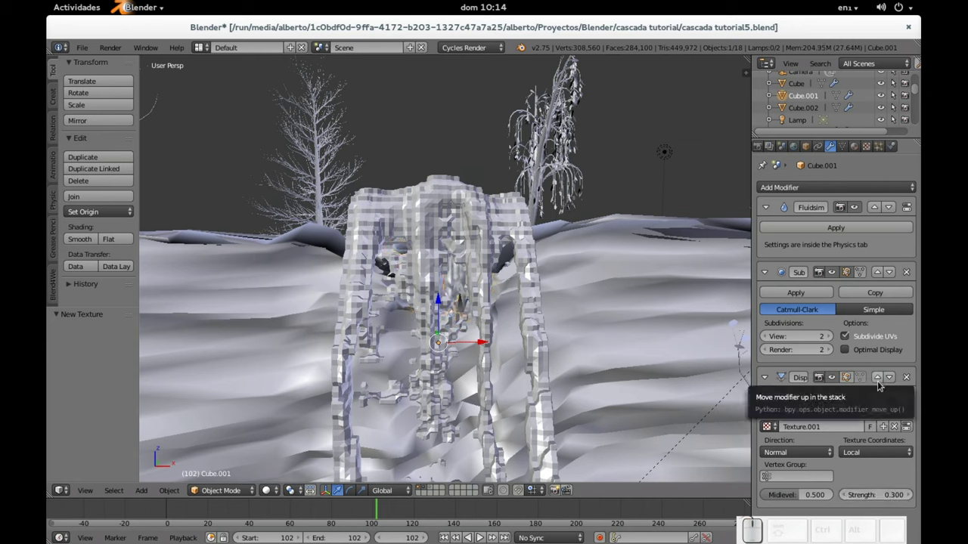
left_click(882, 386)
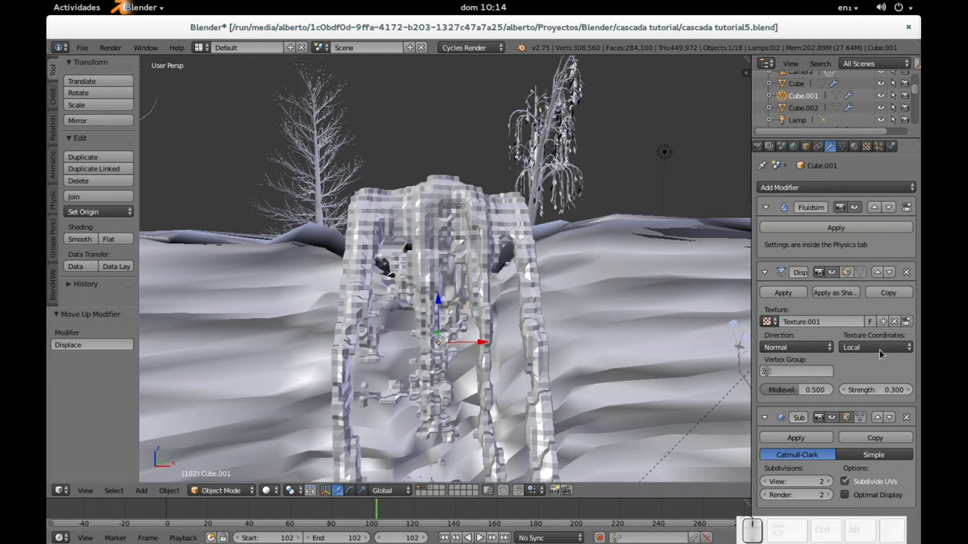
left_click_drag(577, 297, 475, 273)
right_click(453, 237)
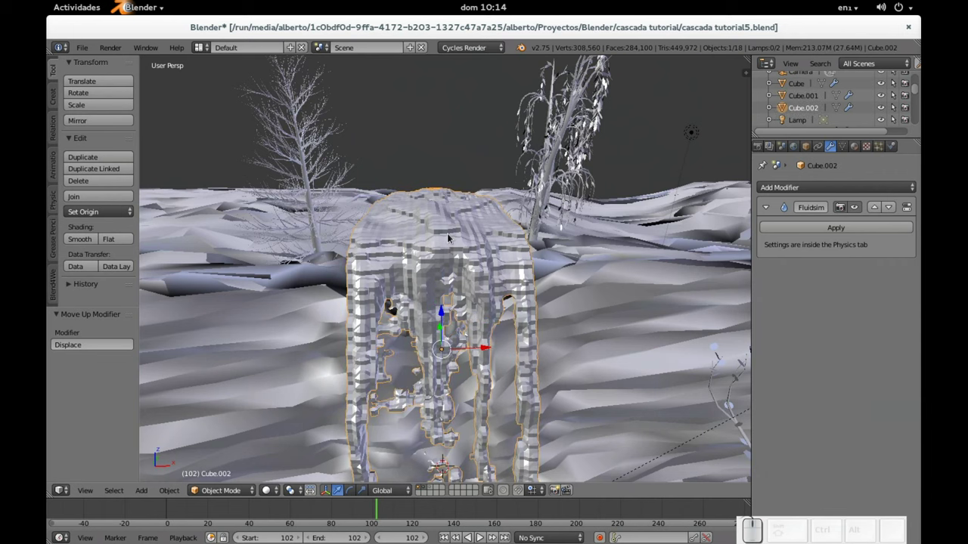
- Hide Cube.002, select Cube.001 and settle its Displace strength at 0.200 after trying 0.400
key("h")
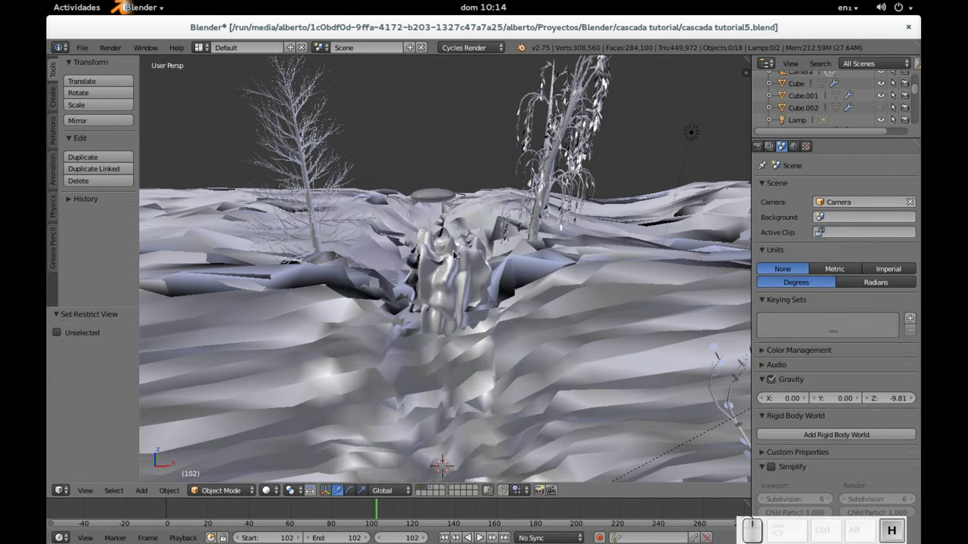
middle_click(475, 299)
right_click(452, 255)
left_click_drag(453, 253, 629, 351)
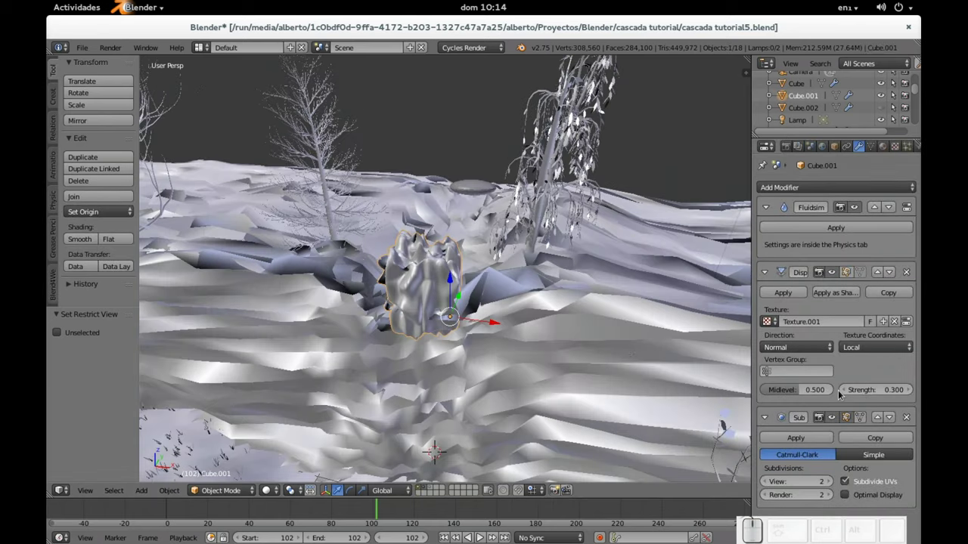
left_click(846, 395)
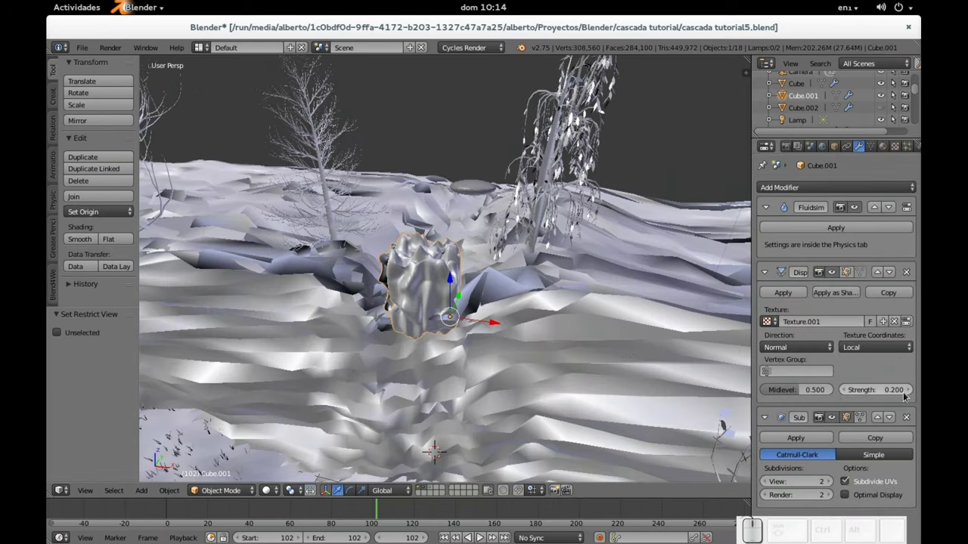
left_click(913, 391)
left_click(913, 390)
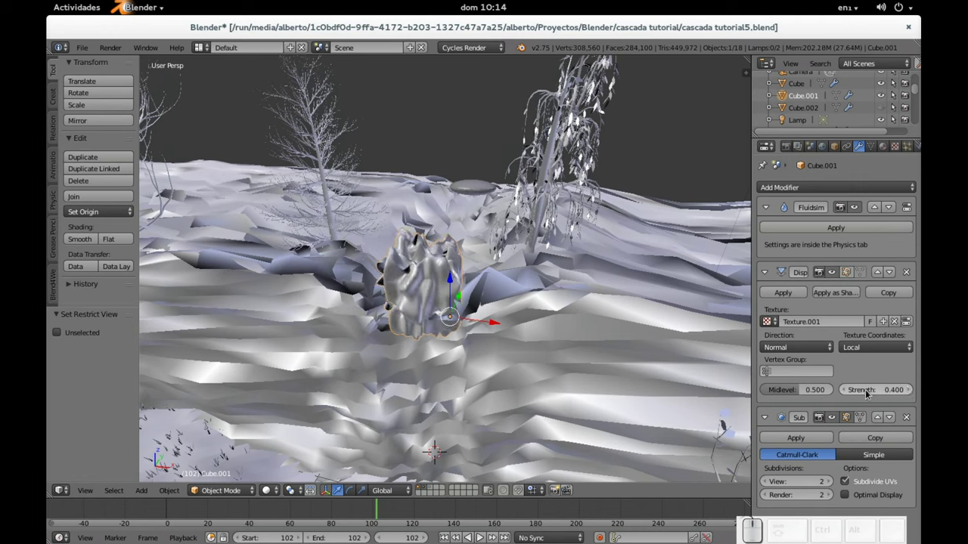
left_click(853, 393)
left_click(852, 394)
- Test Global texture coordinates, keep Local, inspect the displaced fluid and unhide all objects
left_click(863, 348)
left_click(864, 326)
left_click(867, 345)
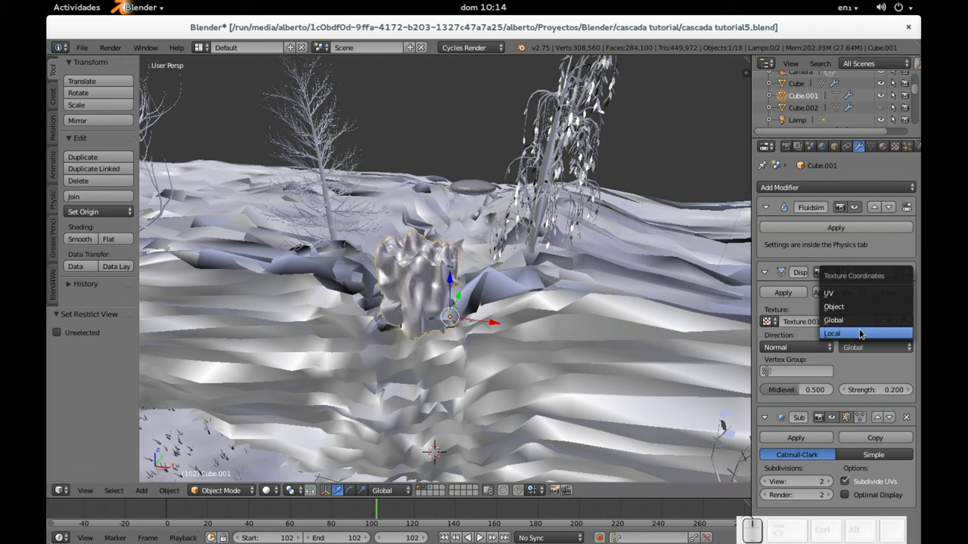
left_click(864, 333)
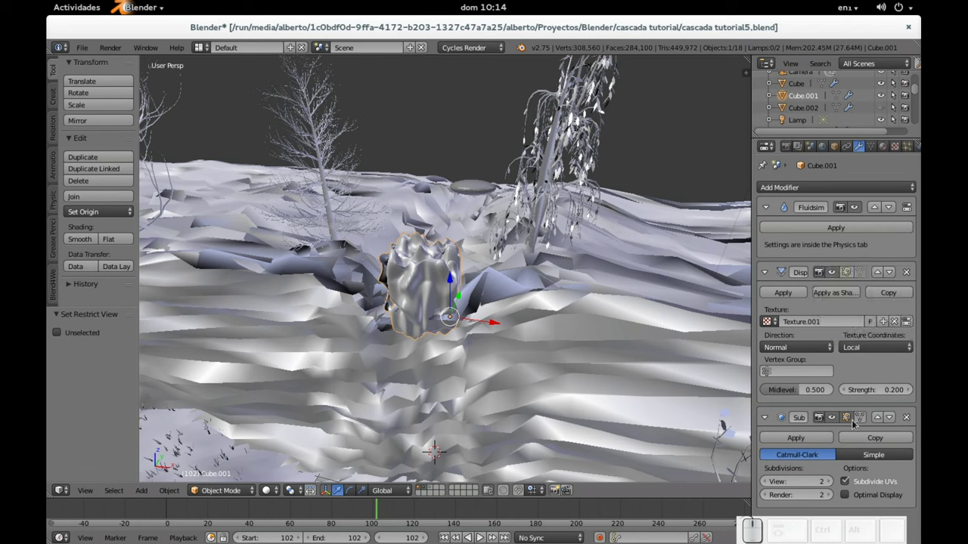
middle_click(605, 348)
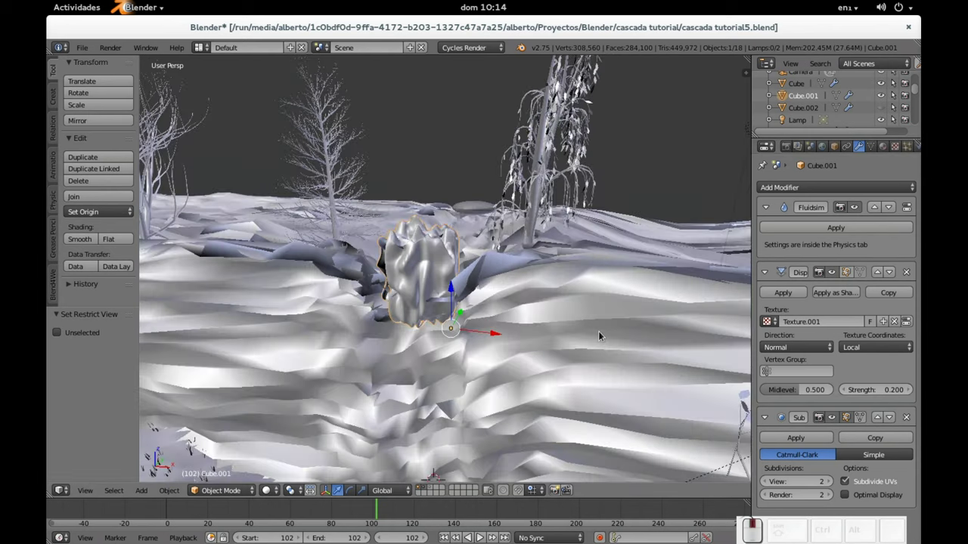
left_click_drag(495, 295, 507, 285)
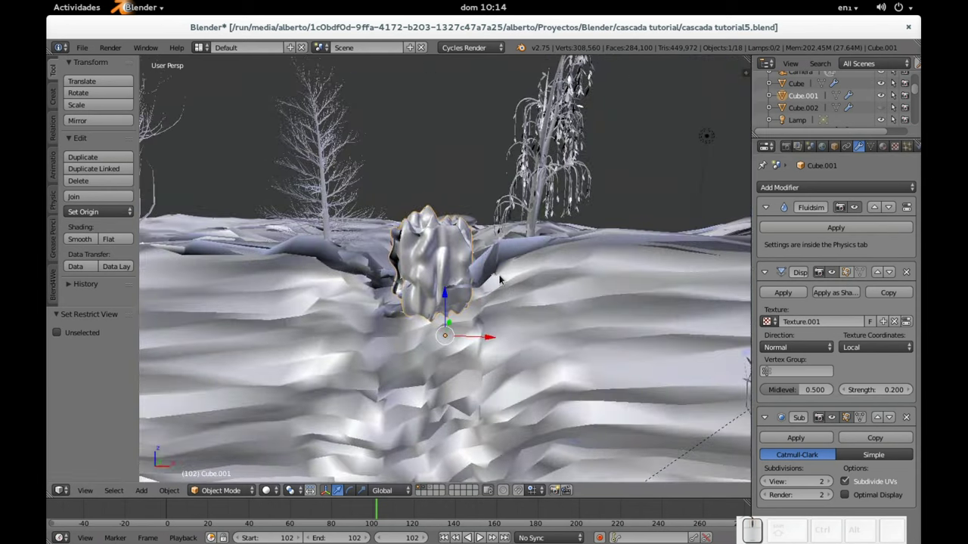
key("alt+h")
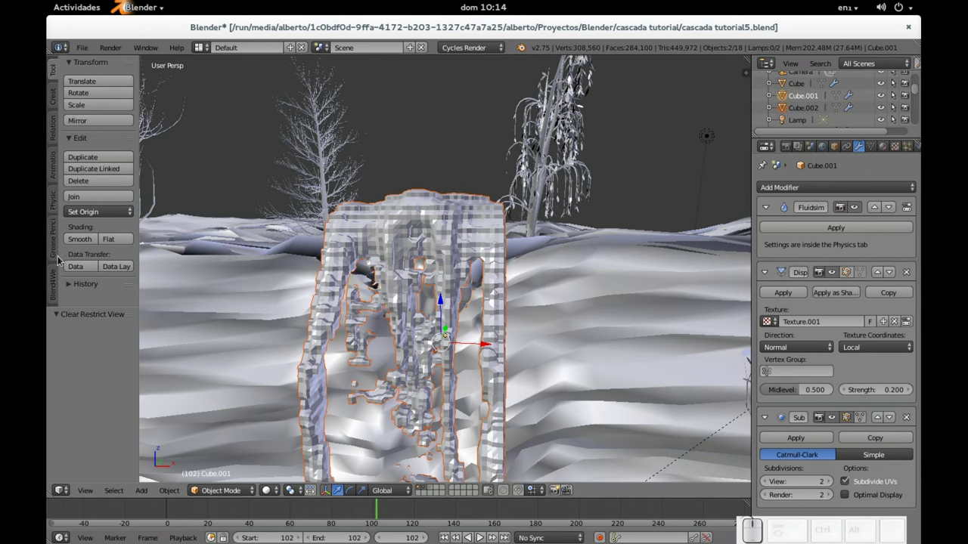
- Shade the waterfall fluid smooth and move its Subdivision Surface back above Displace
left_click(90, 246)
left_click_drag(407, 239, 414, 209)
scroll("down", 3)
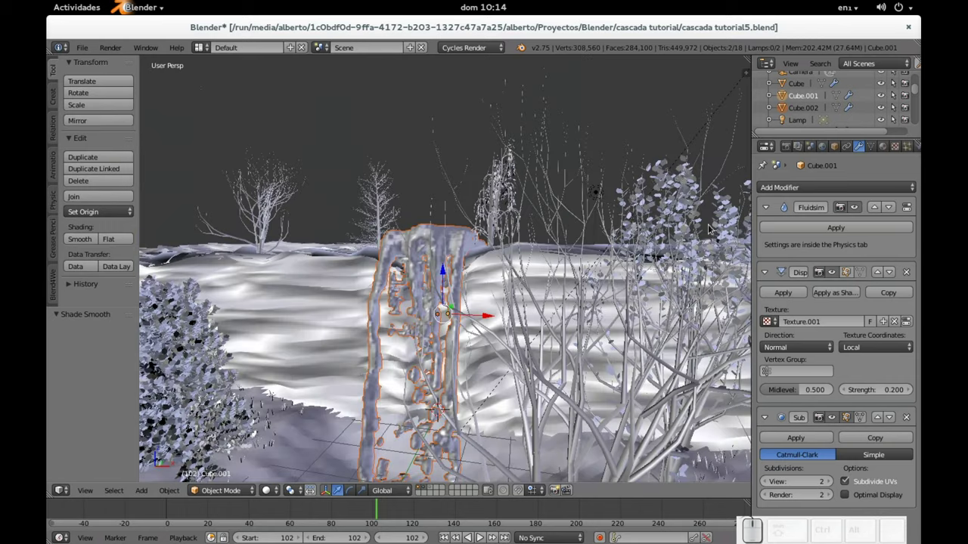
scroll("down", 3)
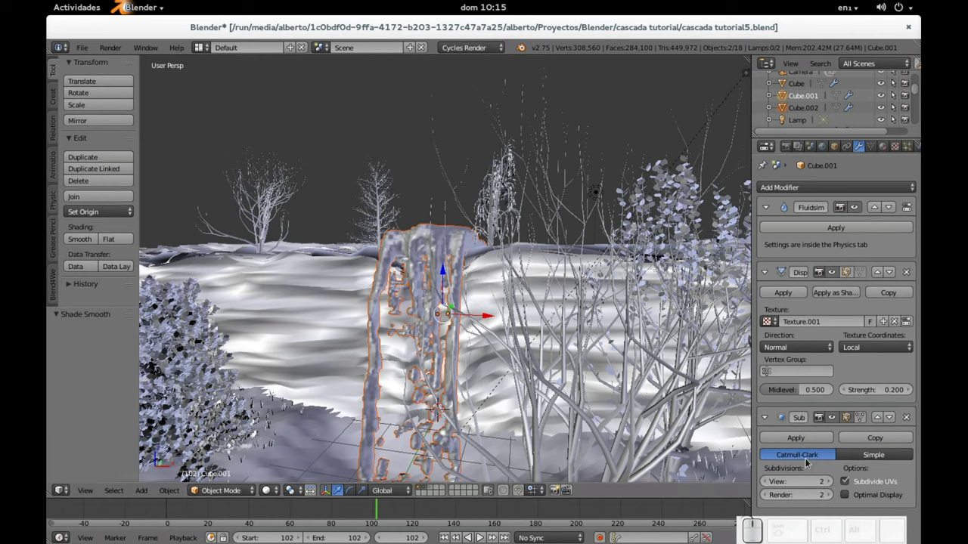
left_click(882, 422)
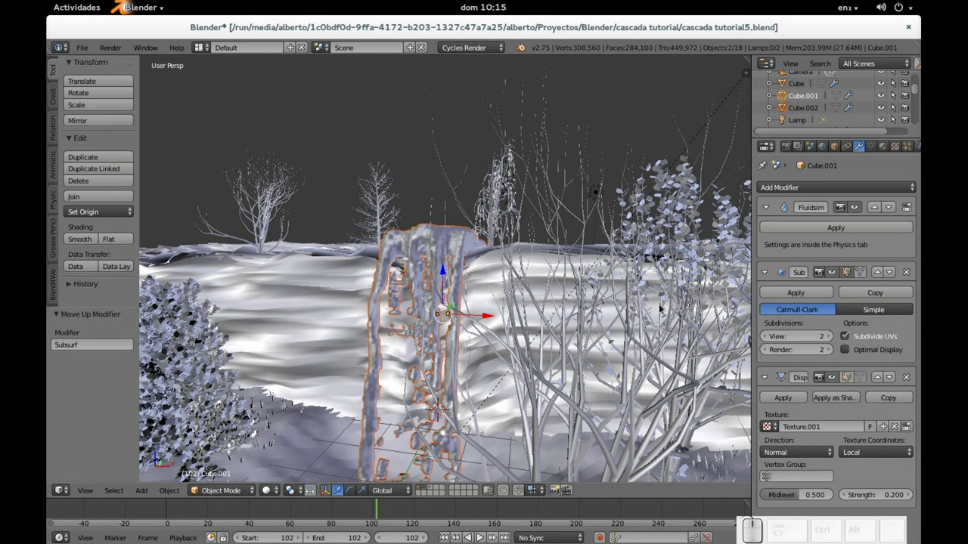
scroll("up", 3)
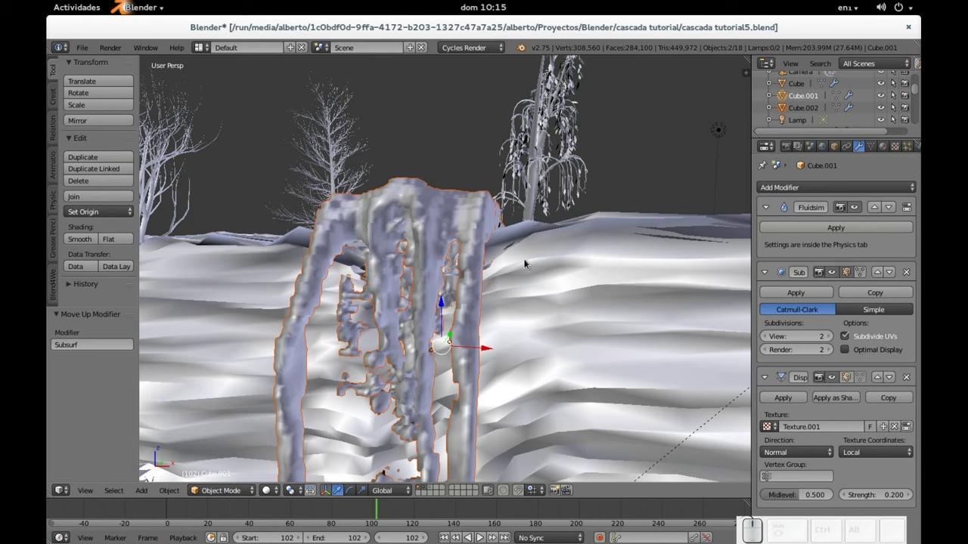
- Select the second fluid object Cube.002 in the viewport
left_click_drag(452, 216, 398, 229)
right_click(392, 249)
right_click(379, 259)
left_click_drag(378, 257, 419, 248)
right_click(433, 217)
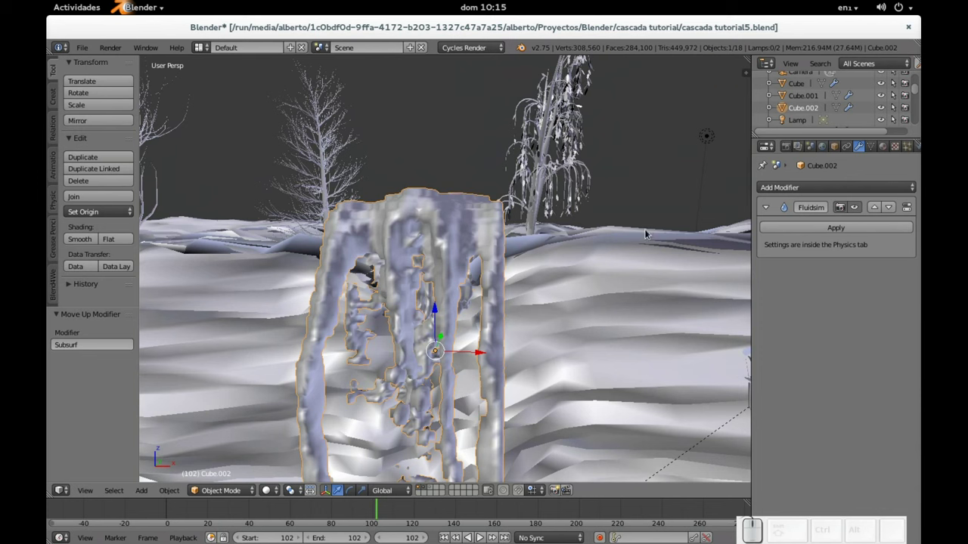
- Add a level-2 Subdivision Surface modifier to Cube.002 with Ctrl+2
left_click_drag(554, 261, 624, 269)
scroll("up", 3)
left_click_drag(536, 286, 474, 249)
key("ctrl+2")
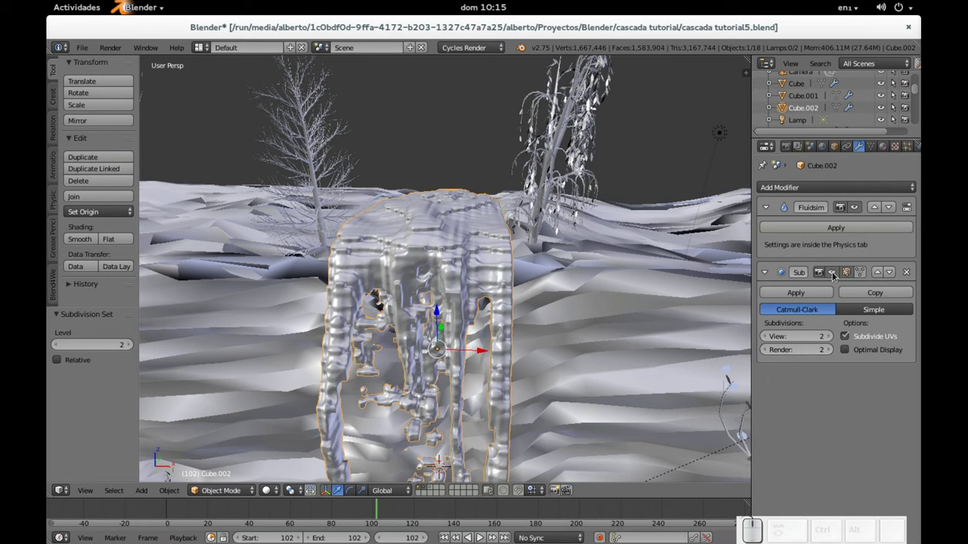
middle_click(551, 292)
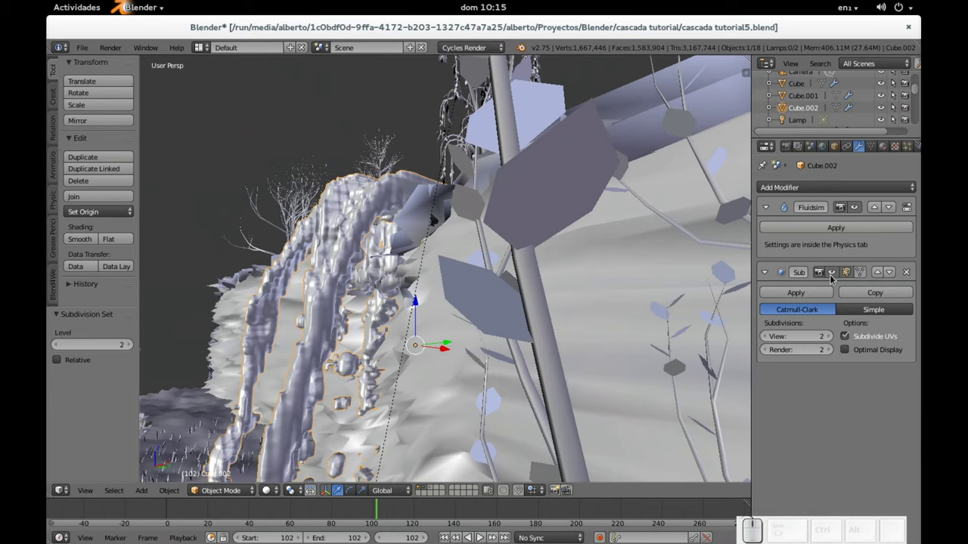
left_click(836, 279)
left_click_drag(395, 296, 459, 255)
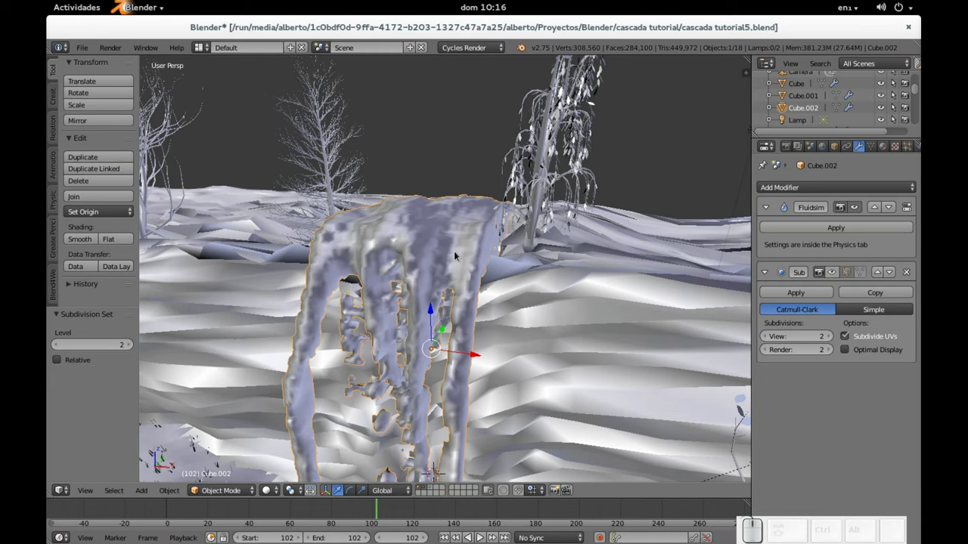
- Save the project as a new incremented file, cascada tutorial6.blend
key("ctrl+shift+s")
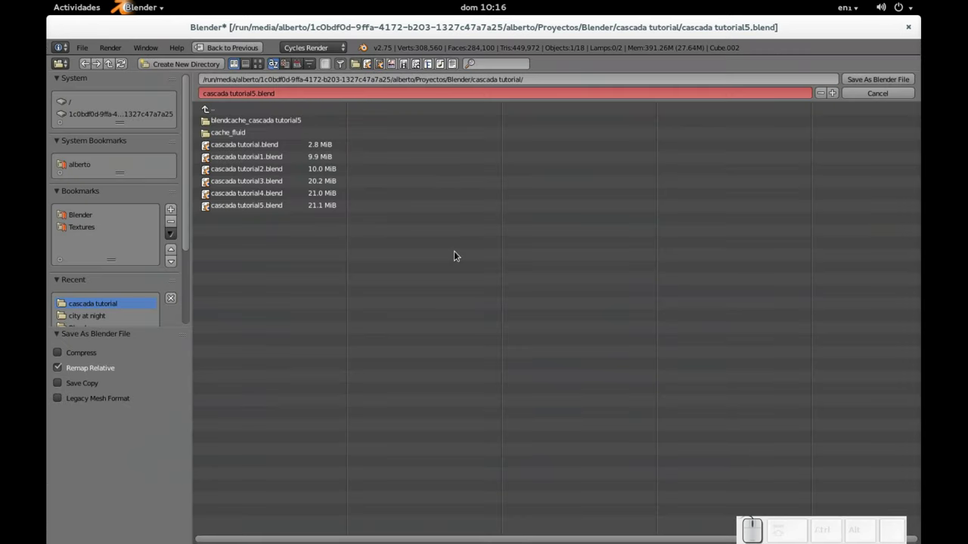
key("KP_Add")
key("Return")
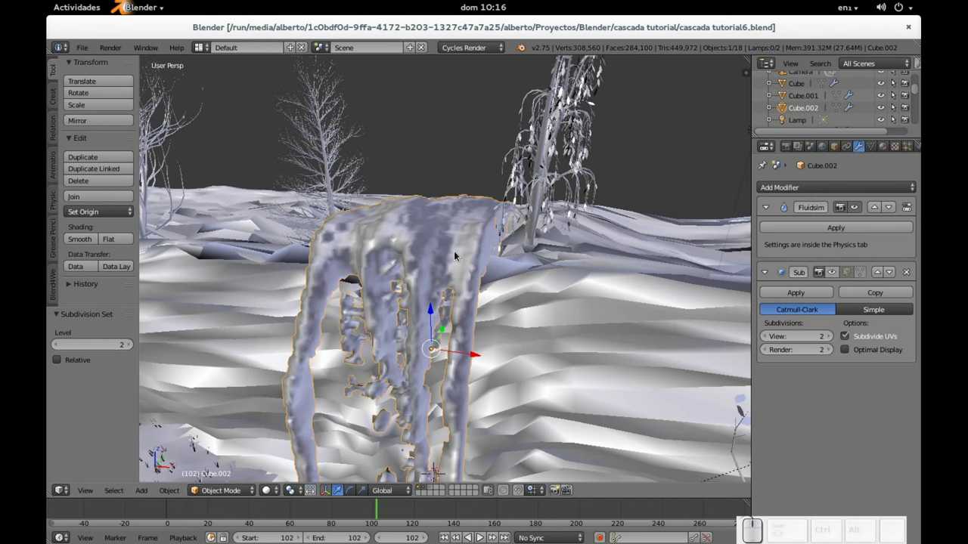
- Add a new cube mesh near the waterfall
scroll("down", 3)
left_click_drag(491, 287, 491, 332)
key("shift+a")
left_click(538, 360)
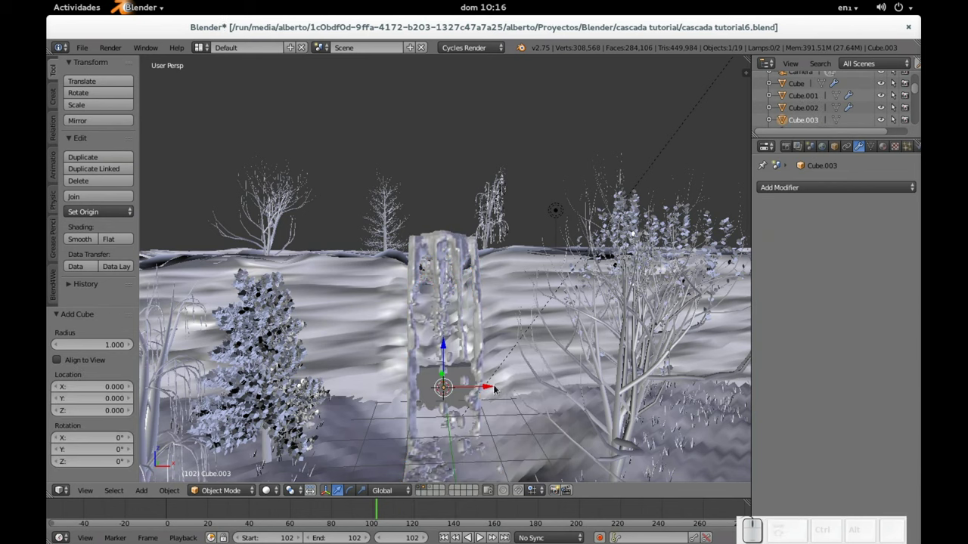
middle_click(505, 379)
- Move the cube forward, stretch it wider and taller, and raise it into a box at the waterfall's base
left_click_drag(457, 341, 503, 428)
left_click_drag(443, 386, 503, 428)
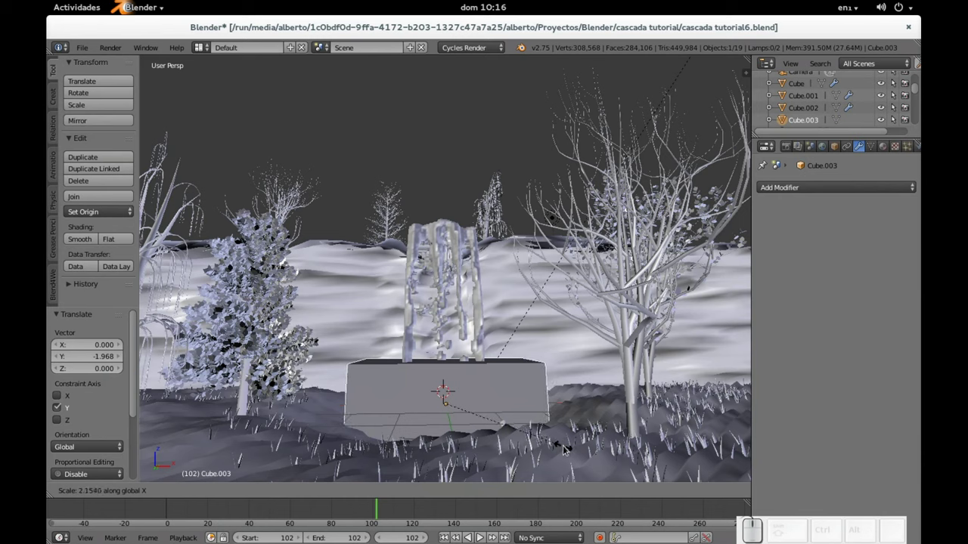
left_click(570, 451)
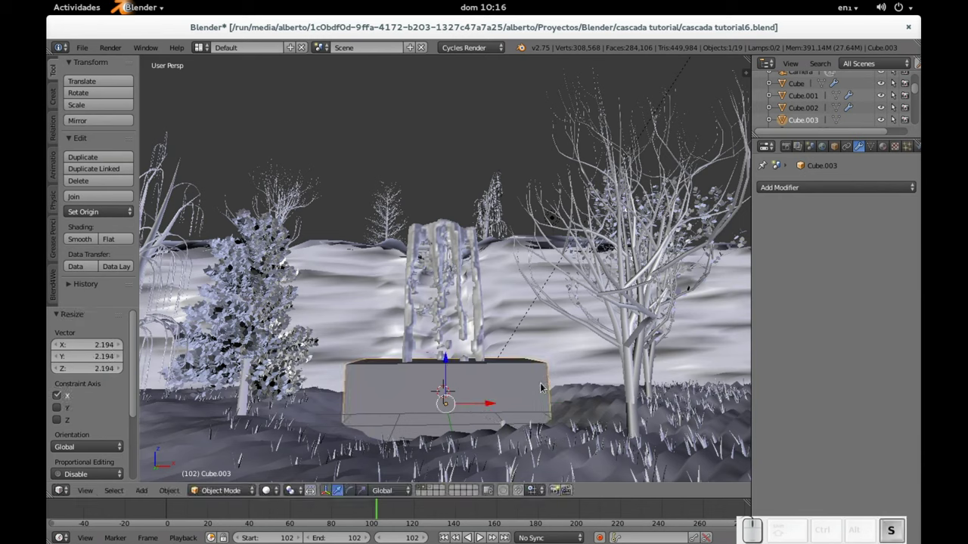
left_click(609, 449)
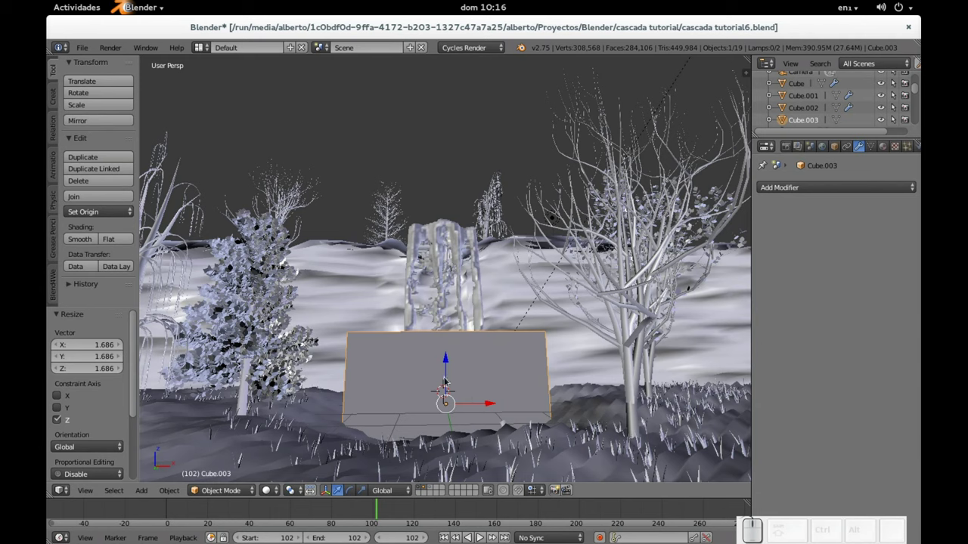
left_click_drag(447, 367, 490, 324)
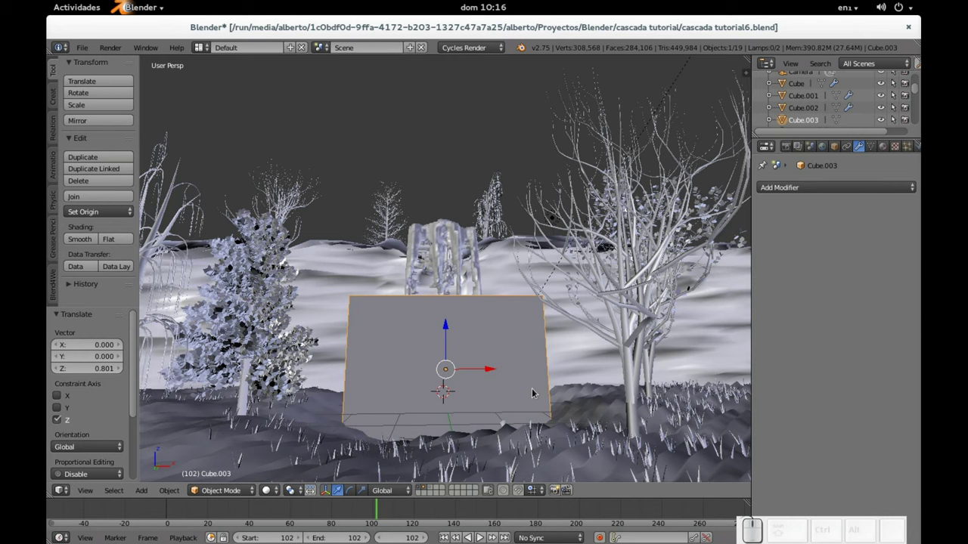
left_click_drag(540, 387, 556, 407)
- Enable Smoke physics on Cube.003 and set its type to Domain
middle_click(906, 156)
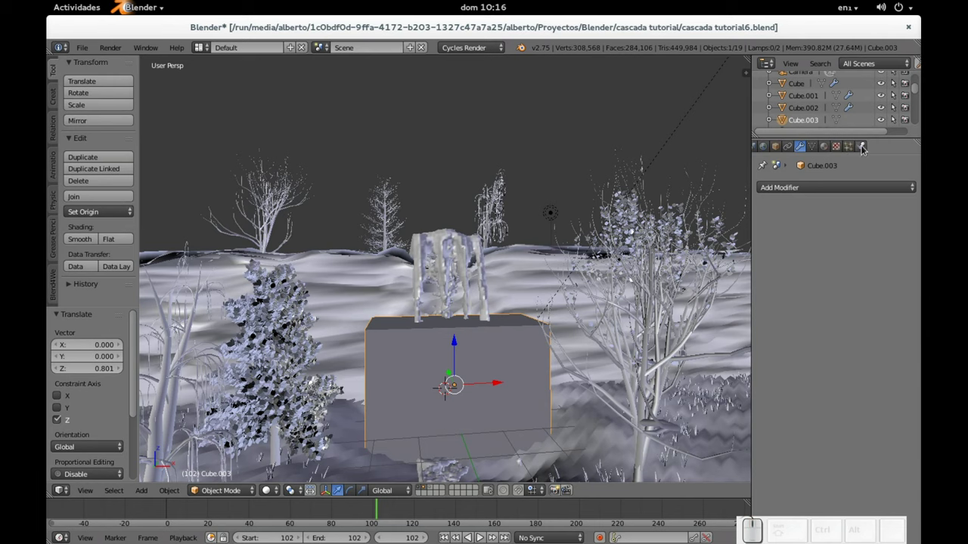
left_click(865, 151)
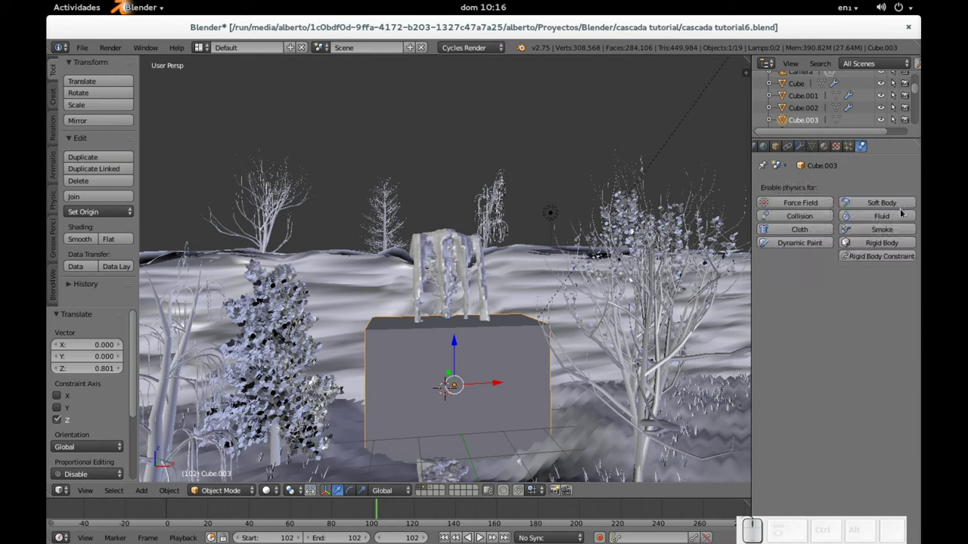
left_click(886, 231)
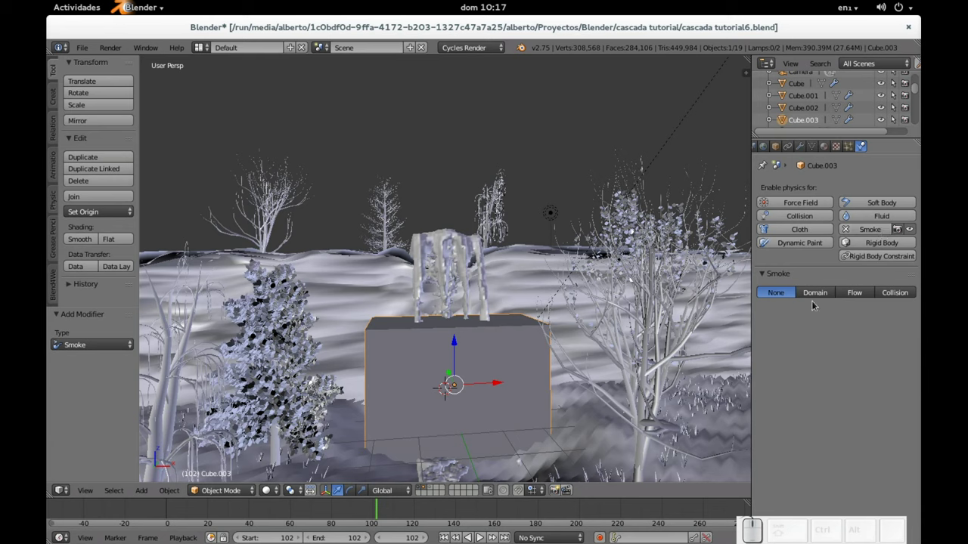
left_click(821, 296)
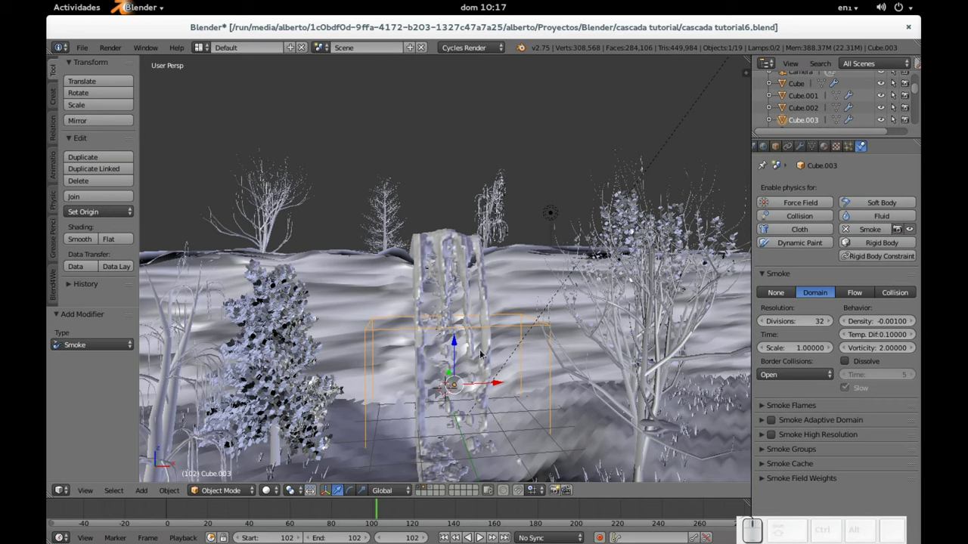
- Add a UV sphere and move it to the waterfall's base inside the domain
key("shift+a")
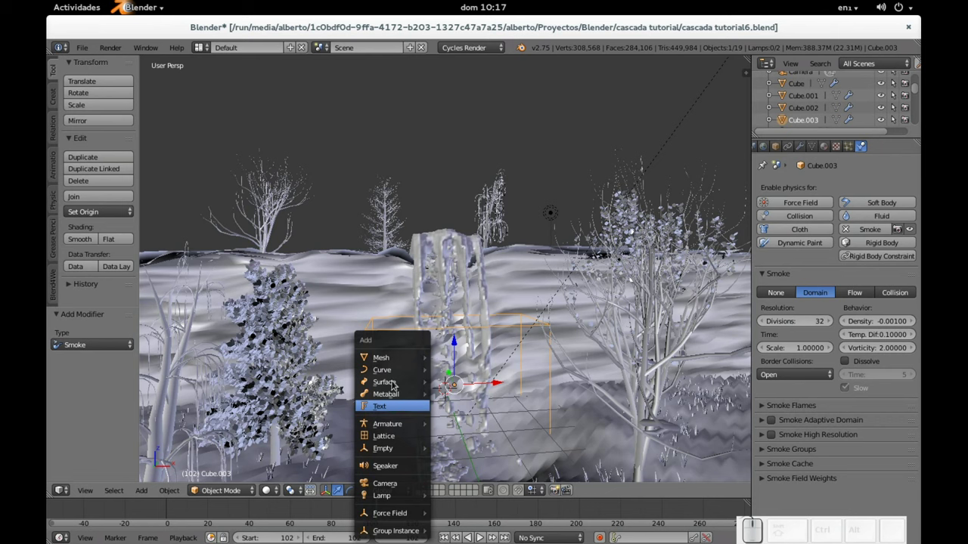
left_click(469, 396)
left_click_drag(489, 359, 465, 354)
middle_click(451, 352)
left_click_drag(448, 306, 469, 369)
left_click_drag(469, 369, 475, 344)
scroll("up", 3)
- Shrink and flatten the sphere into a disc, reposition it and stretch it along Y
key("s")
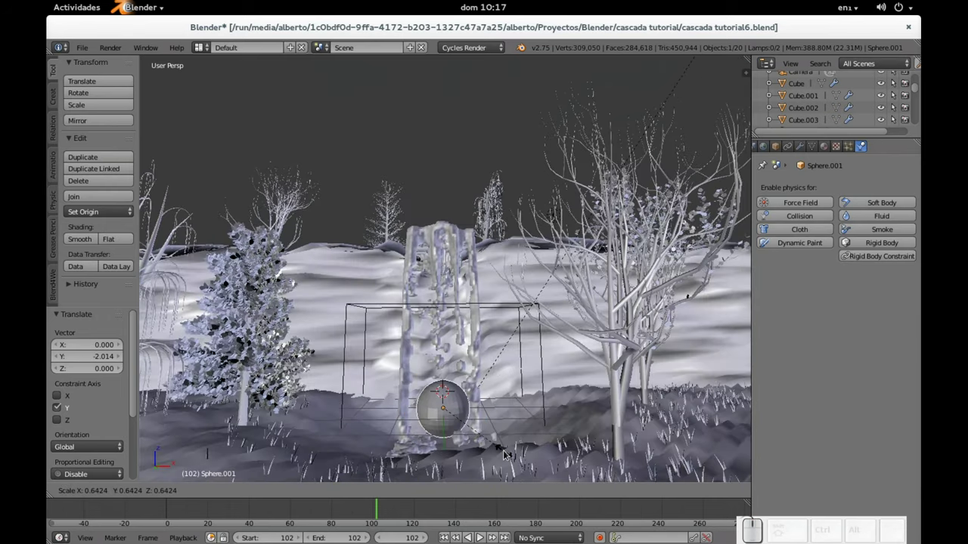
left_click(493, 442)
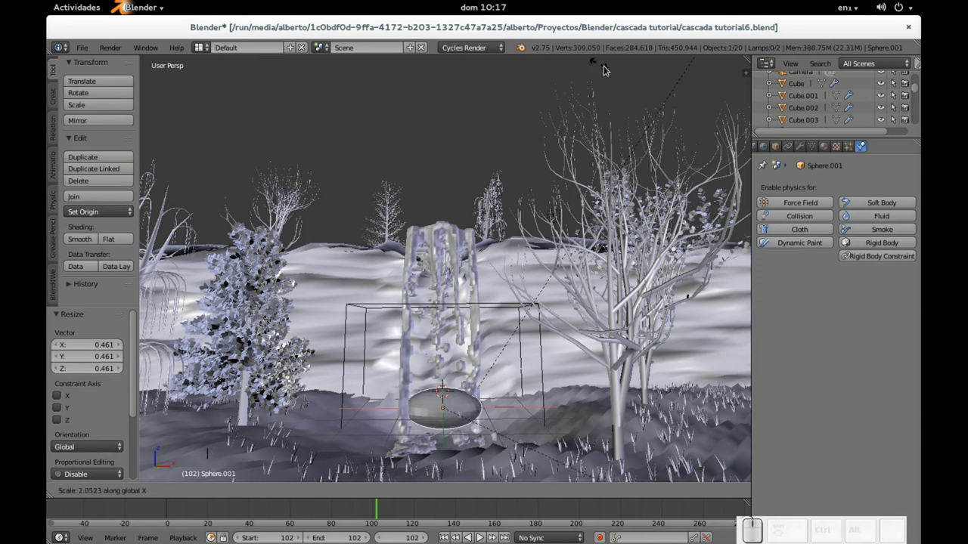
left_click(658, 124)
left_click_drag(616, 191, 486, 324)
left_click(428, 372)
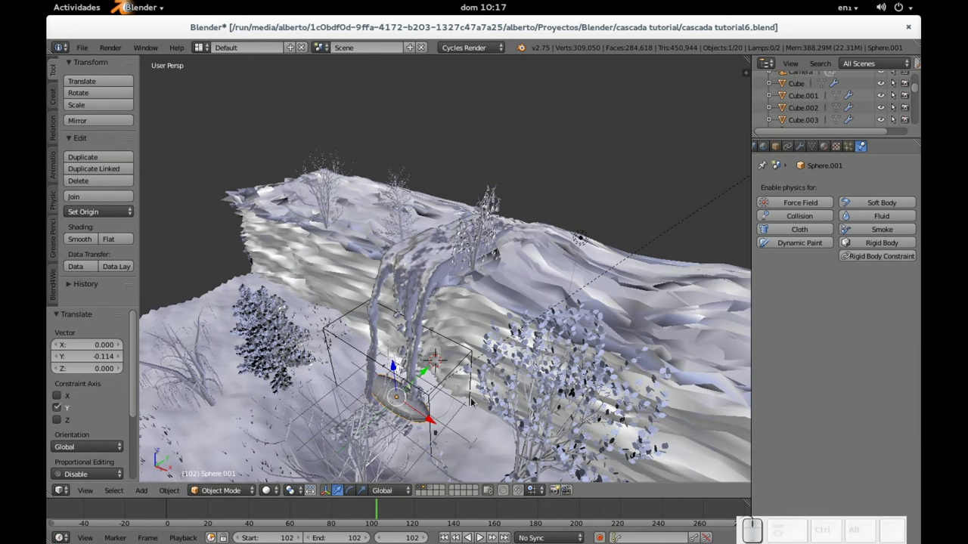
key("s")
key("y")
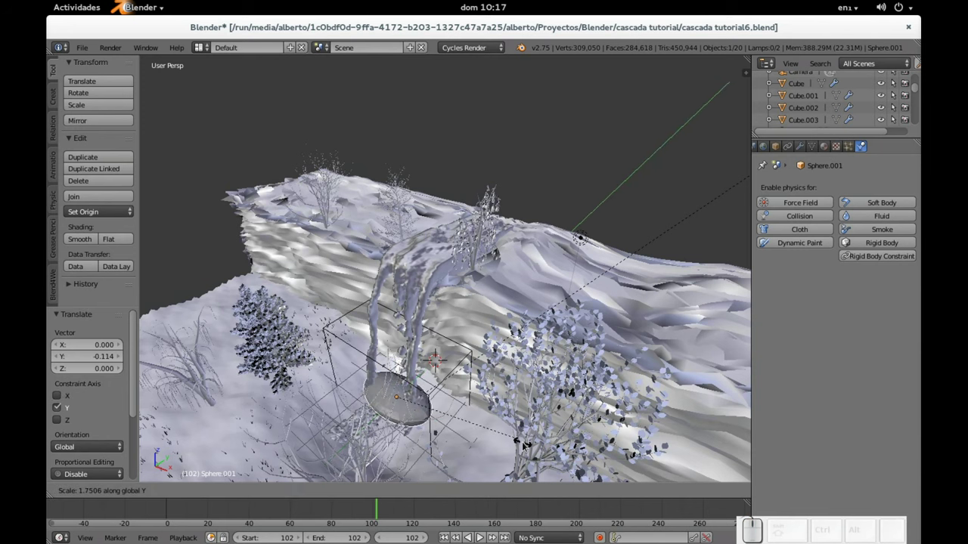
left_click(530, 448)
- Widen the disc and lower it along Z to sit at the waterfall's base
left_click_drag(448, 373, 514, 419)
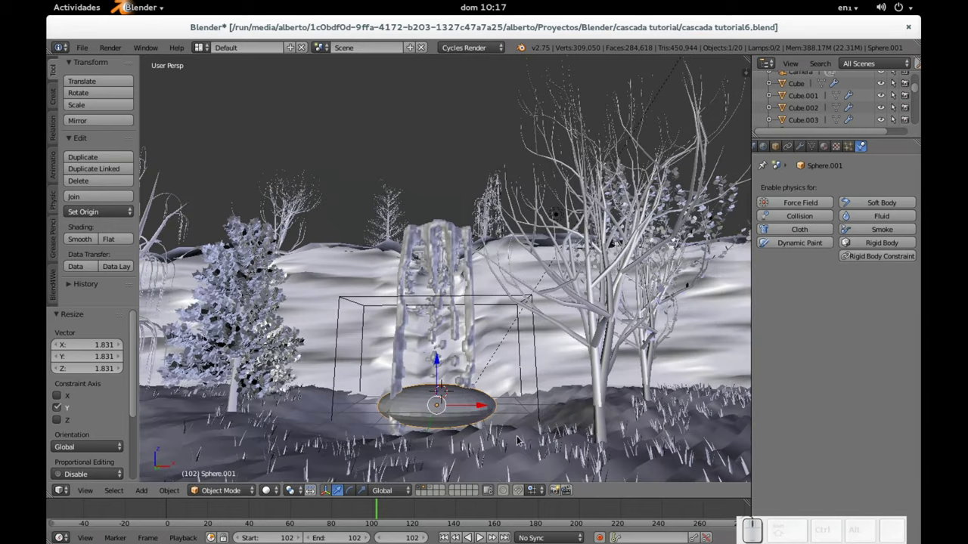
key("s")
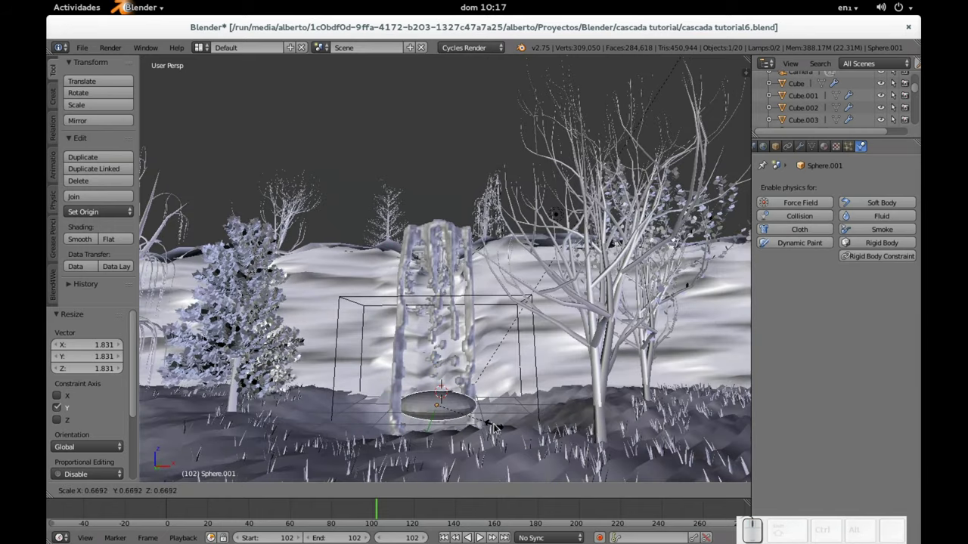
left_click(539, 432)
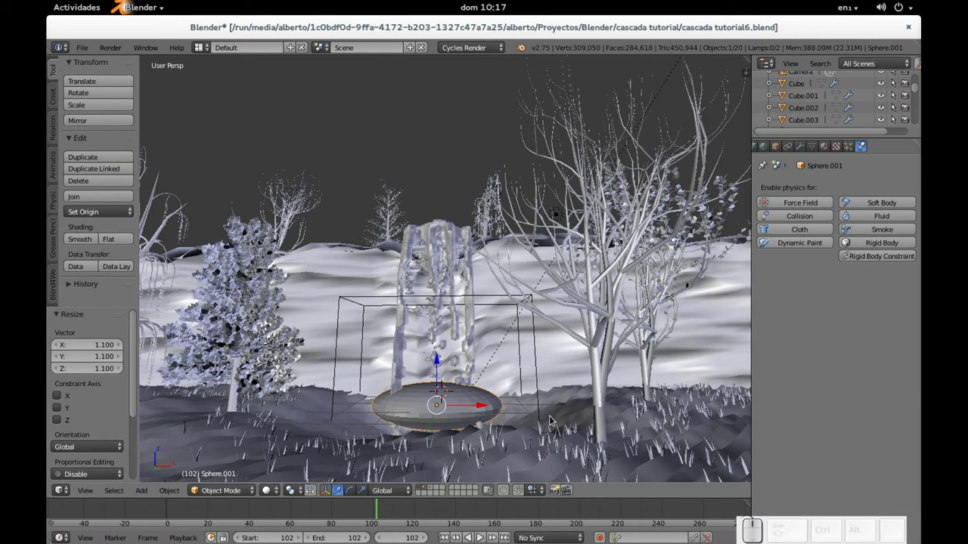
key("s")
key("z")
left_click(520, 419)
left_click(443, 361)
right_click(460, 356)
scroll("up", 3)
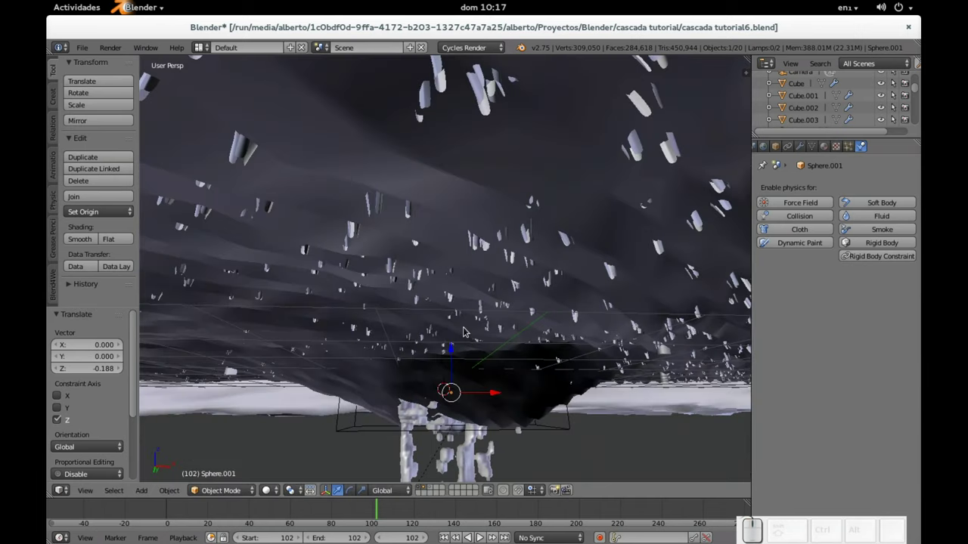
- Check the disc through the scene camera, then orbit back to the waterfall front
key("KP_0")
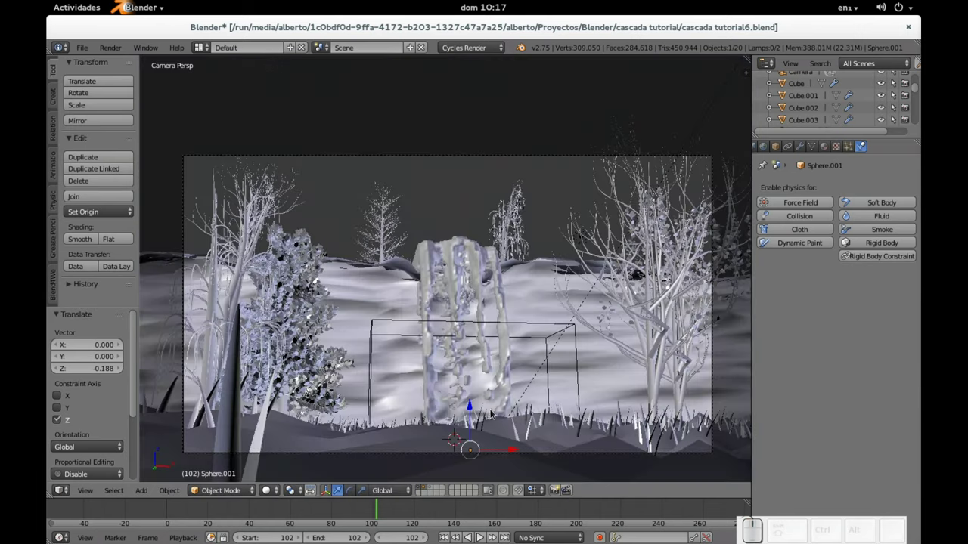
left_click(534, 327)
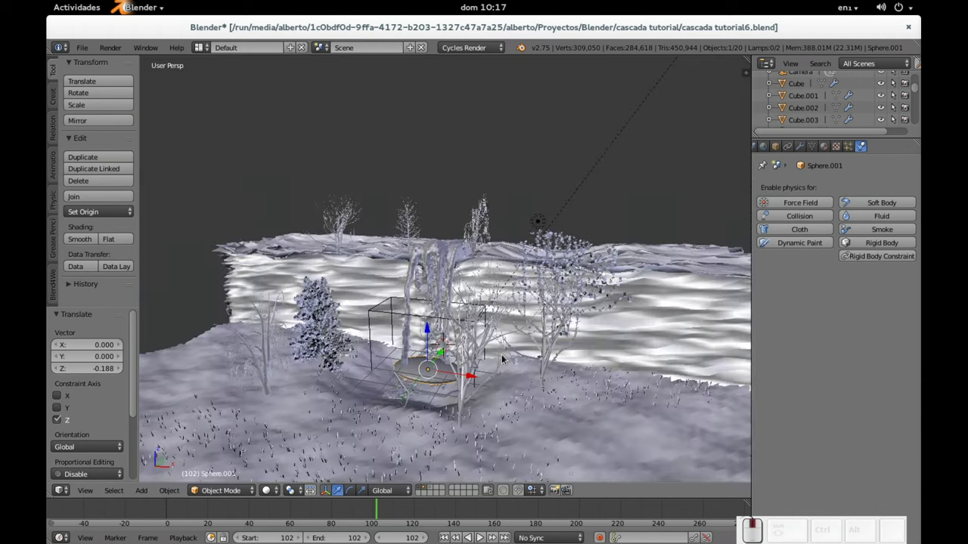
left_click_drag(419, 380, 442, 351)
scroll("up", 3)
left_click(448, 358)
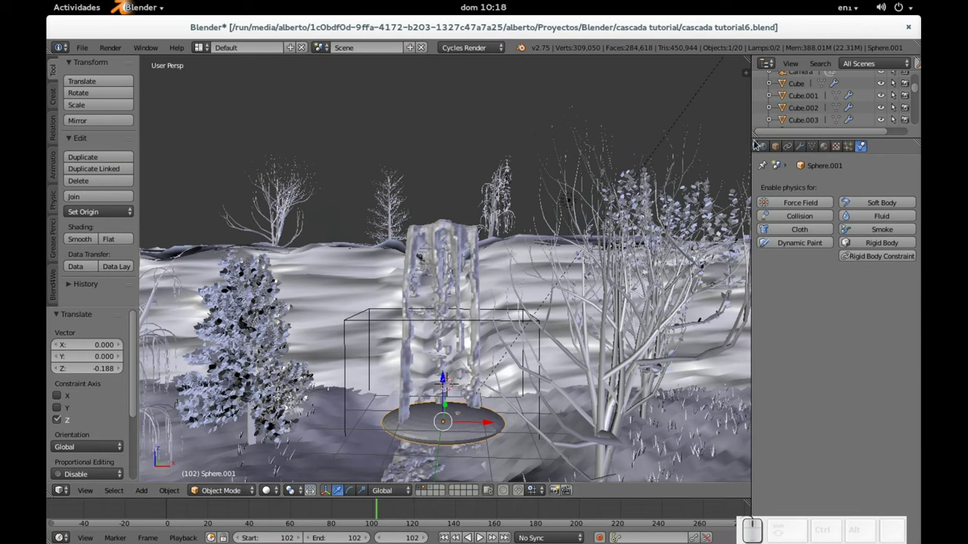
left_click_drag(782, 146, 558, 341)
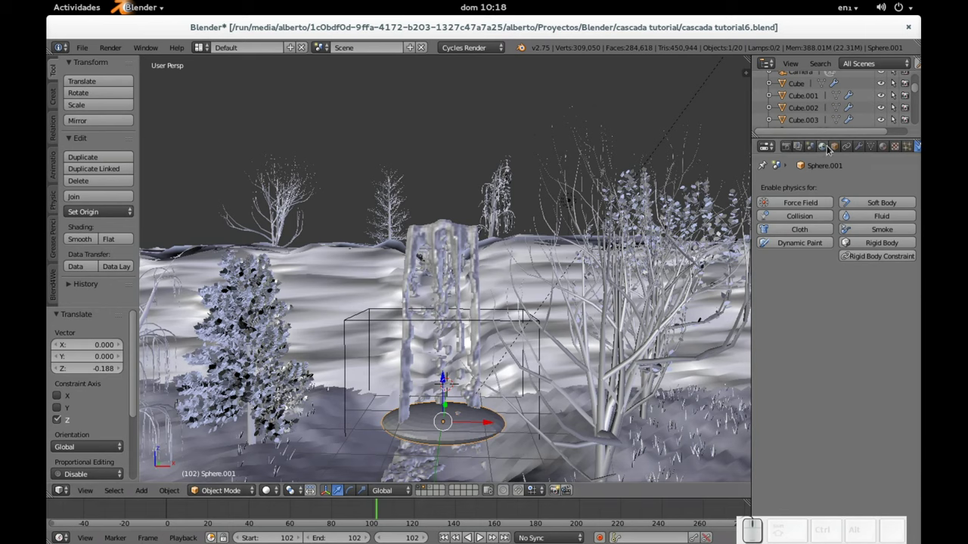
left_click(838, 152)
scroll("down", 3)
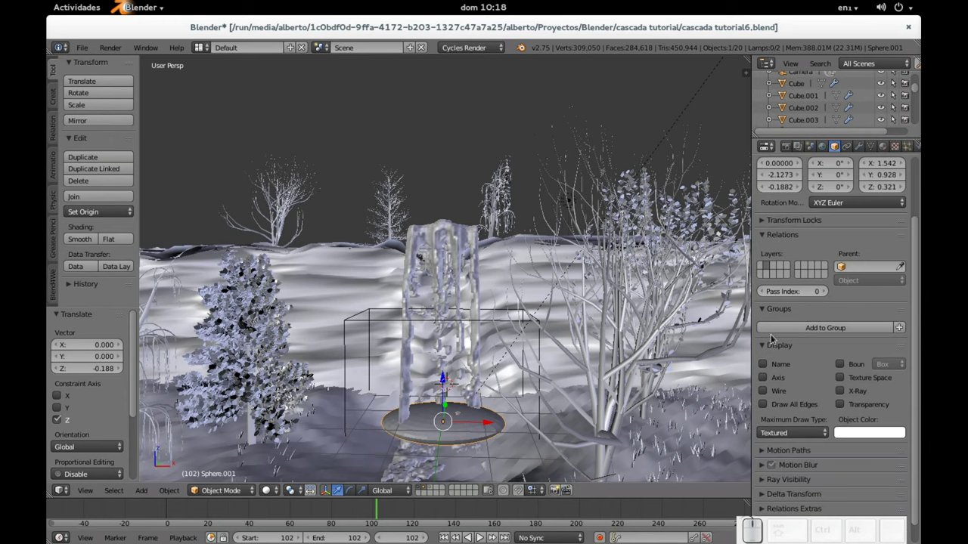
scroll("down", 3)
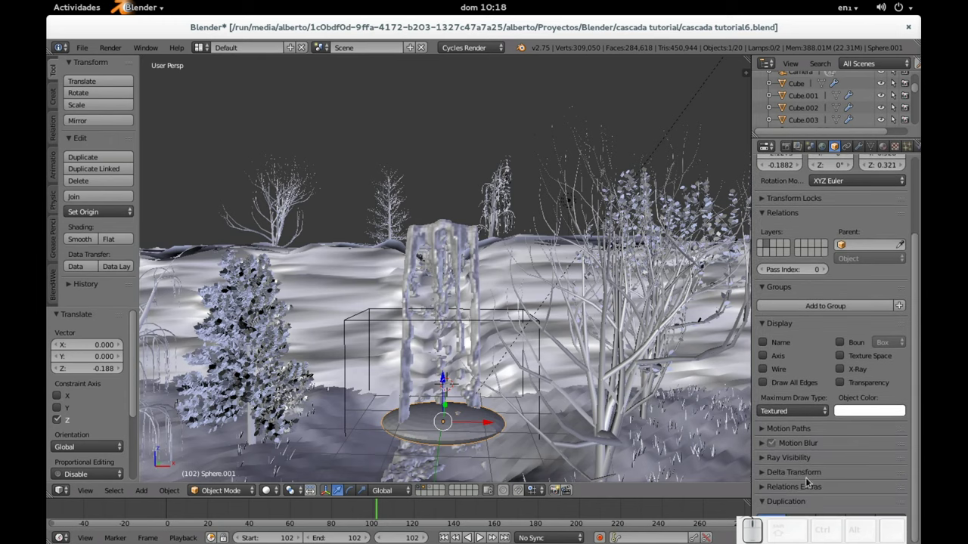
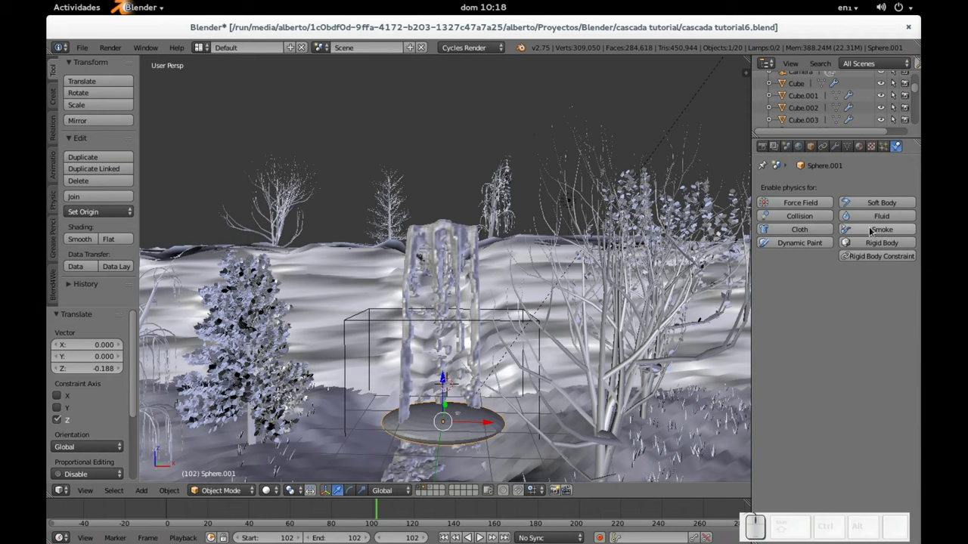
- Set Sphere.001's smoke type to Flow and preview the playback with Alt+A
left_click(875, 234)
left_click(864, 295)
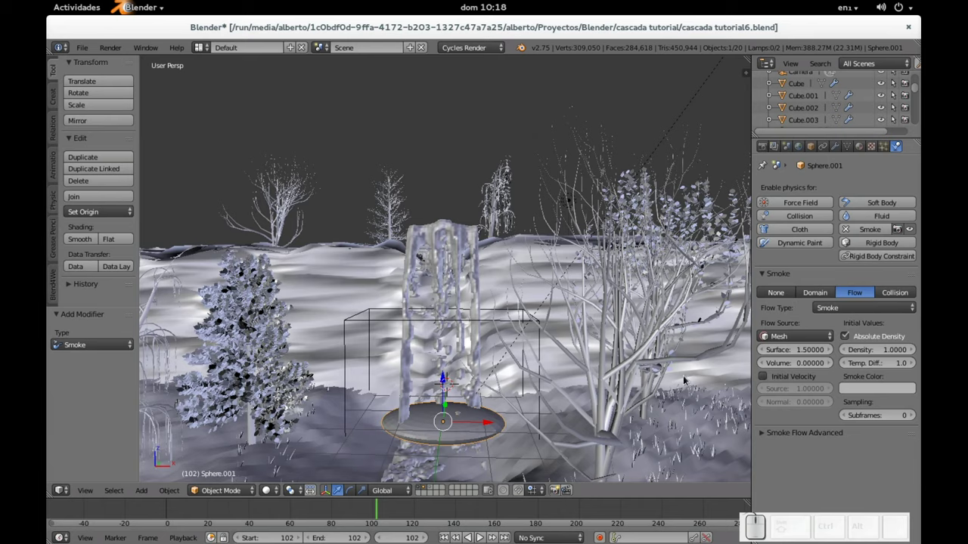
scroll("down", 3)
scroll("up", 3)
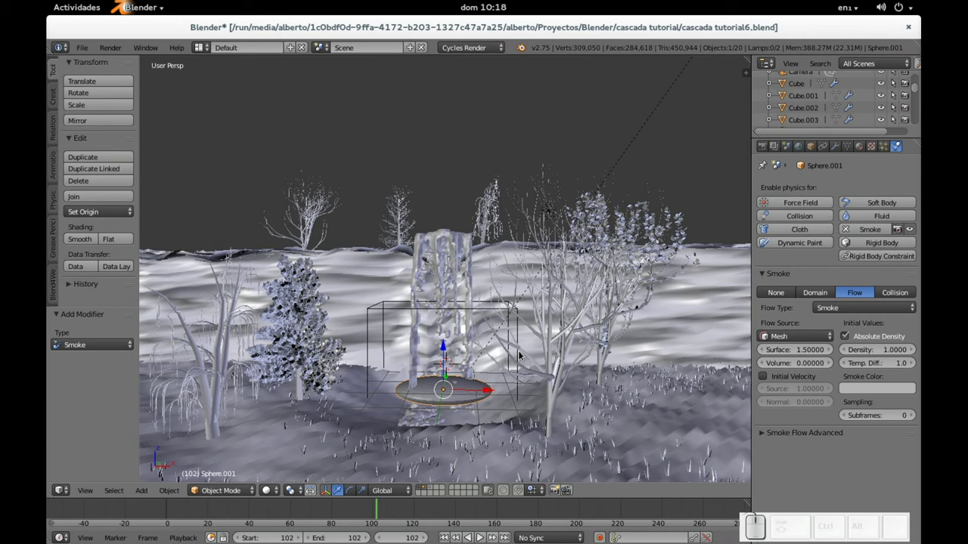
key("alt+a")
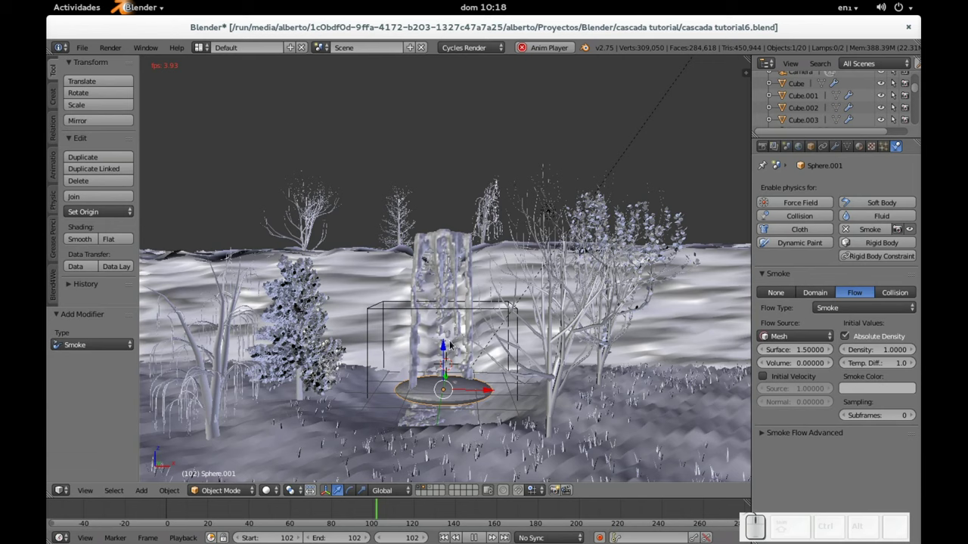
key("Escape")
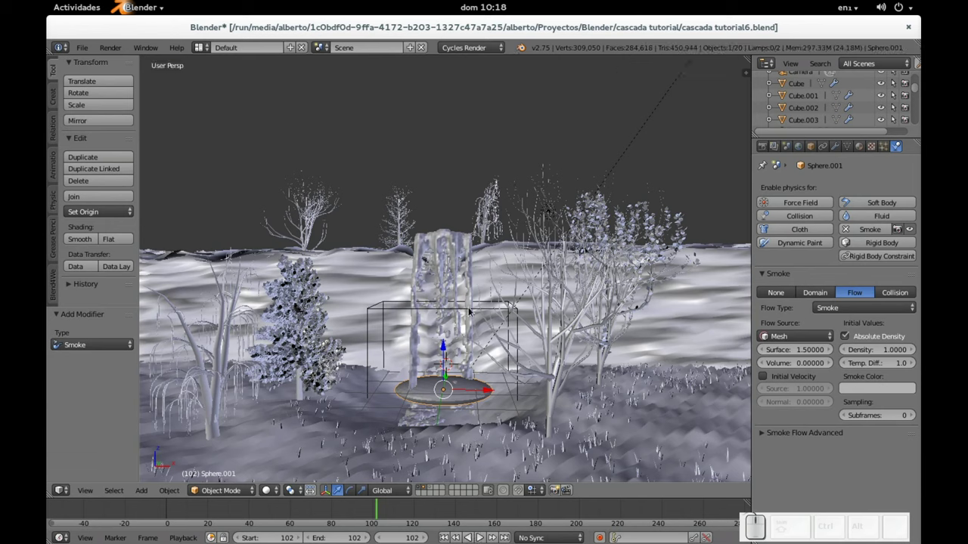
- Select the domain box Cube.003 and stop playback, returning to frame 65
right_click(454, 315)
right_click(458, 313)
middle_click(459, 313)
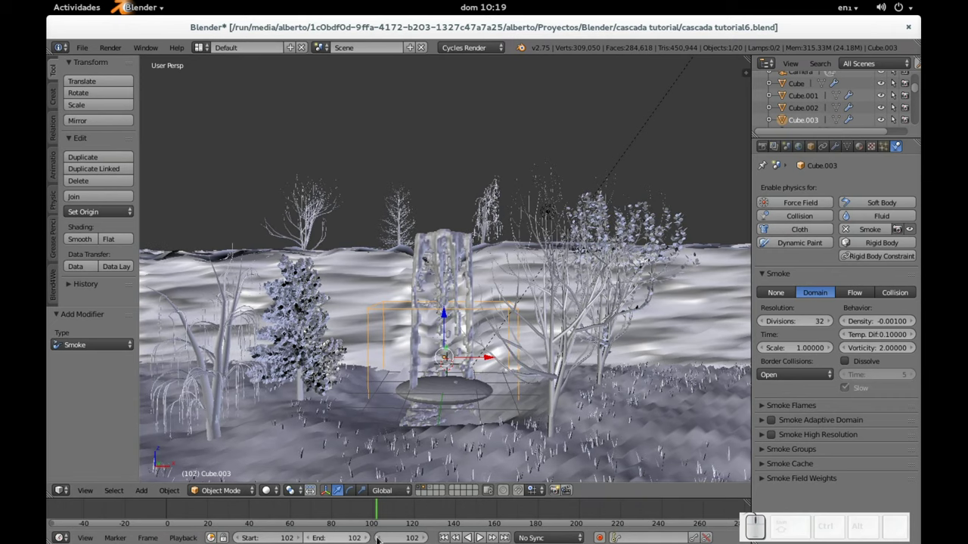
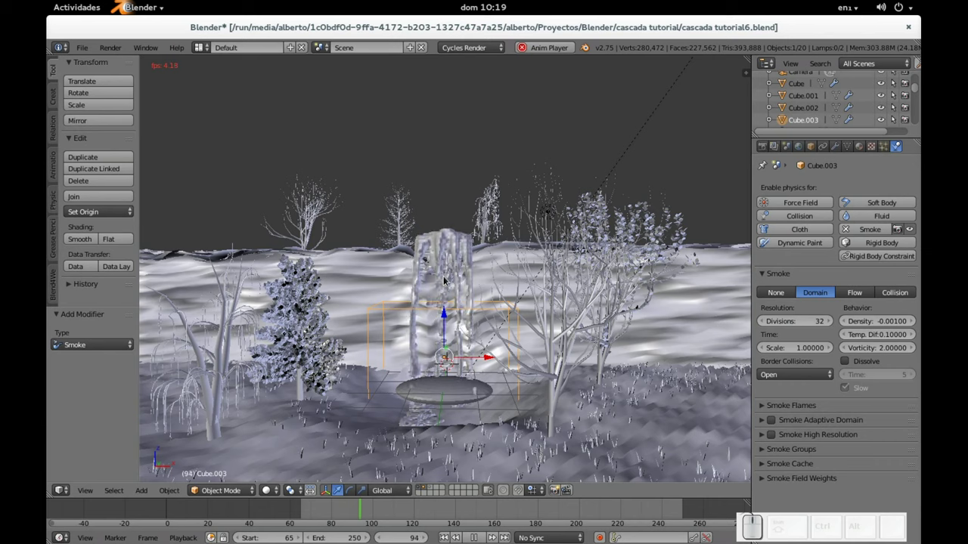
key("Escape")
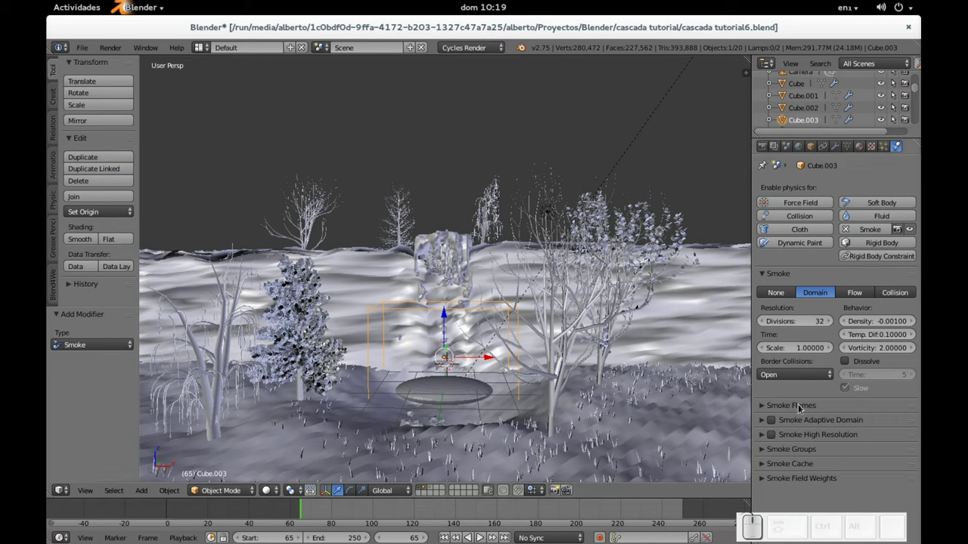
- Set Sphere.001's Smoke Color swatch to a pale blue
right_click(461, 399)
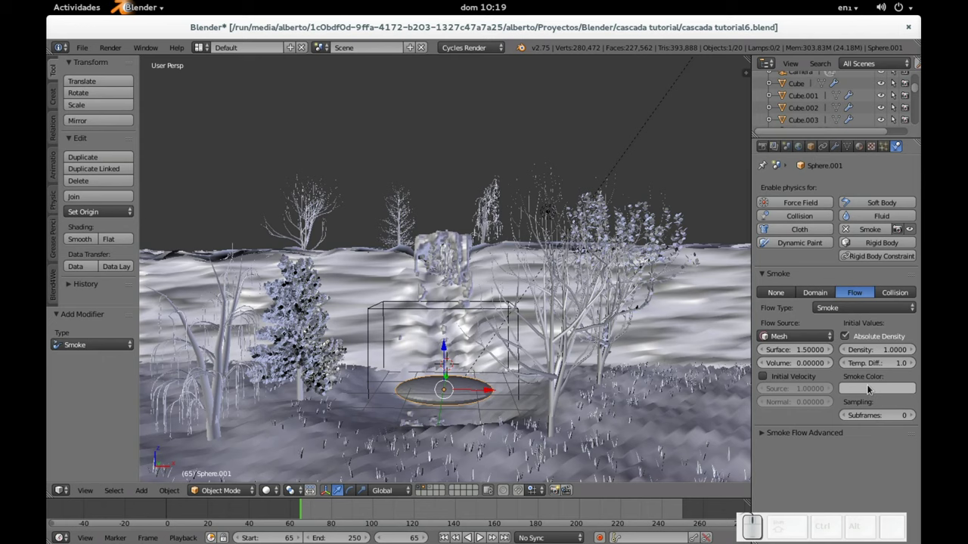
left_click(873, 388)
scroll("up", 3)
scroll("up", 3)
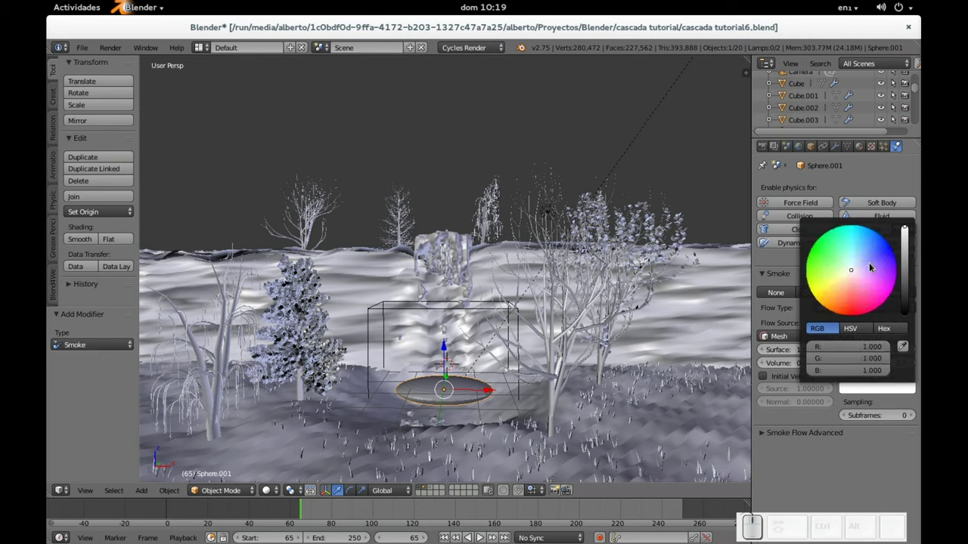
left_click(871, 263)
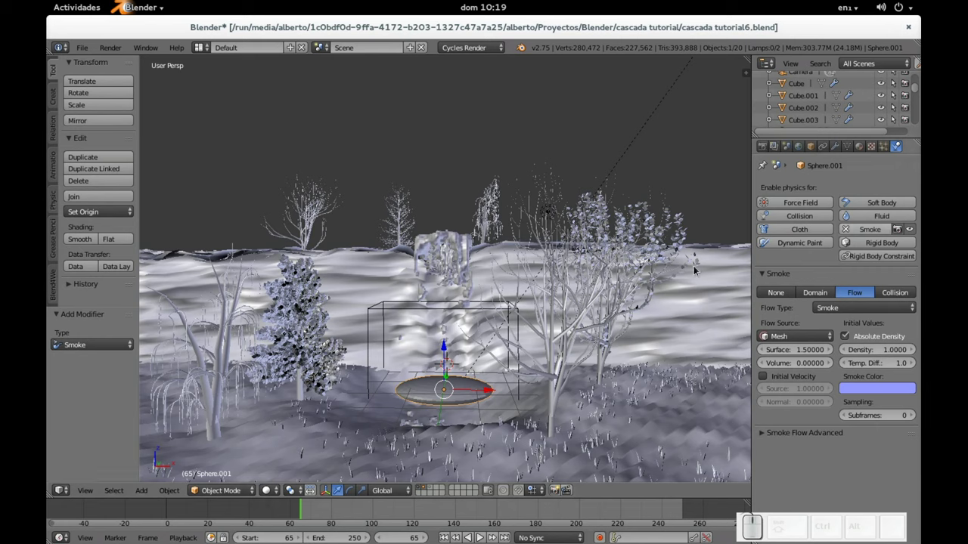
- Reselect domain Cube.003 and expand its Smoke Cache settings
right_click(764, 432)
scroll("down", 3)
left_click(764, 471)
- Bake the smoke cache for Cube.003 and view the result through the camera
scroll("down", 3)
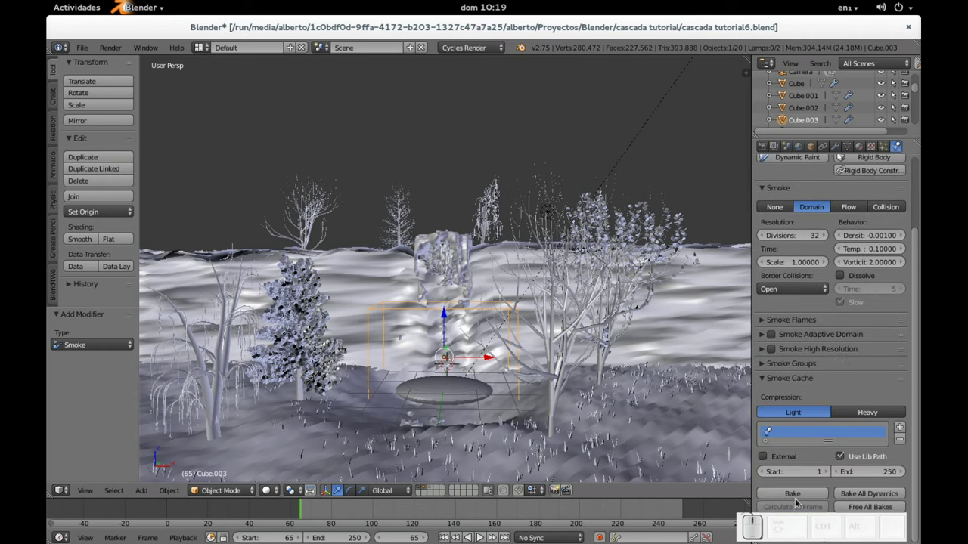
left_click(803, 495)
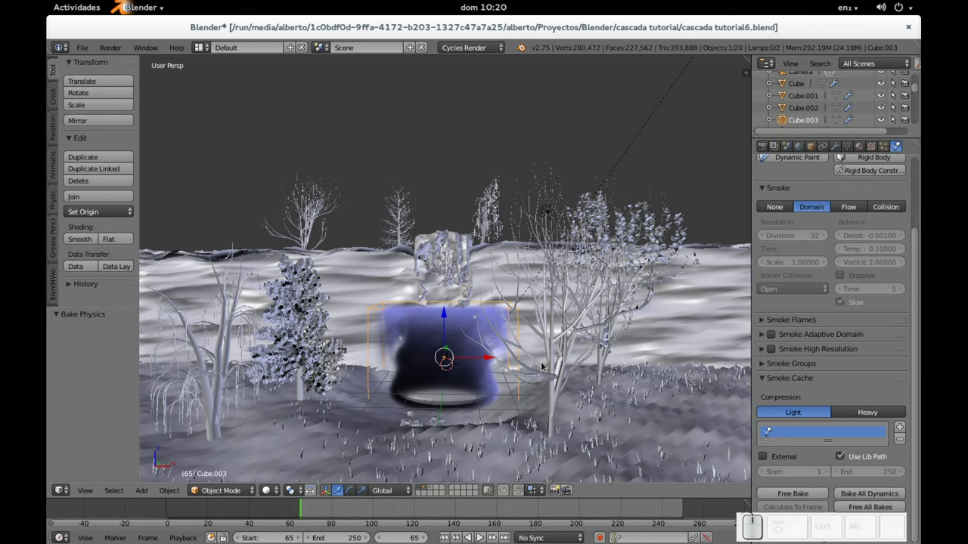
key("KP_0")
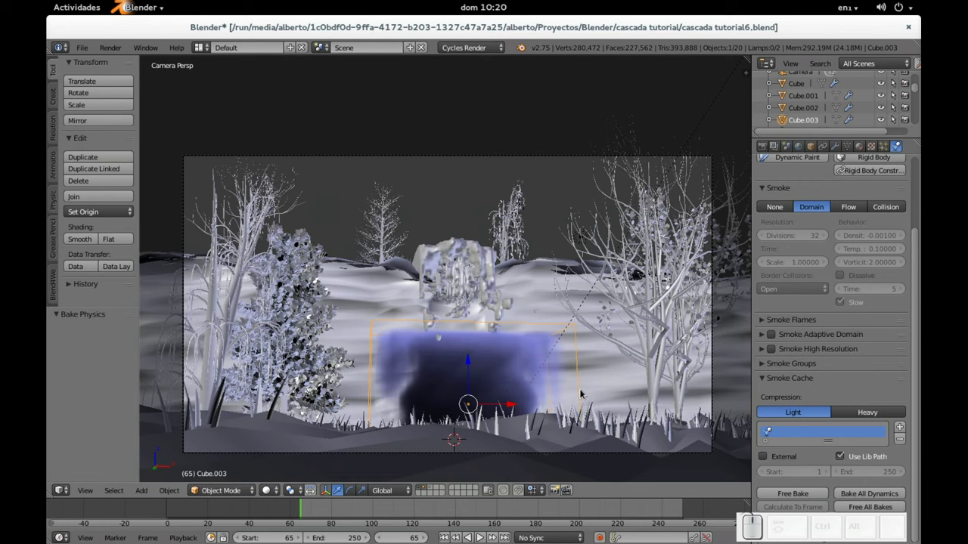
- Switch to the Compositing layout and start a render of frame 65 into an empty slot
key("ctrl+Left")
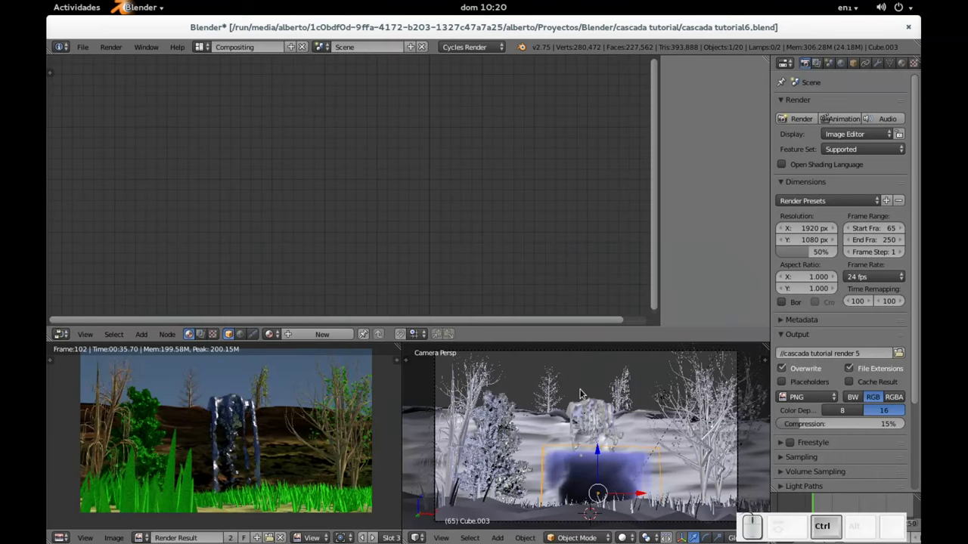
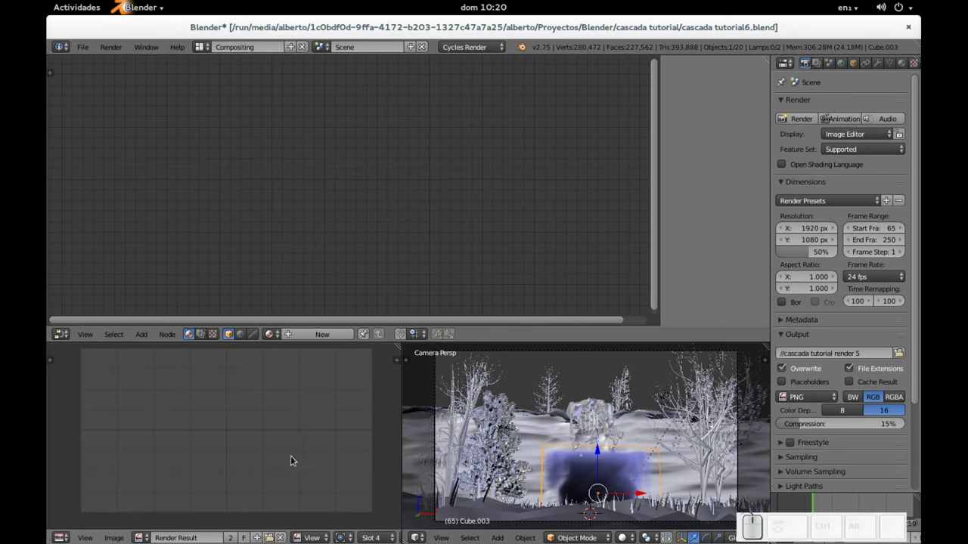
key("F12")
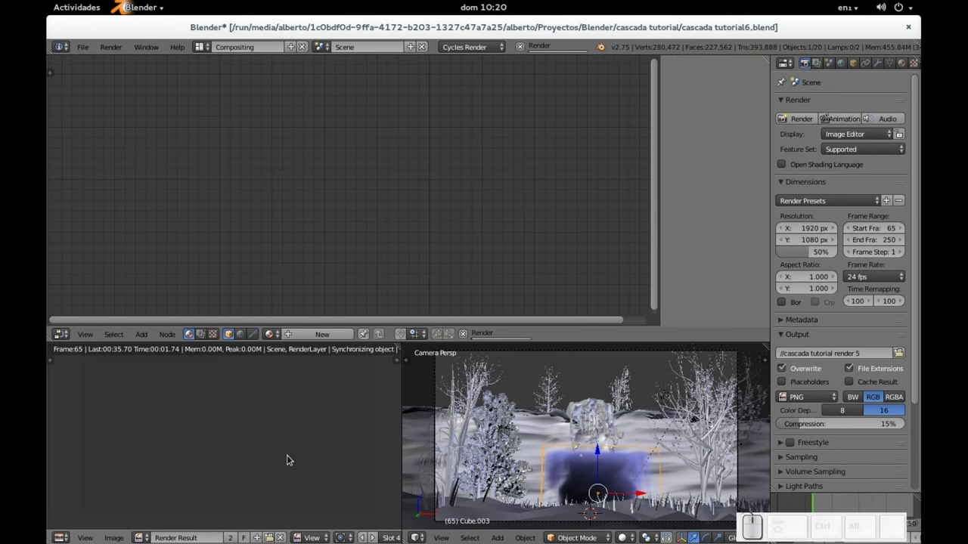
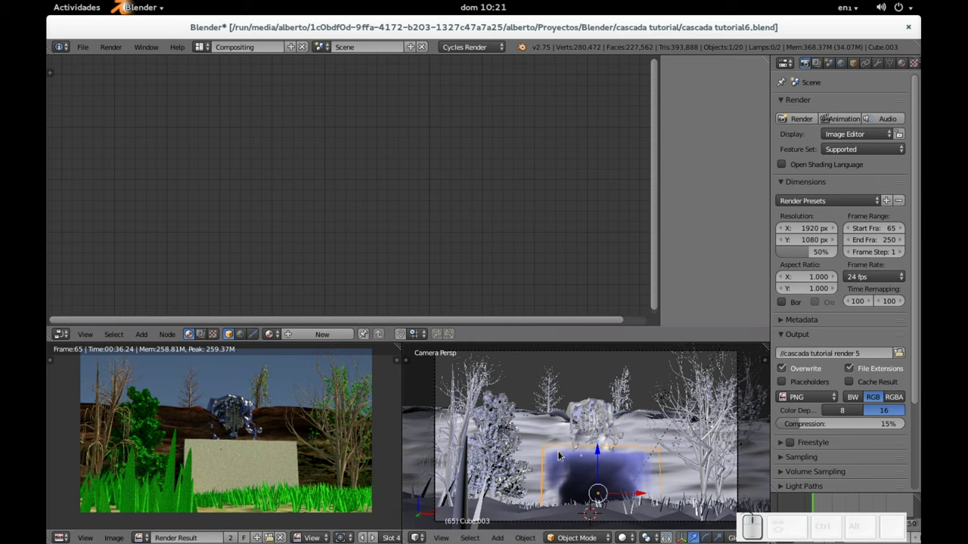
- Give smoke domain Cube.003 a new node-based material and remove its Diffuse BSDF node
right_click(555, 448)
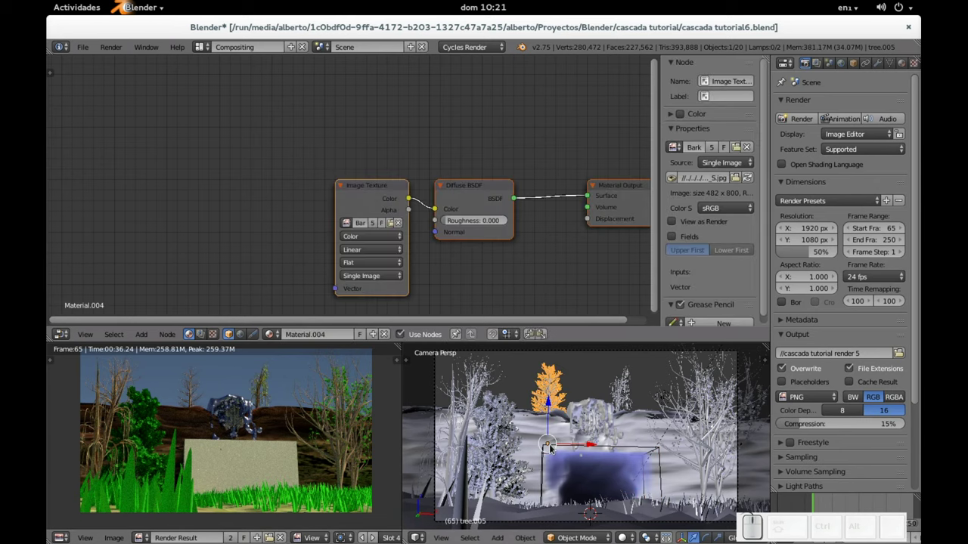
right_click(573, 451)
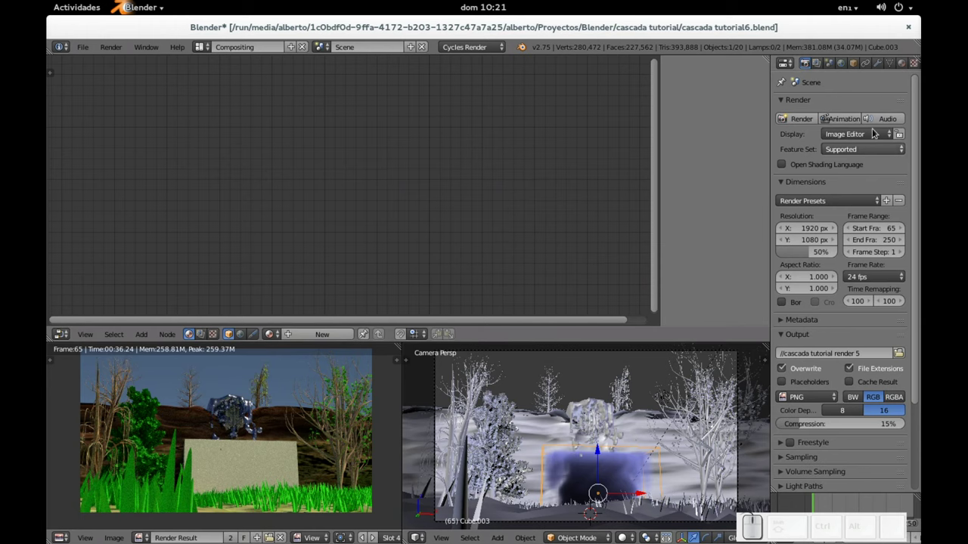
left_click(911, 62)
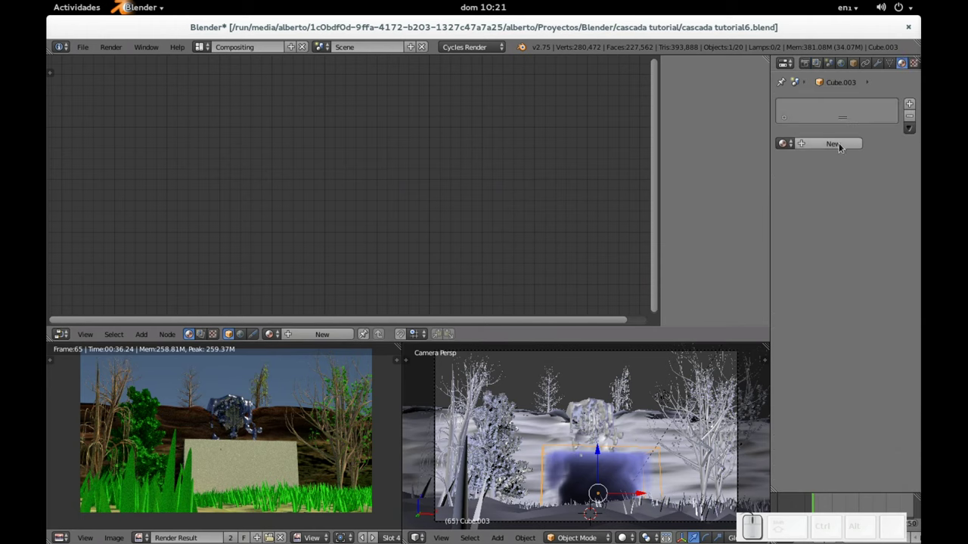
left_click(844, 147)
left_click(499, 186)
left_click_drag(622, 186, 451, 195)
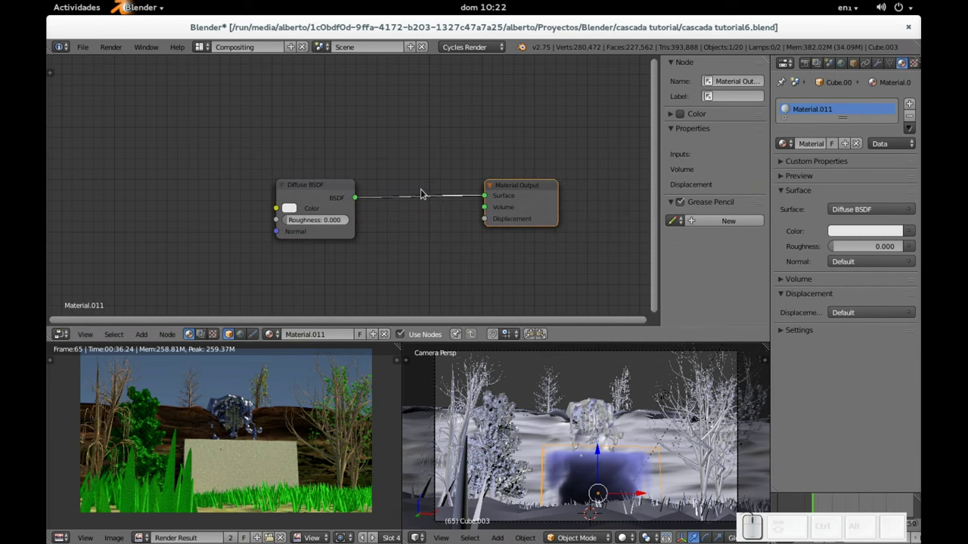
left_click(429, 180)
right_click(303, 180)
key("x")
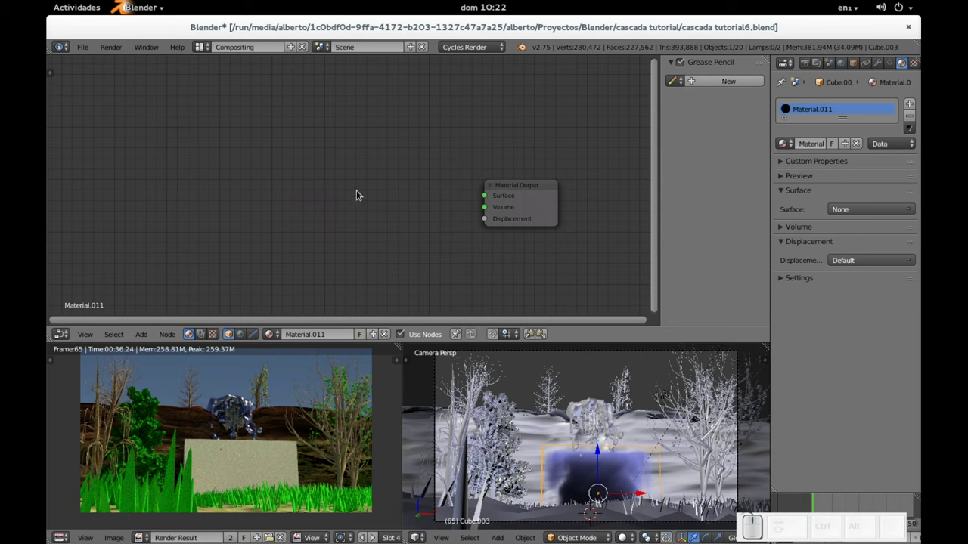
- Add Volume Absorption and Volume Scatter nodes and arrange them beside the output
key("shift+a")
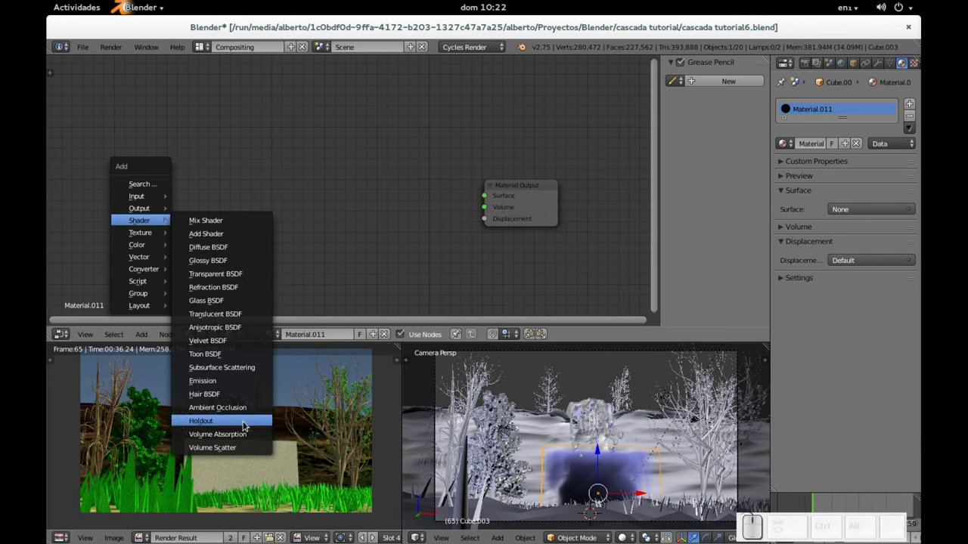
left_click(248, 436)
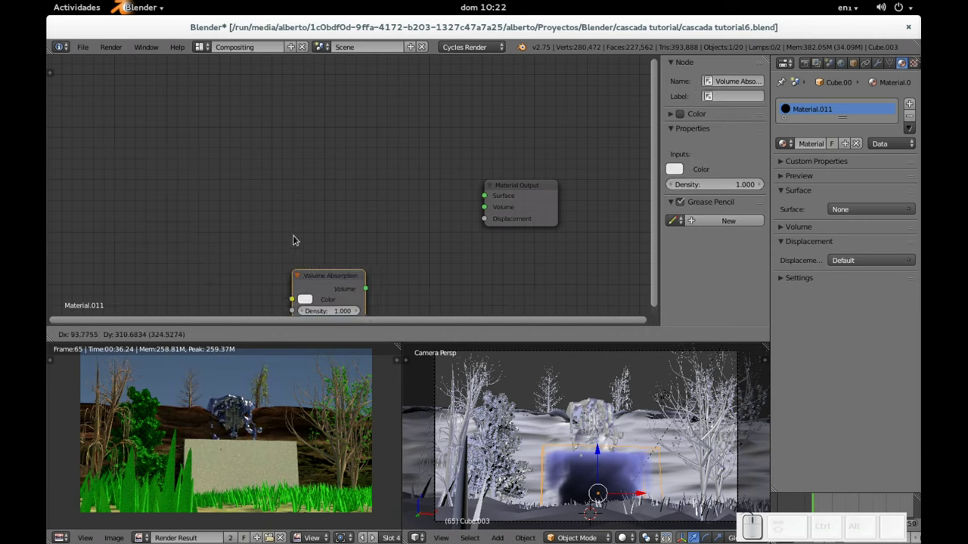
left_click(331, 152)
key("shift+a")
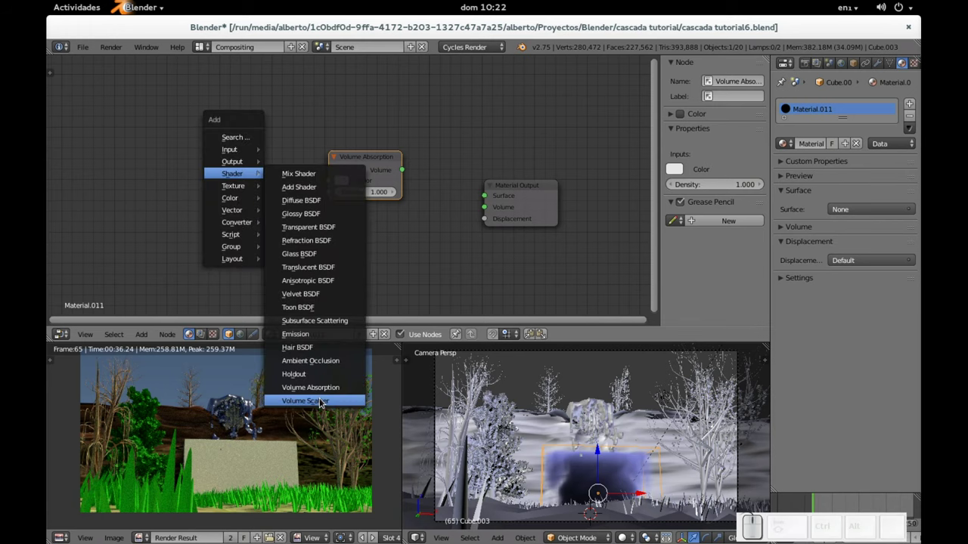
left_click(324, 403)
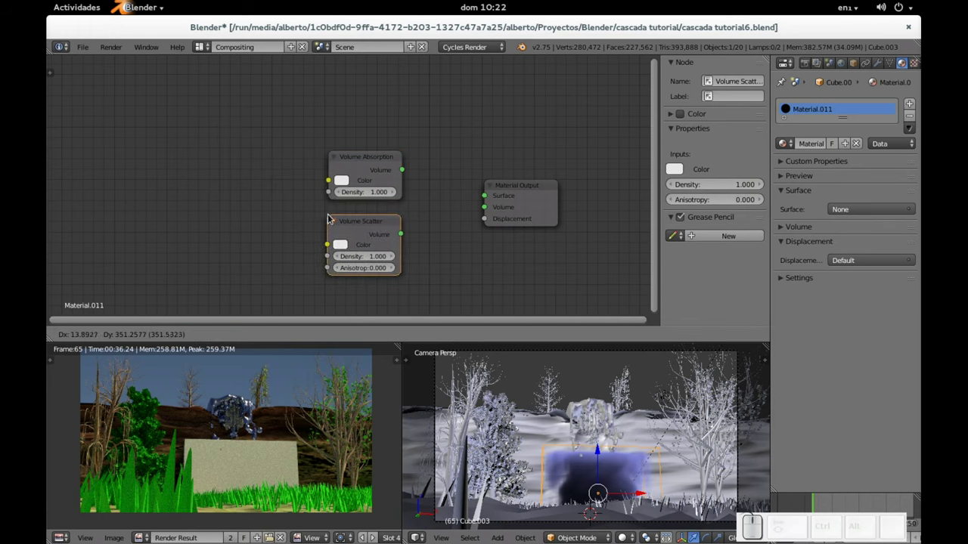
left_click(334, 215)
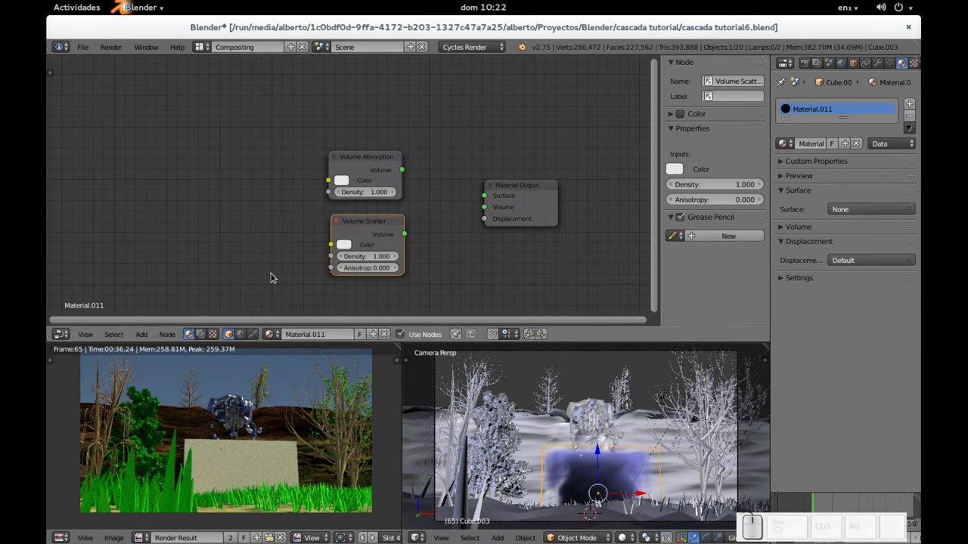
left_click_drag(516, 179, 468, 194)
left_click_drag(418, 213, 505, 192)
left_click_drag(515, 187, 420, 215)
- Combine both volume shaders through an Add Shader feeding the Material Output's Volume input
key("shift+a")
left_click(464, 232)
left_click(440, 185)
left_click(374, 160)
left_click_drag(372, 226, 460, 208)
left_click_drag(473, 194, 364, 192)
left_click_drag(359, 168, 367, 179)
left_click_drag(466, 205, 365, 179)
left_click_drag(357, 172, 365, 240)
left_click_drag(352, 235, 484, 211)
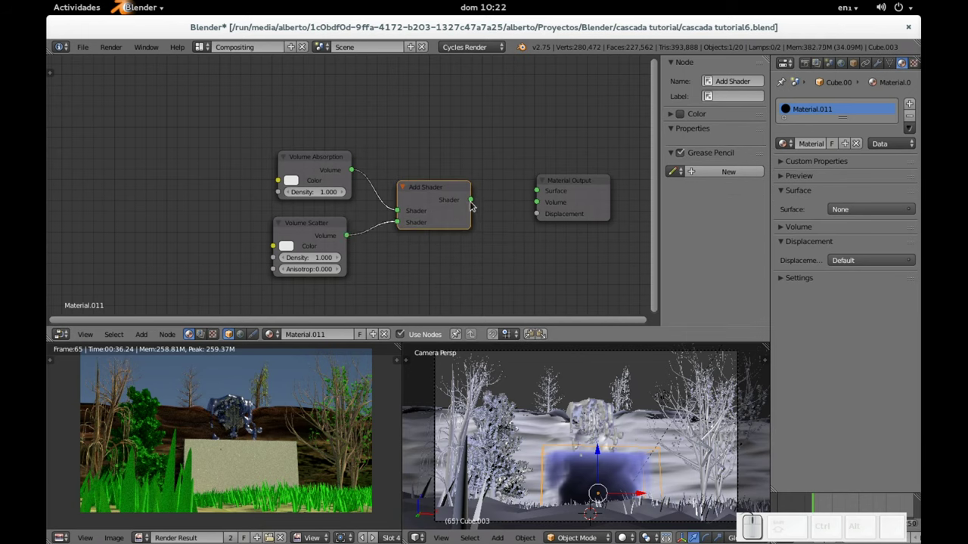
left_click_drag(474, 204, 547, 210)
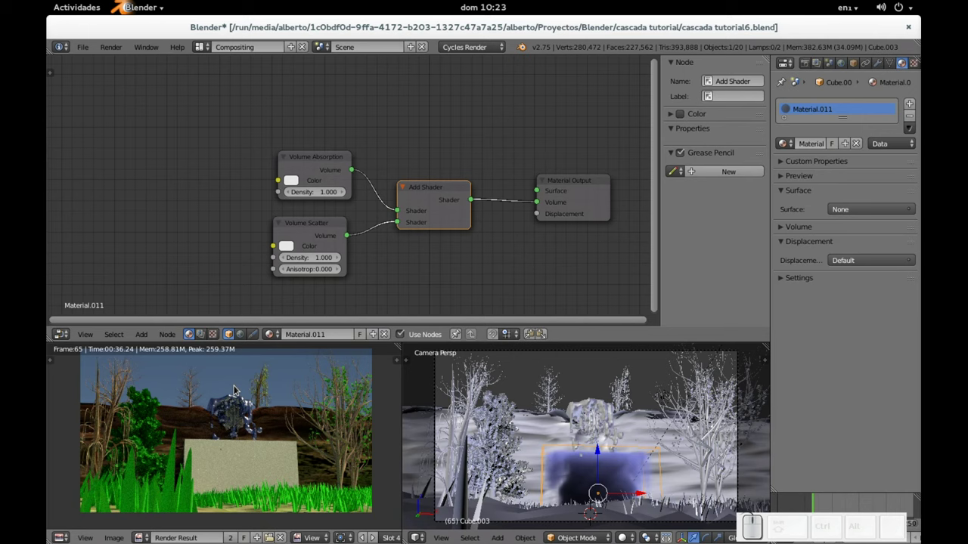
- Render frame 65 again with the new volume material
key("F12")
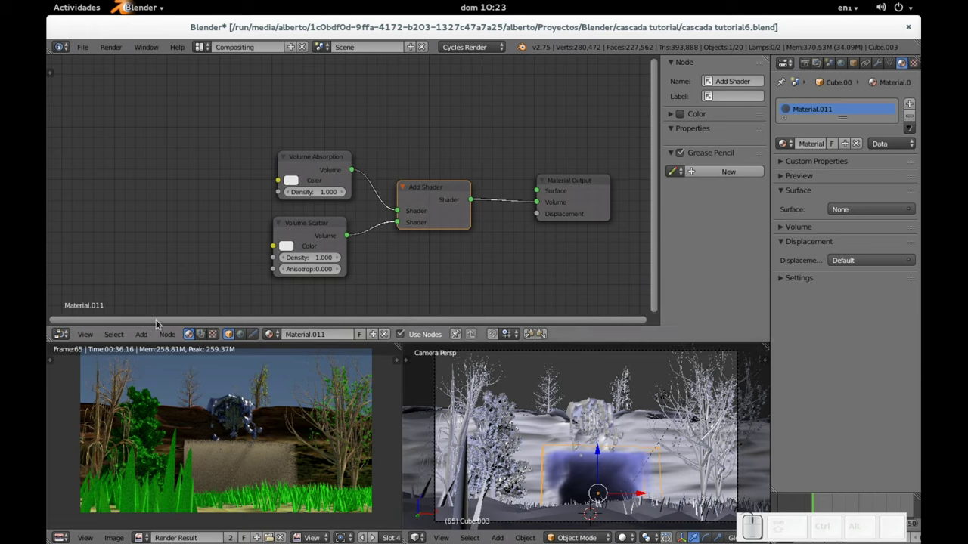
- Add an Attribute node named 'density' to the left of the volume shaders
key("shift+a")
key("shift+a")
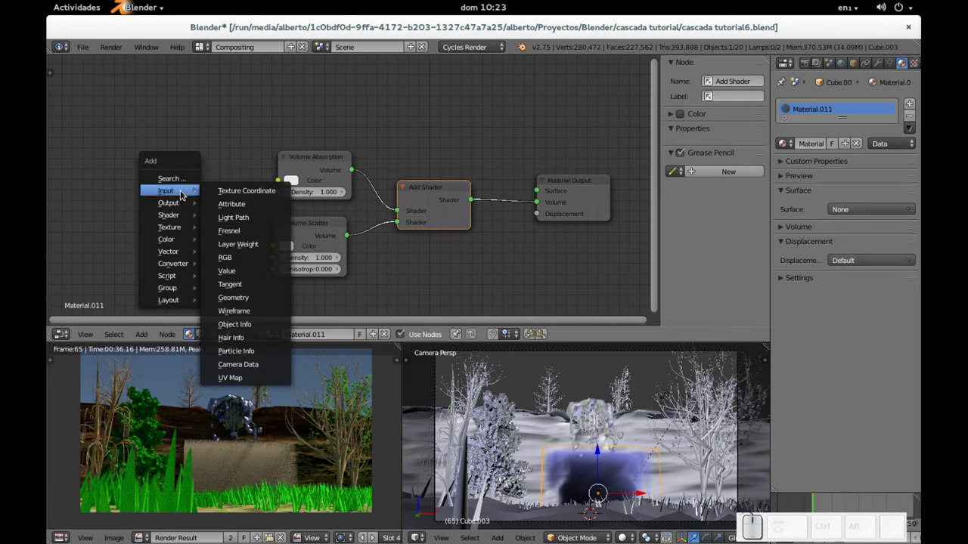
left_click(246, 207)
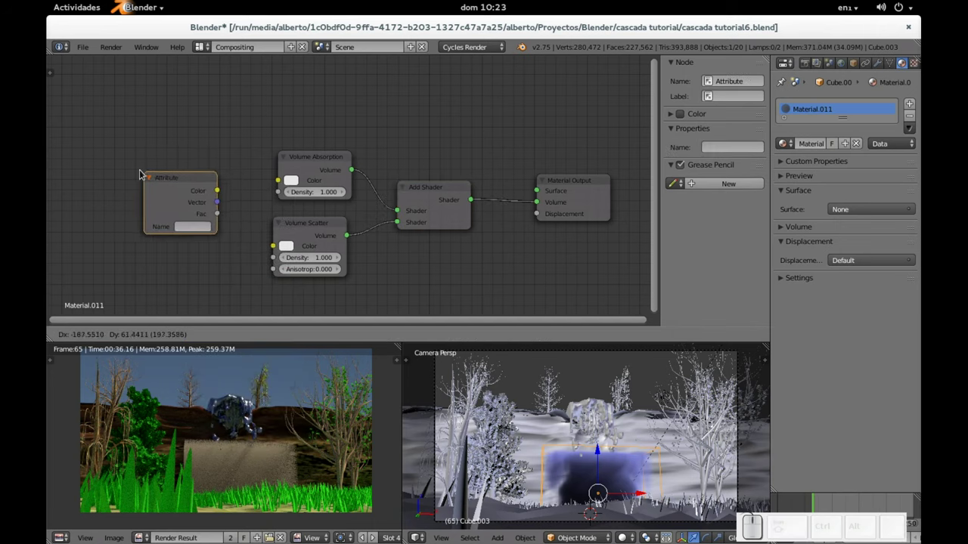
left_click(143, 174)
left_click(189, 227)
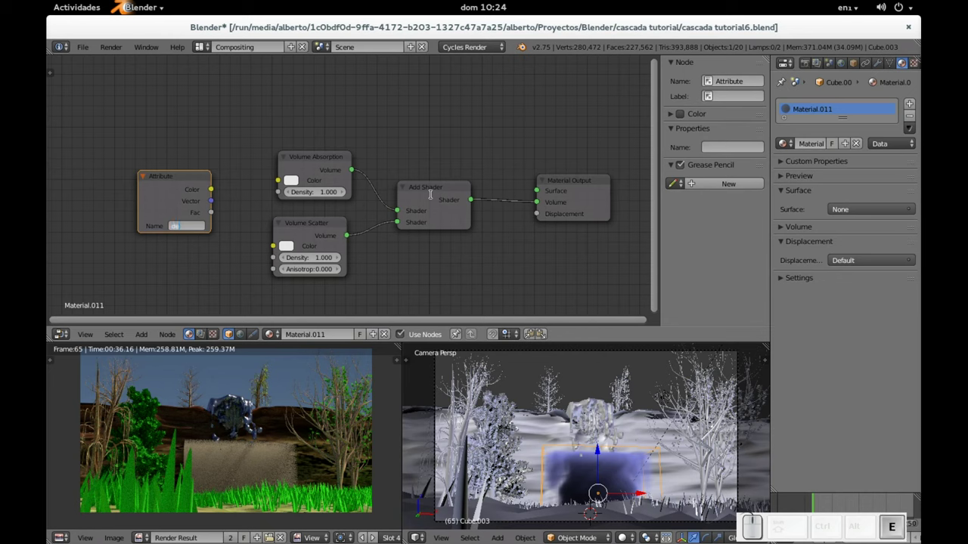
key("BackSpace")
key("t")
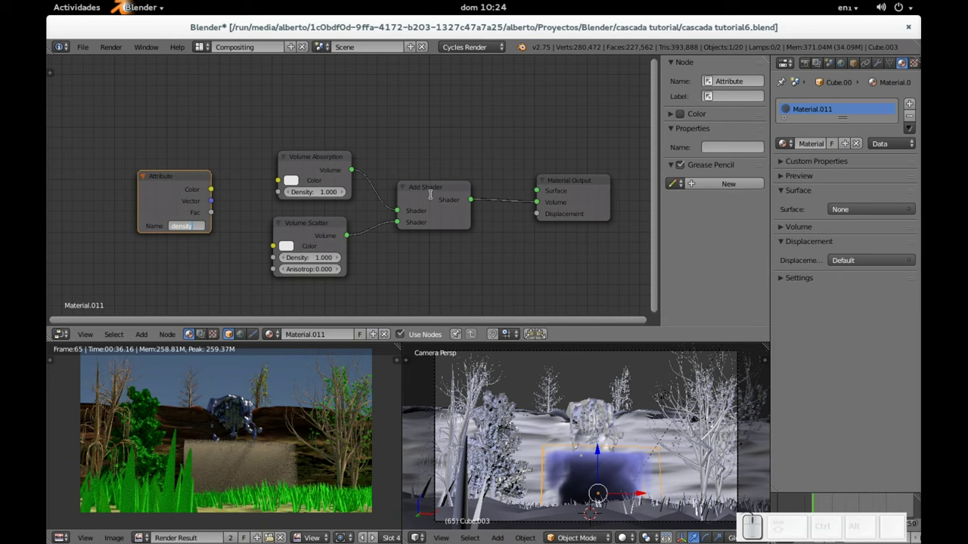
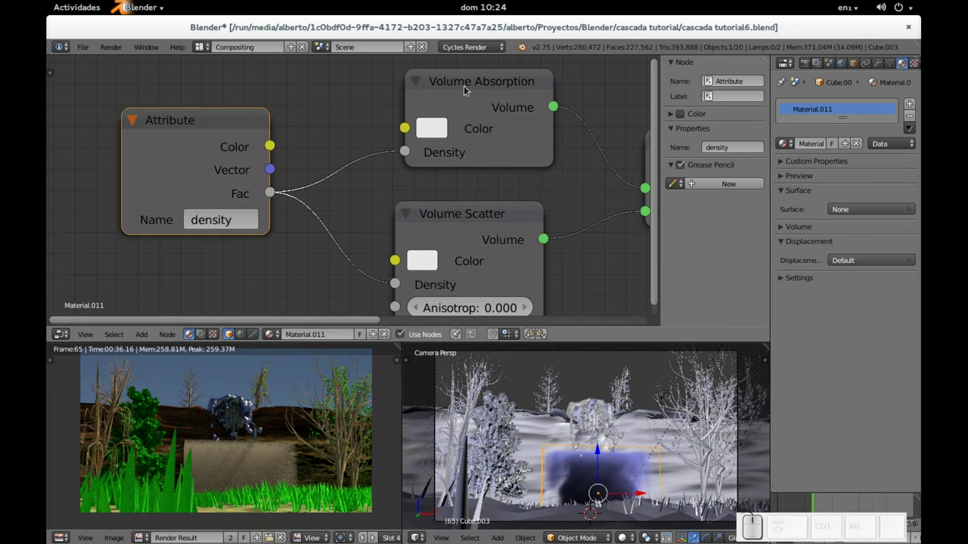
- Wire the Attribute's Fac into the Density inputs of Volume Absorption and Volume Scatter
left_click_drag(468, 85, 457, 80)
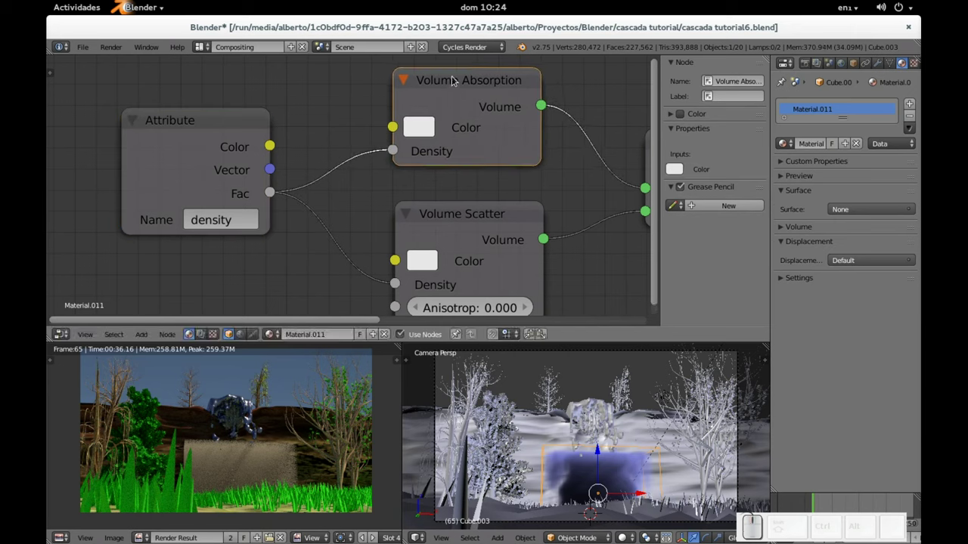
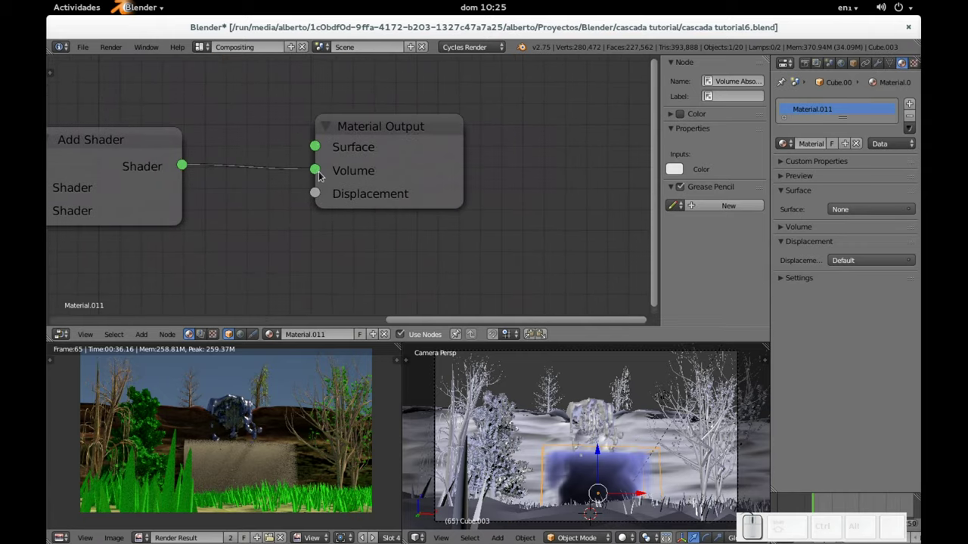
middle_click(189, 184)
left_click(206, 218)
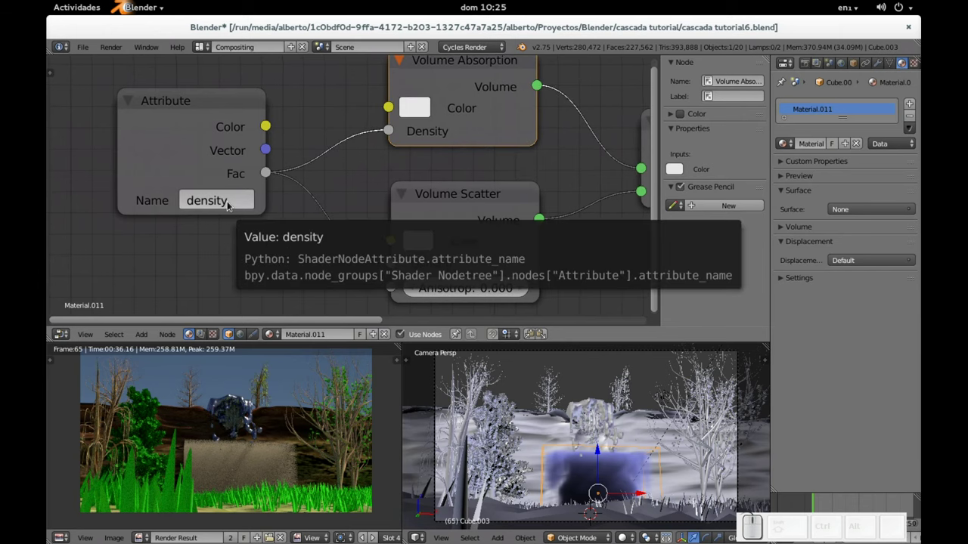
left_click(451, 199)
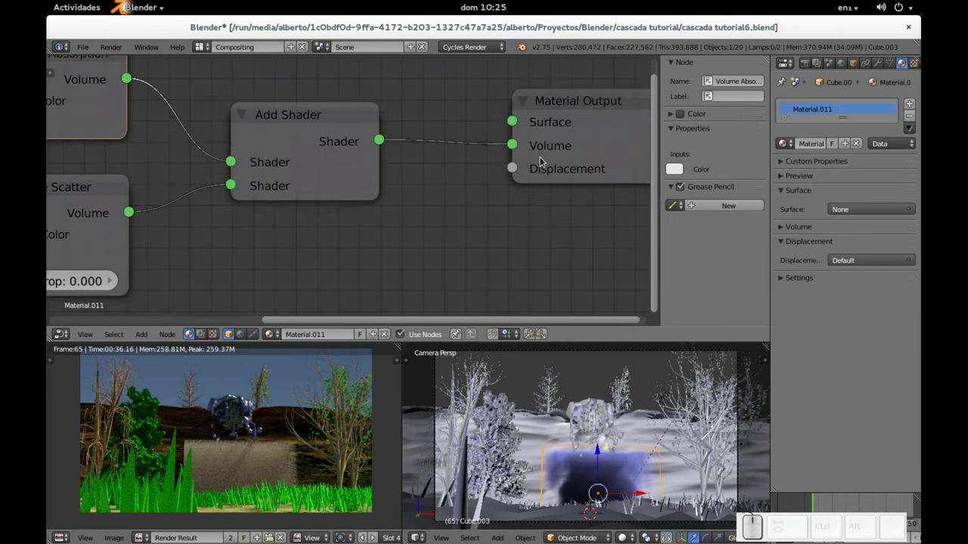
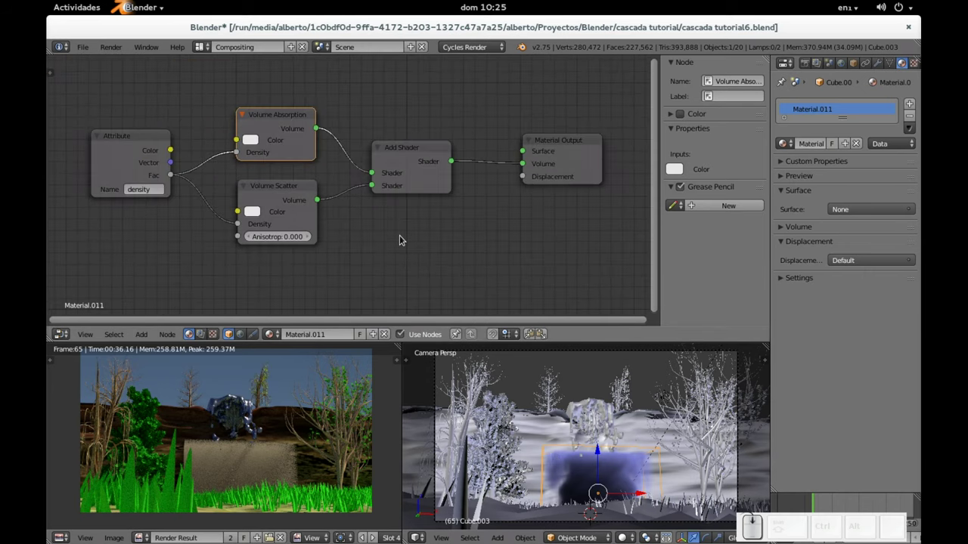
- Render frame 65 with the density-driven smoke material and let Cycles finish
key("F12")
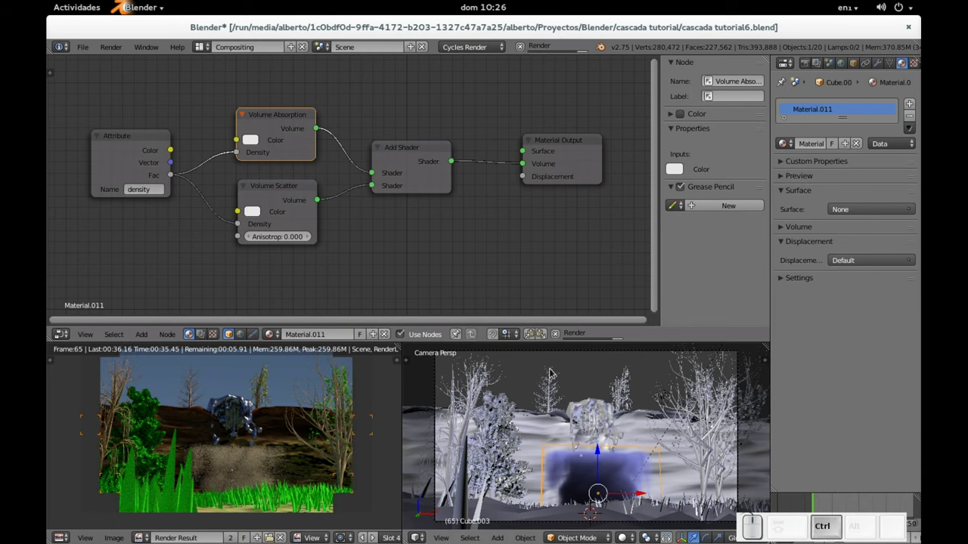
- Return to the Default layout and begin editing Sphere.001's smoke flow density
key("ctrl+Right")
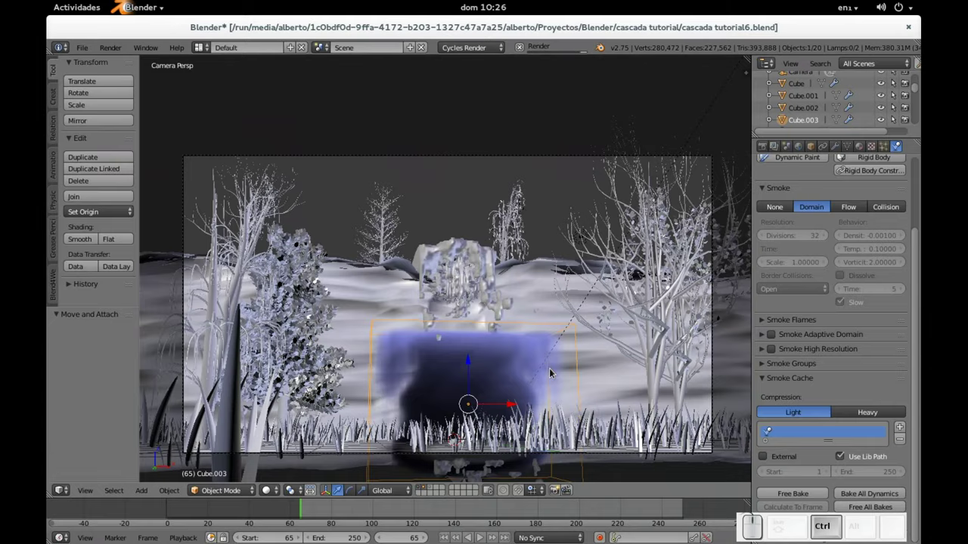
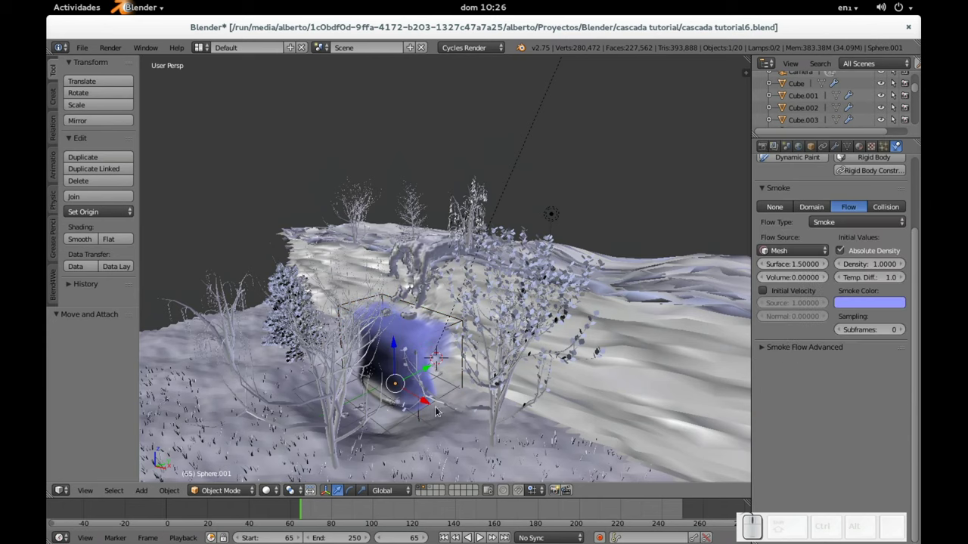
left_click(865, 270)
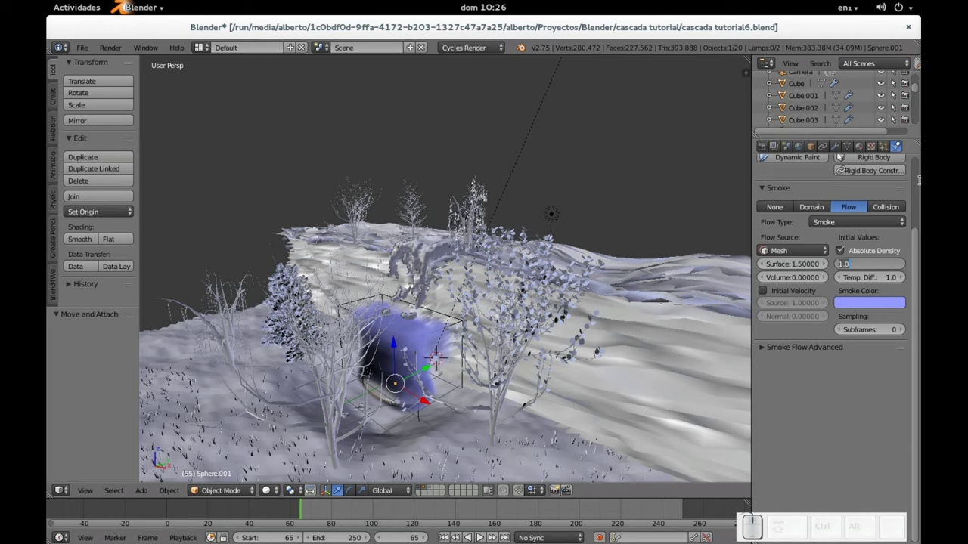
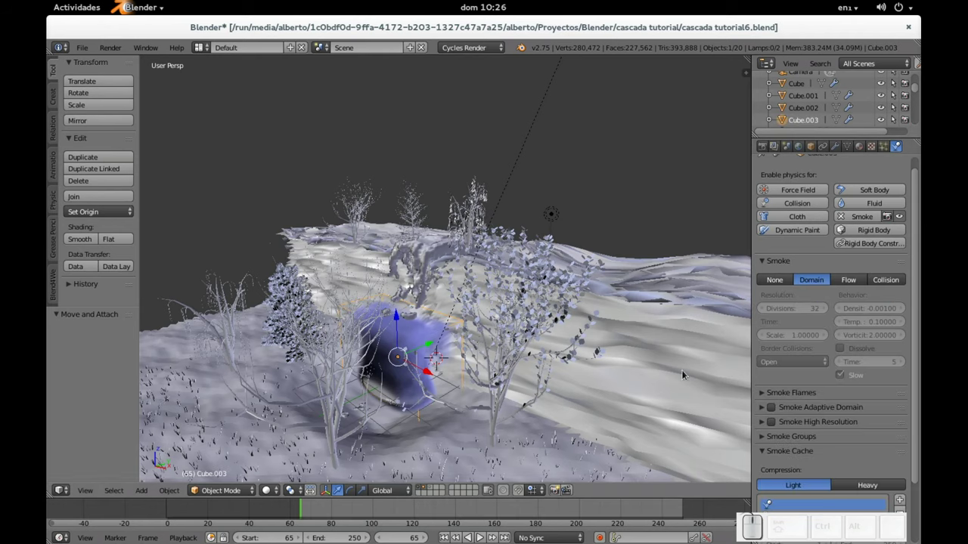
- Free the previously baked smoke cache on domain Cube.003
scroll("down", 3)
scroll("down", 3)
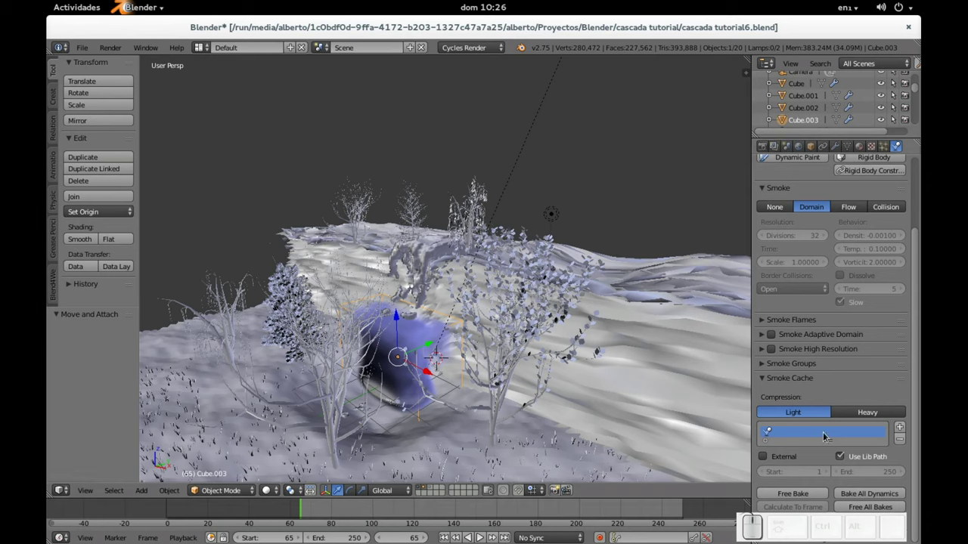
left_click(809, 496)
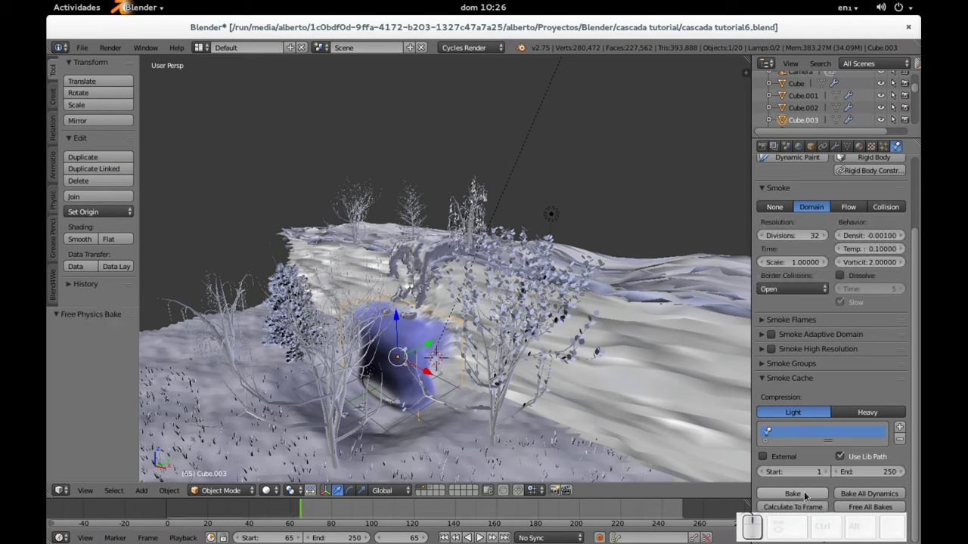
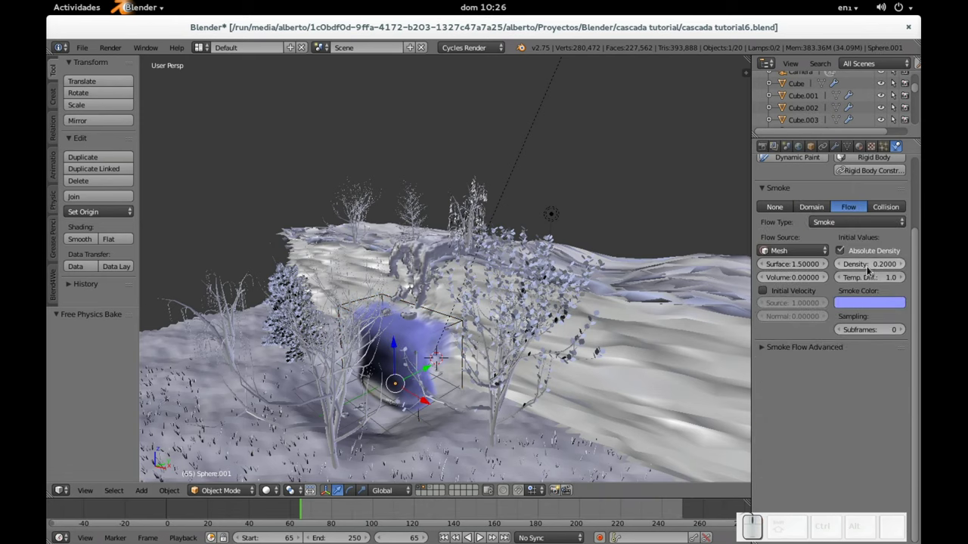
- Lower emitter Sphere.001's smoke flow density from 0.2 to 0.1
left_click(871, 270)
key("End")
key("BackSpace")
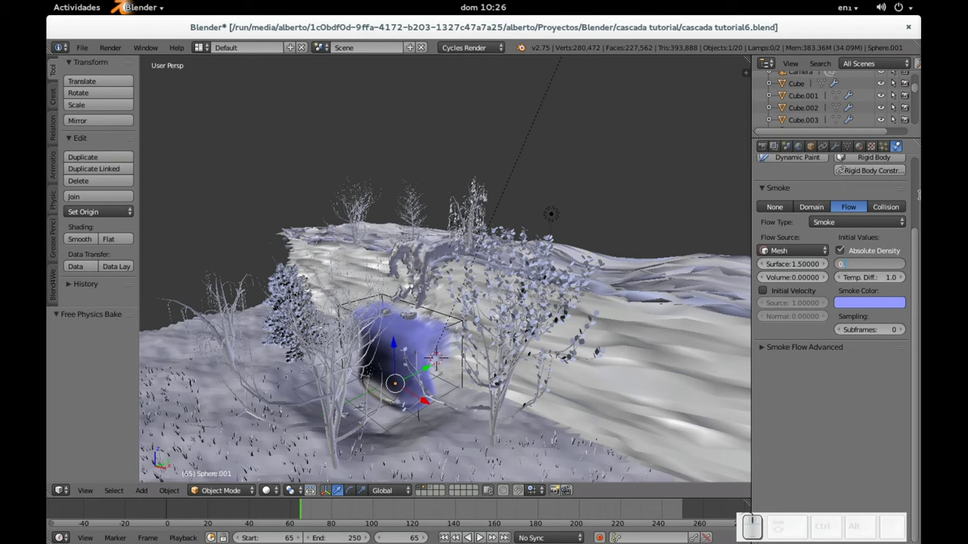
key("KP_1")
key("KP_Enter")
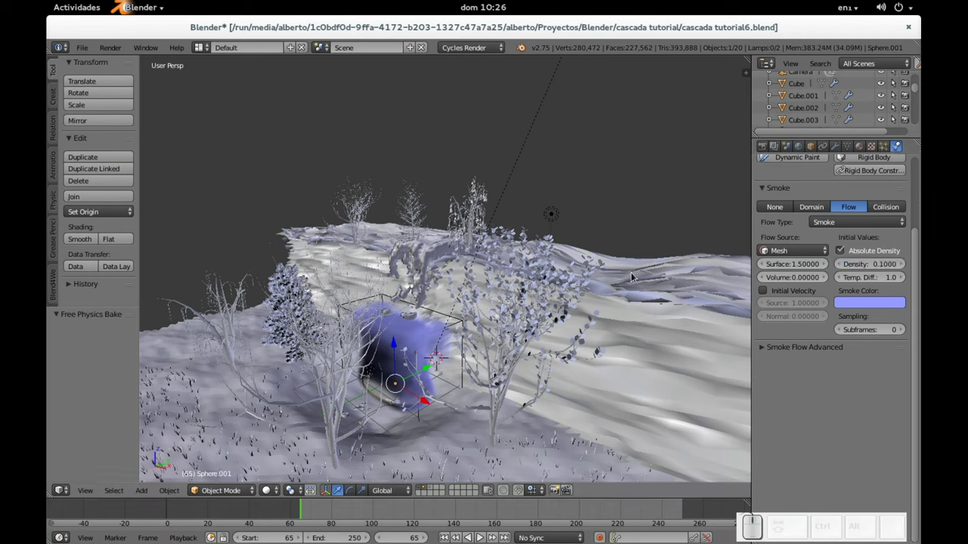
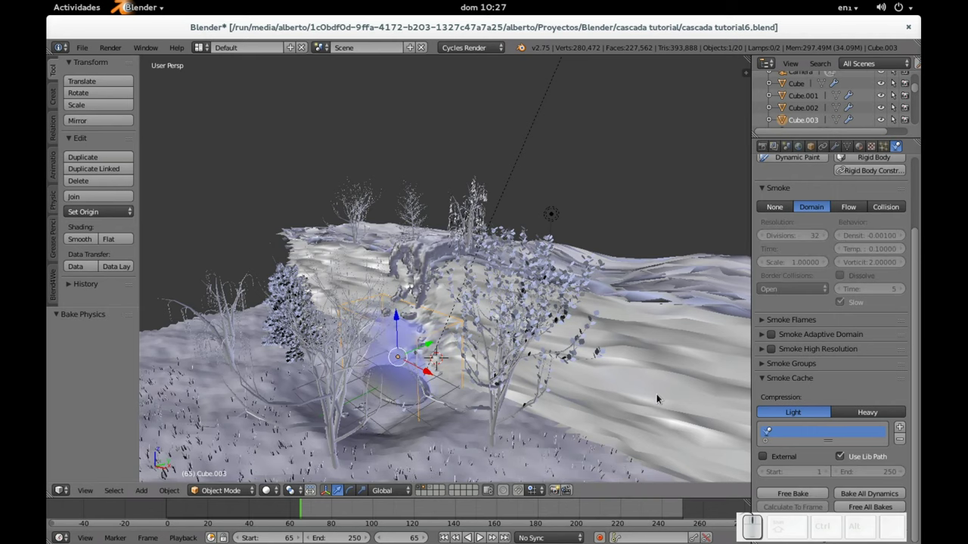
- Orbit toward the smoke domain, then view the baked smoke through the scene camera
scroll("down", 3)
middle_click(353, 339)
left_click_drag(398, 335, 475, 317)
scroll("up", 3)
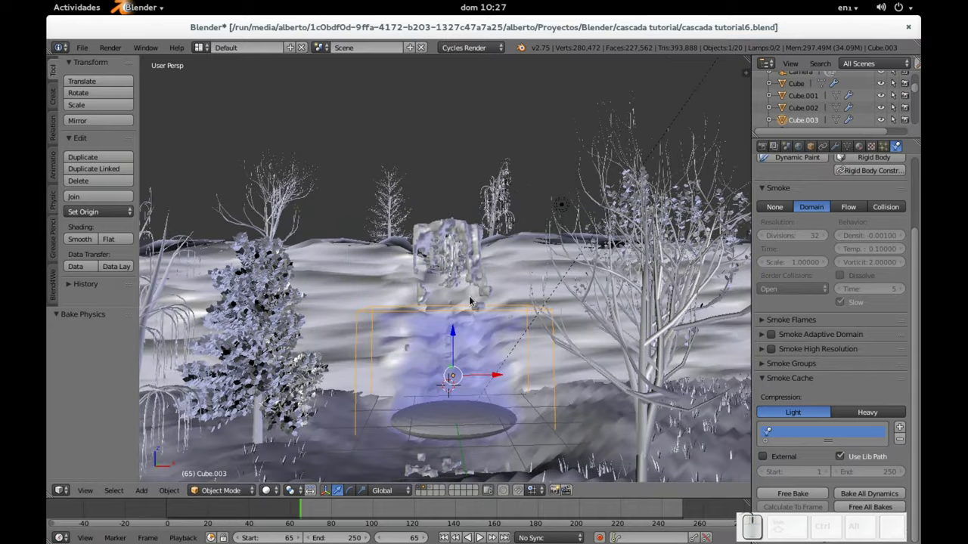
key("KP_0")
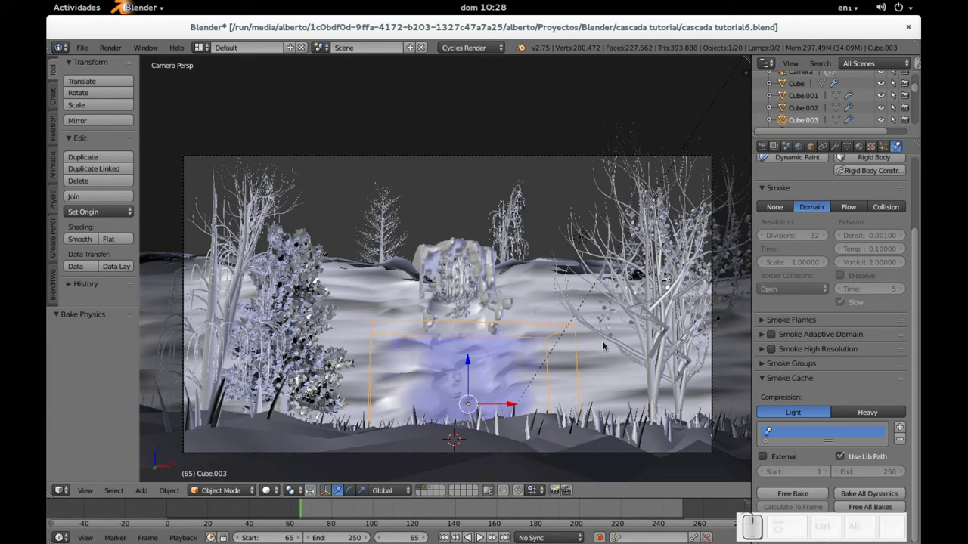
- Render the camera view of frame 65
key("F12")
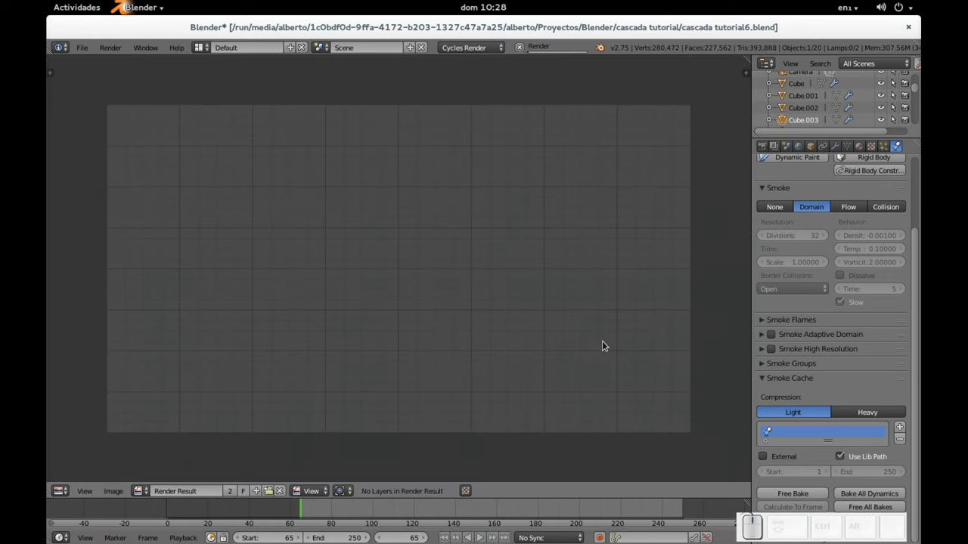
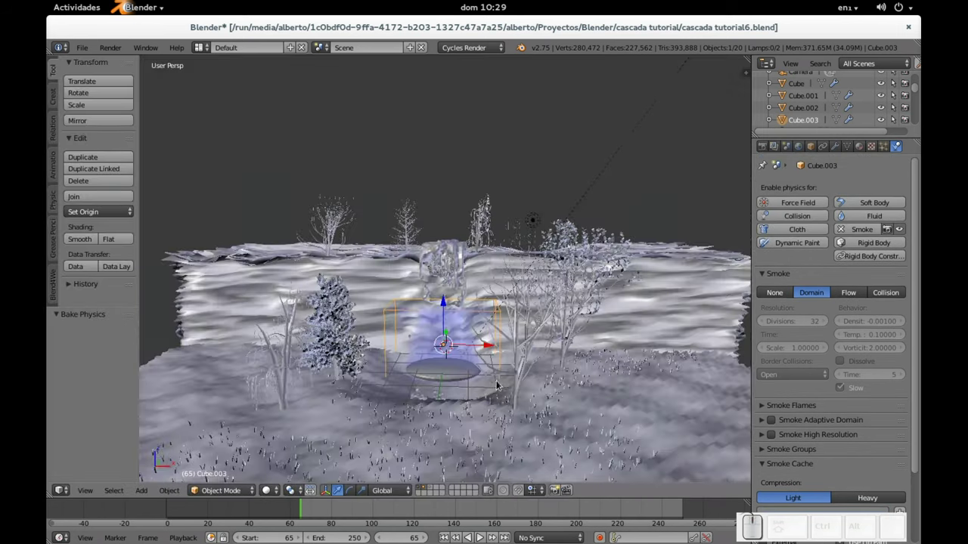
- Raise Sphere.001's smoke flow density to 0.3 and pull back to see the whole landscape
right_click(454, 430)
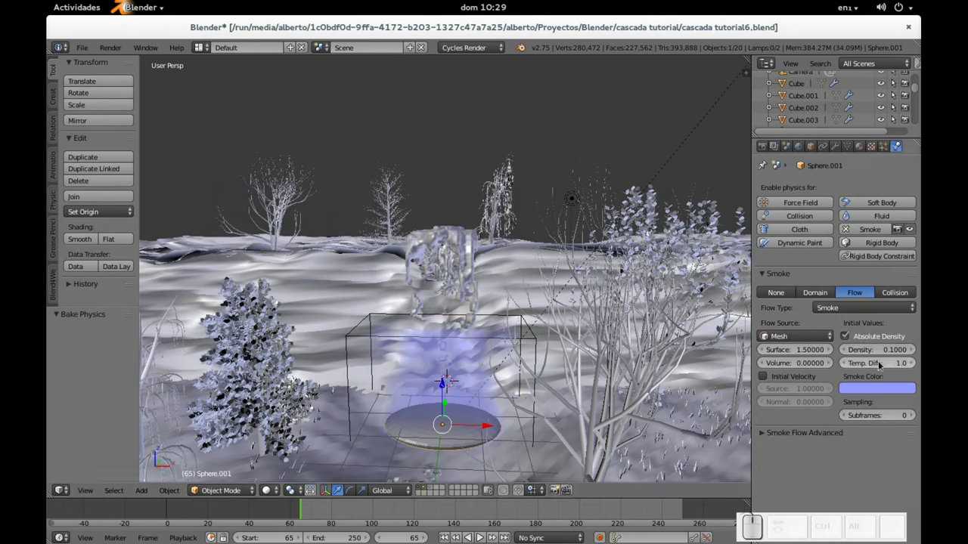
left_click(890, 355)
key("KP_Decimal")
key("KP_3")
key("KP_Enter")
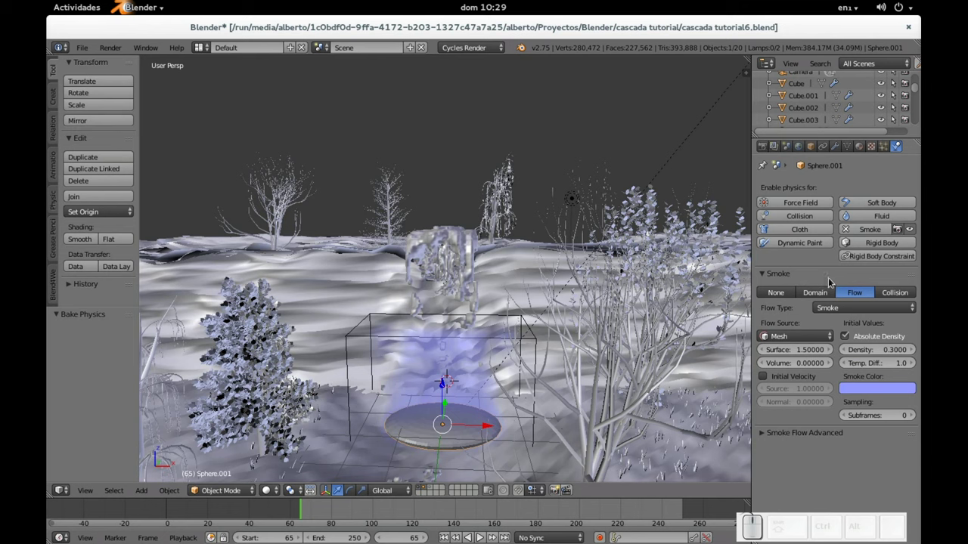
scroll("down", 3)
scroll("down", 3)
left_click_drag(623, 195, 591, 247)
- Select the Sun lamp and open its emission colour picker, currently warm orange
right_click(610, 199)
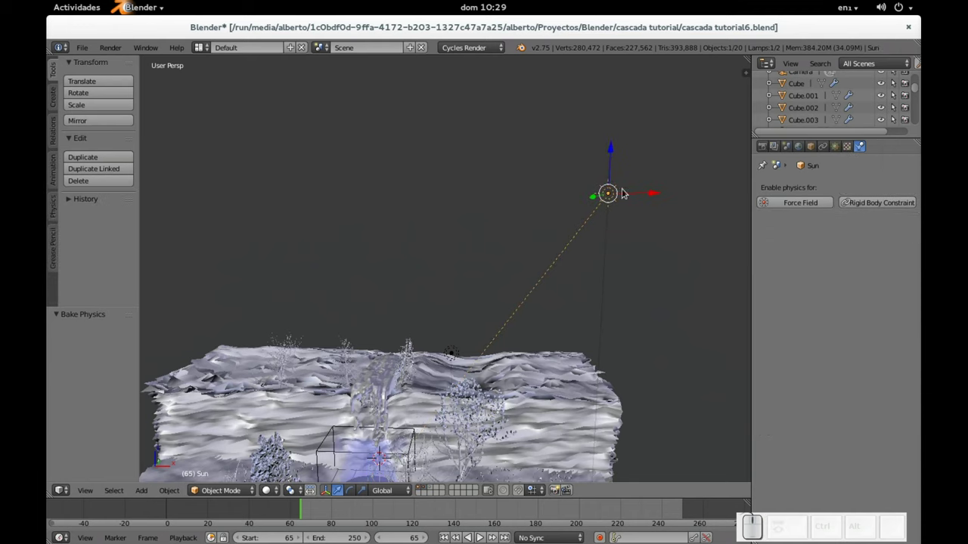
left_click(845, 146)
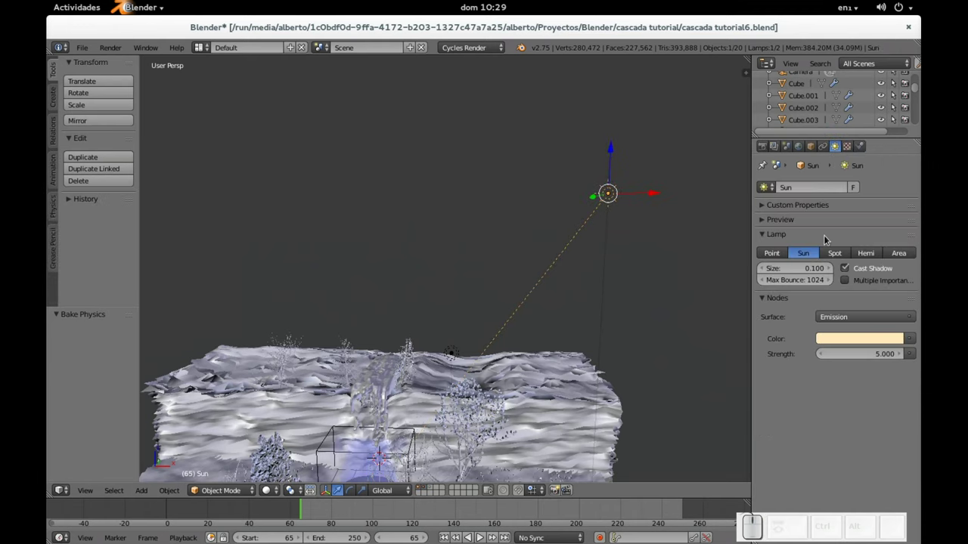
left_click(856, 341)
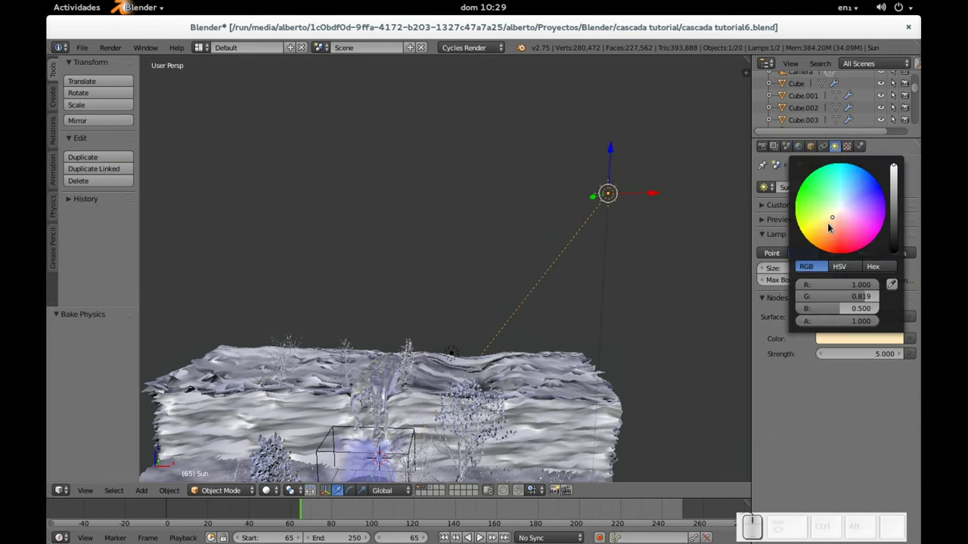
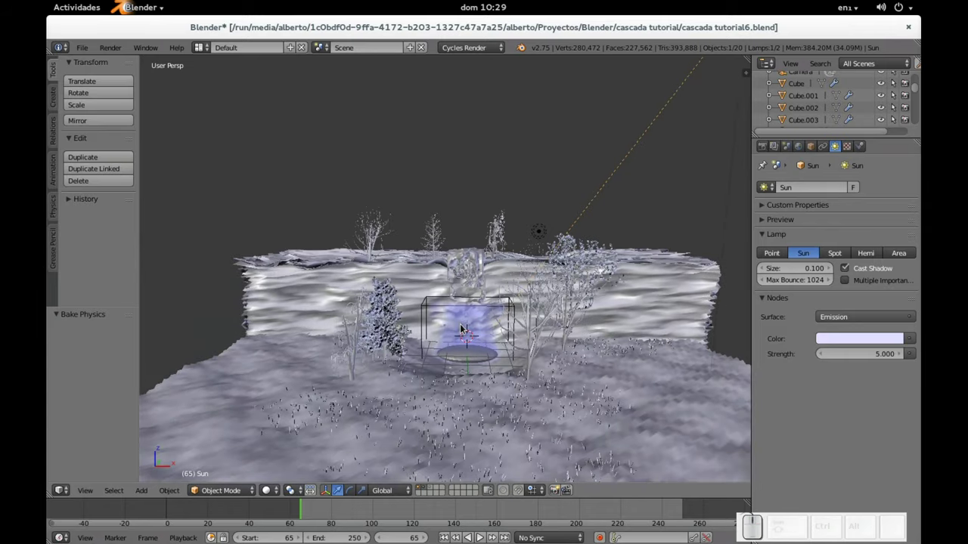
- Select smoke domain Cube.003 and free its previously baked smoke cache in Physics
scroll("up", 3)
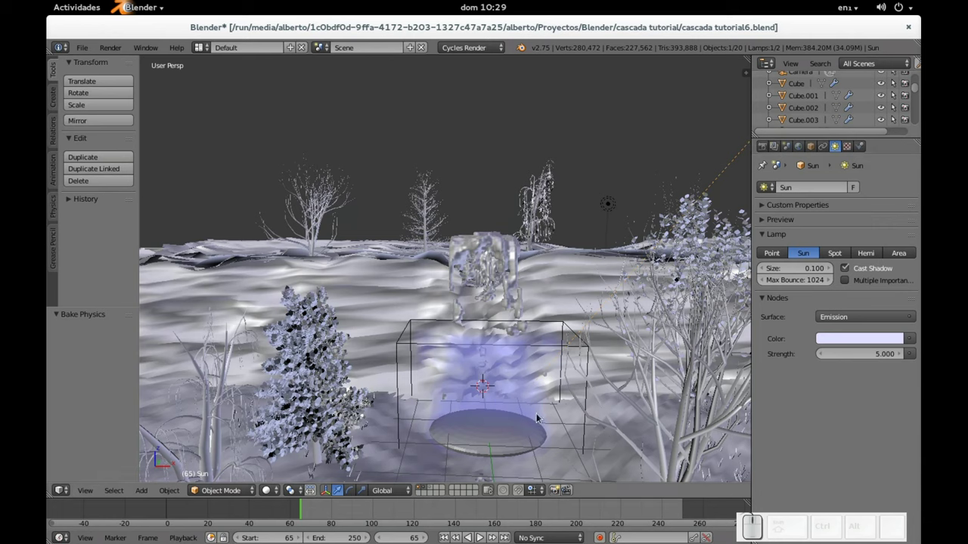
right_click(527, 440)
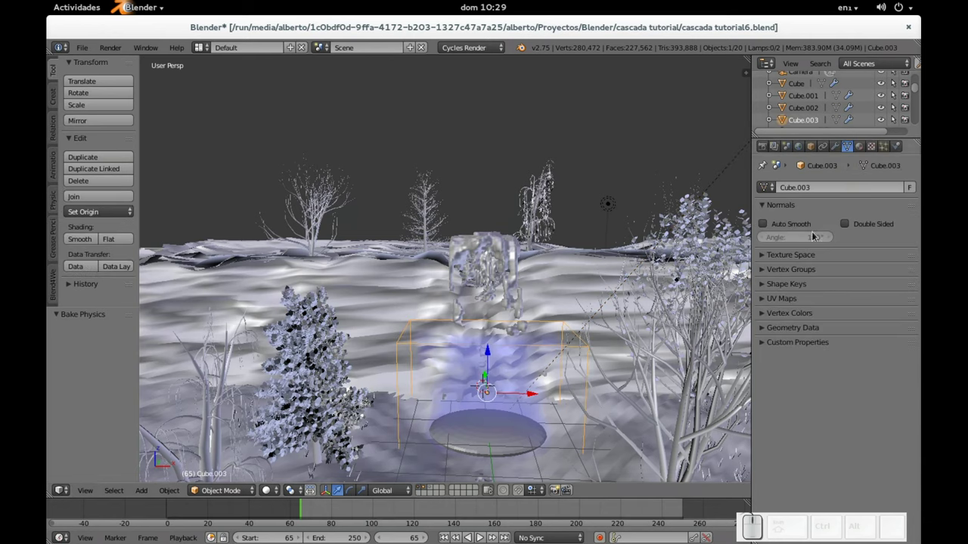
left_click(901, 148)
scroll("down", 3)
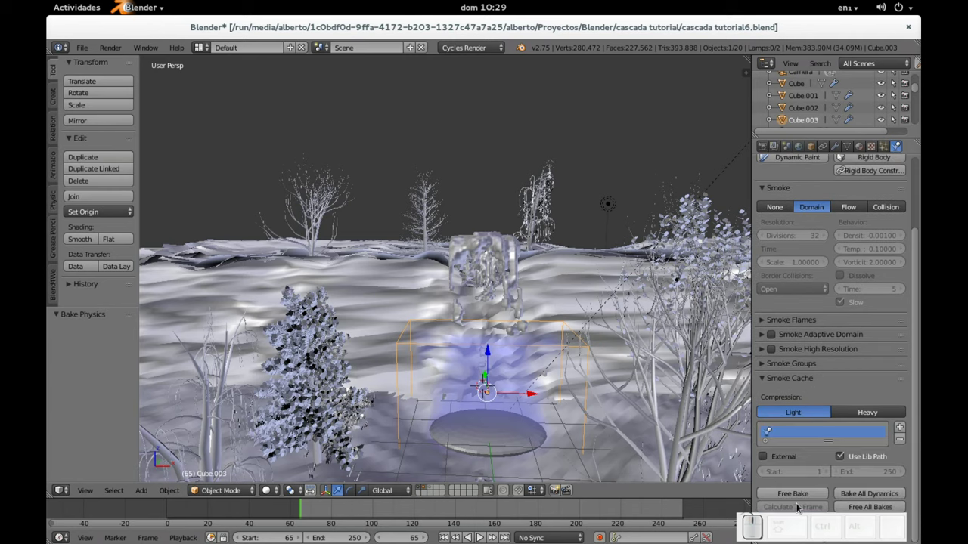
left_click(805, 496)
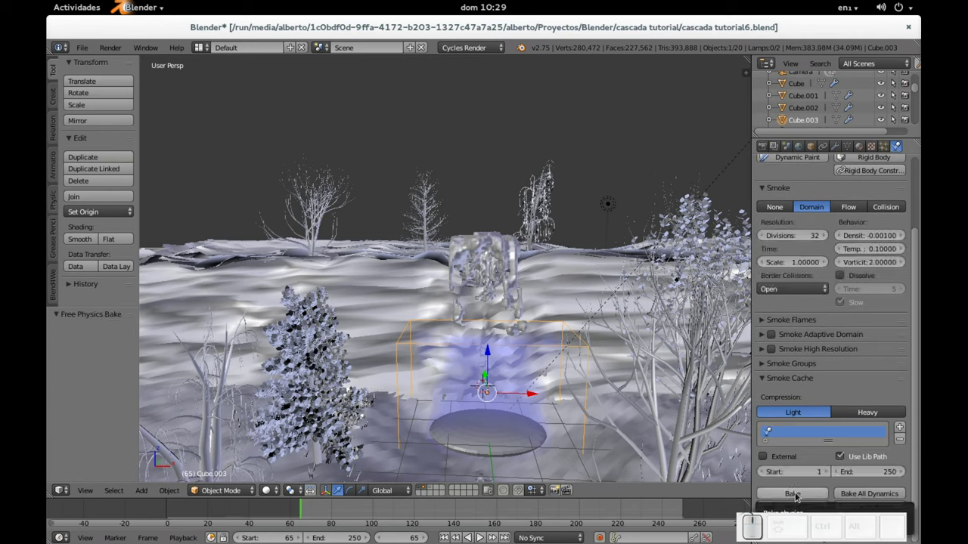
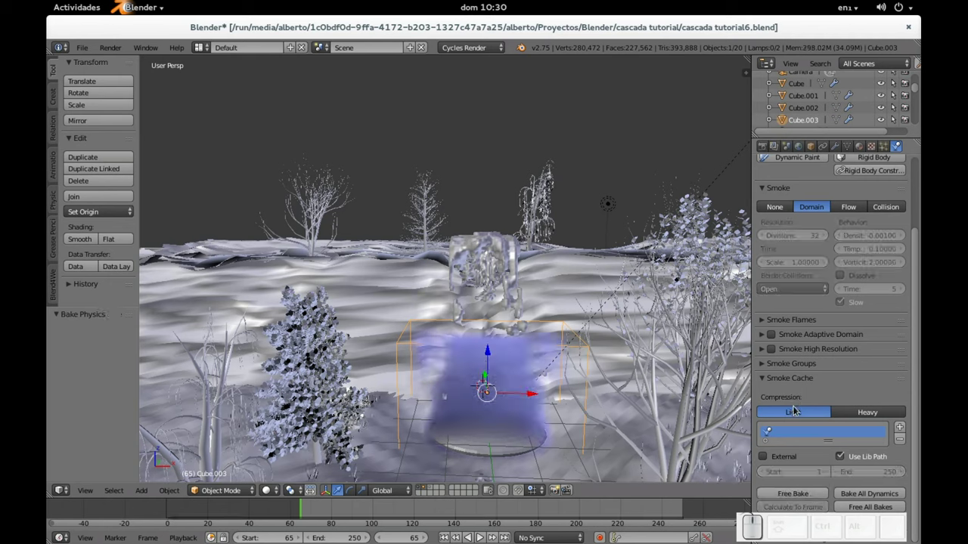
- Render frame 65 through the camera and scroll over the finished smoke-mist result
key("KP_0")
key("KP_0")
key("F12")
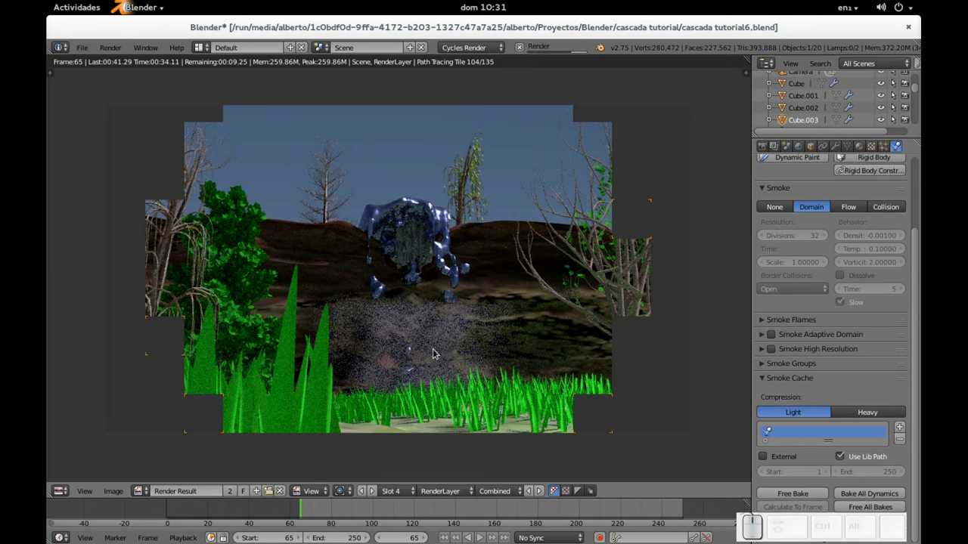
scroll("up", 3)
left_click(766, 147)
scroll("down", 3)
scroll("up", 3)
scroll("down", 3)
scroll("down", 3)
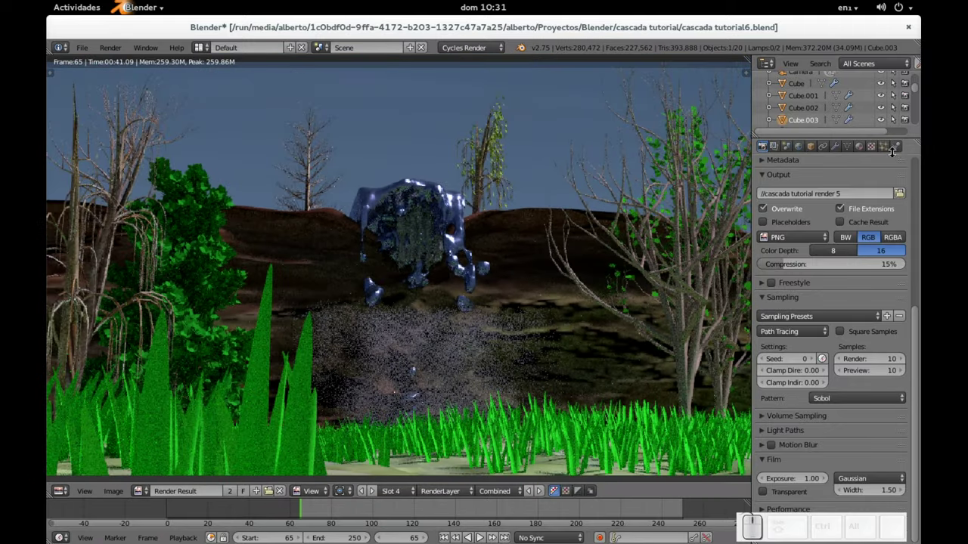
- Show Cube.003's Smoke Domain physics settings beside the render
left_click(900, 150)
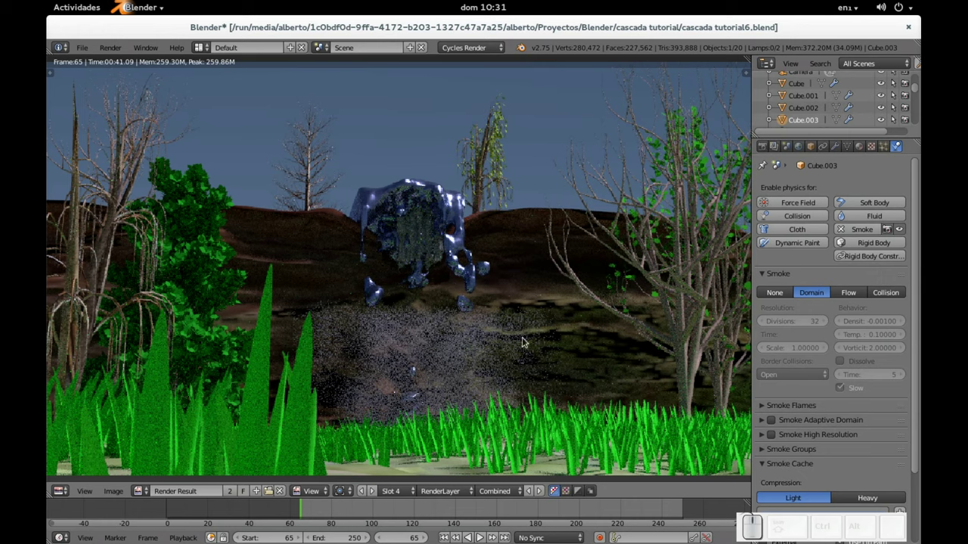
- Return to the 3D scene and add a Hemi lamp
key("Escape")
scroll("down", 3)
middle_click(523, 232)
scroll("down", 3)
left_click_drag(471, 281, 563, 257)
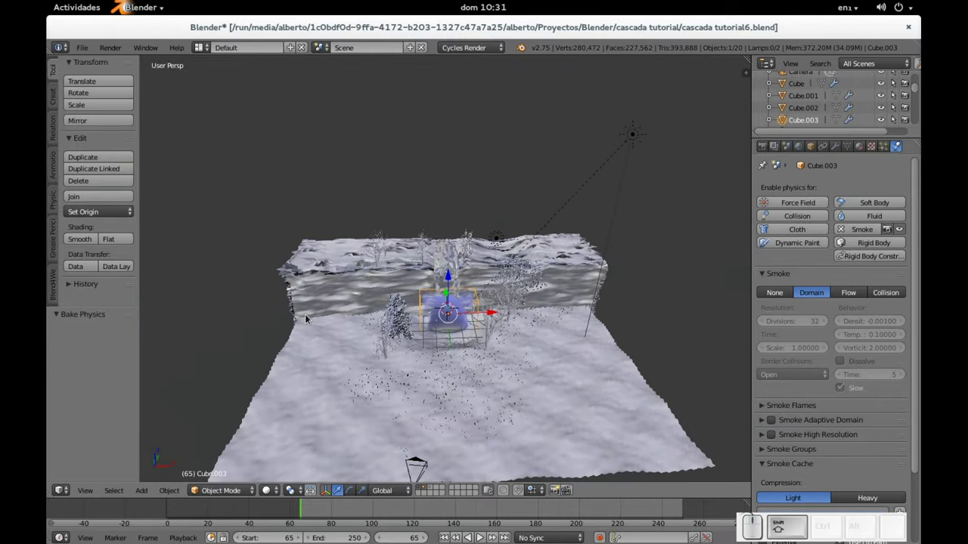
key("shift+a")
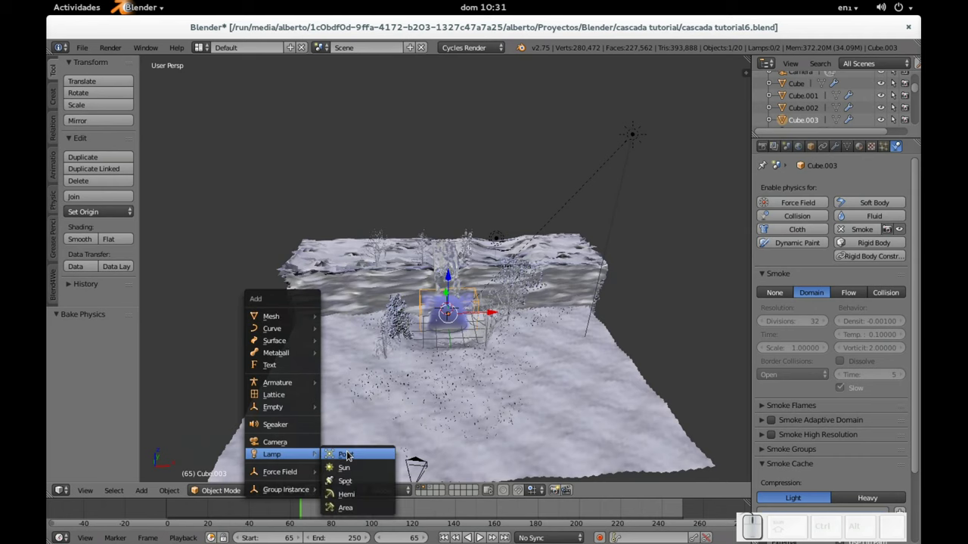
left_click(350, 498)
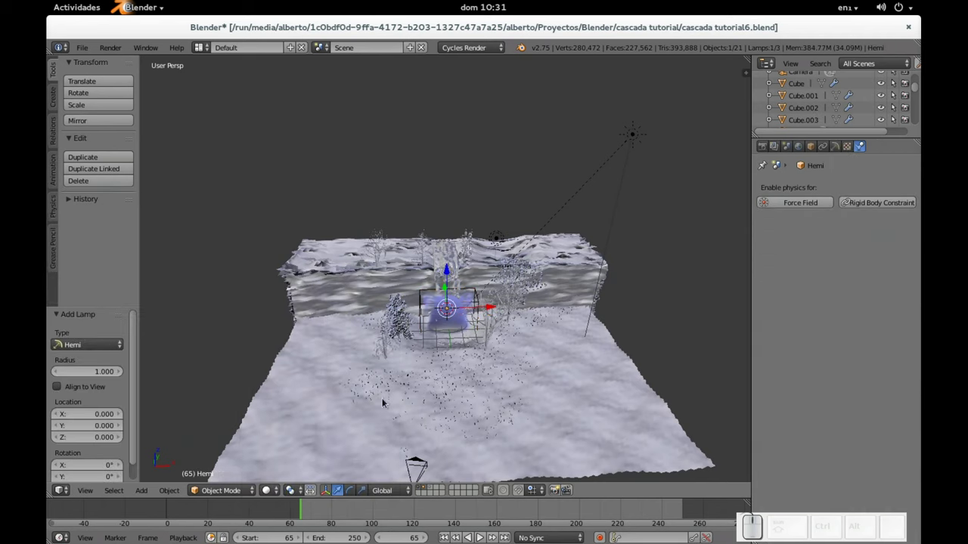
- Place the hemi lamp above the left of the terrain and tilt it
left_click_drag(522, 337, 479, 307)
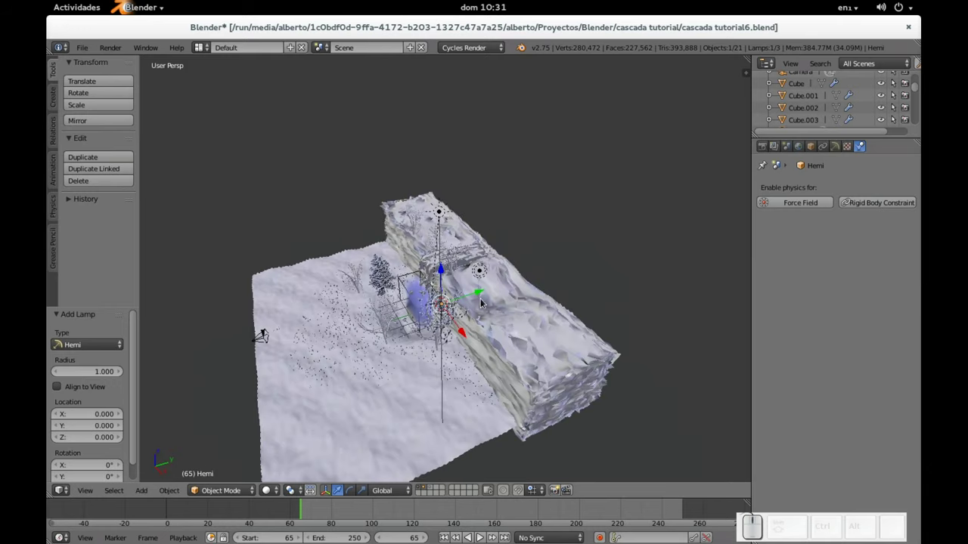
left_click_drag(478, 298, 322, 344)
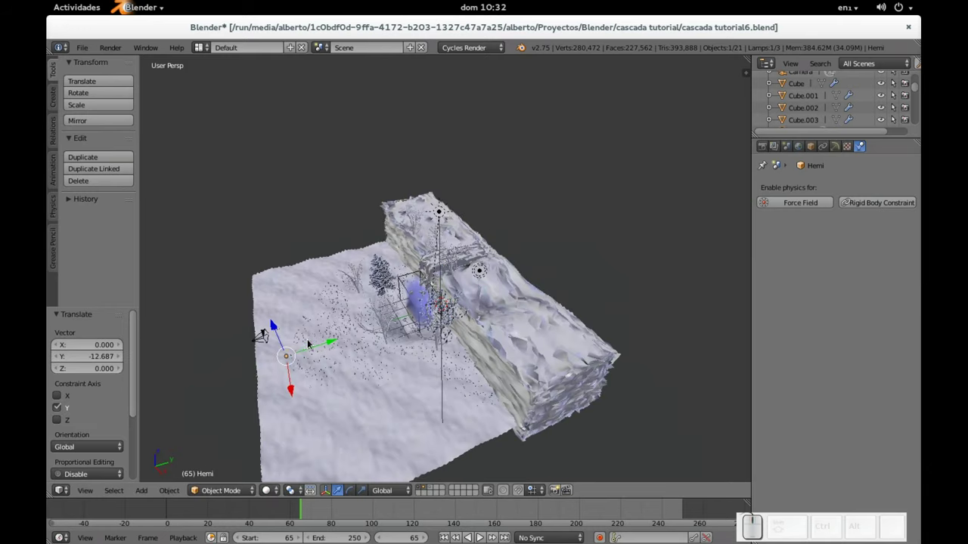
left_click_drag(285, 342, 270, 214)
left_click_drag(267, 194, 361, 201)
left_click_drag(367, 201, 479, 161)
left_click_drag(479, 151, 317, 299)
left_click_drag(352, 319, 313, 235)
middle_click(308, 230)
middle_click(304, 174)
left_click_drag(303, 159, 321, 283)
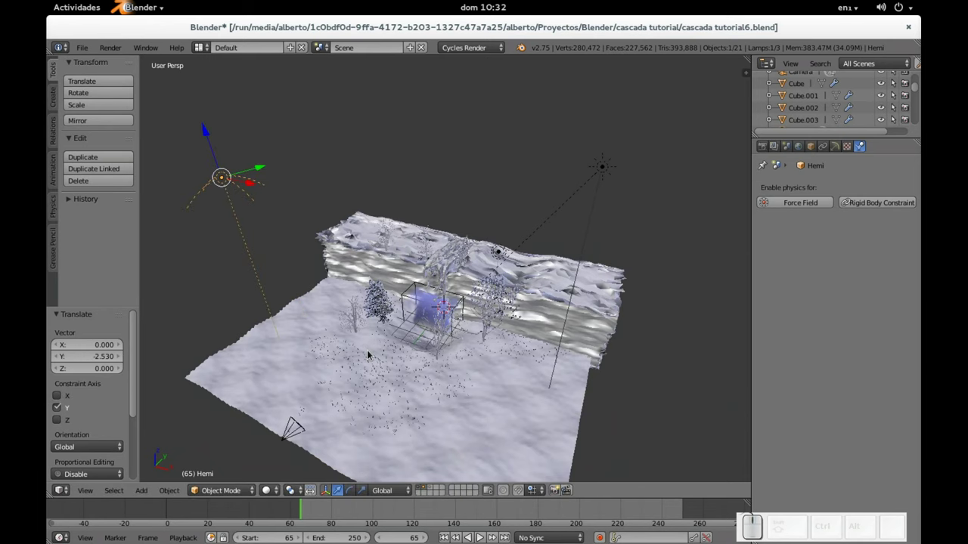
key("r")
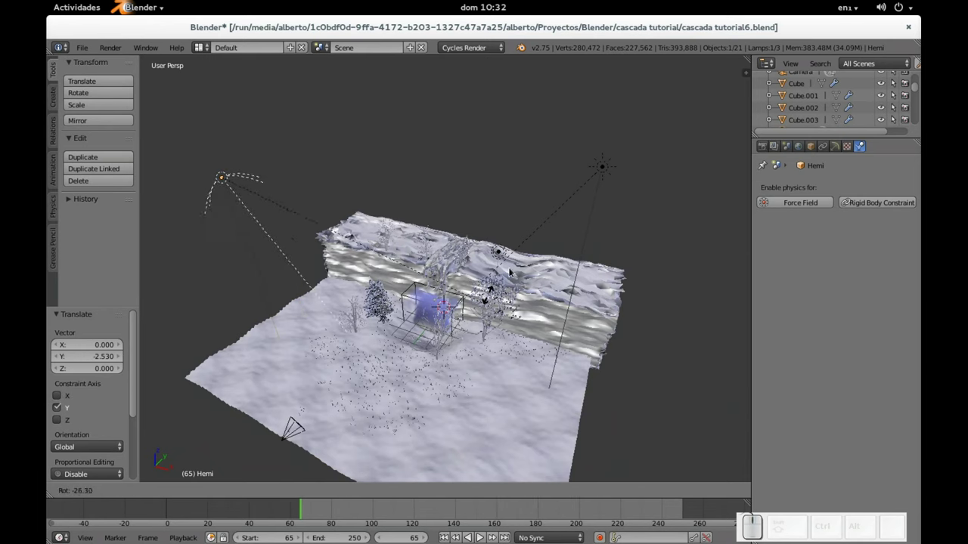
left_click(522, 220)
- Duplicate the lamp as Hemi.001, move it 17.507 along X to the right and tilt it about Z toward the waterfall
left_click_drag(345, 280, 265, 232)
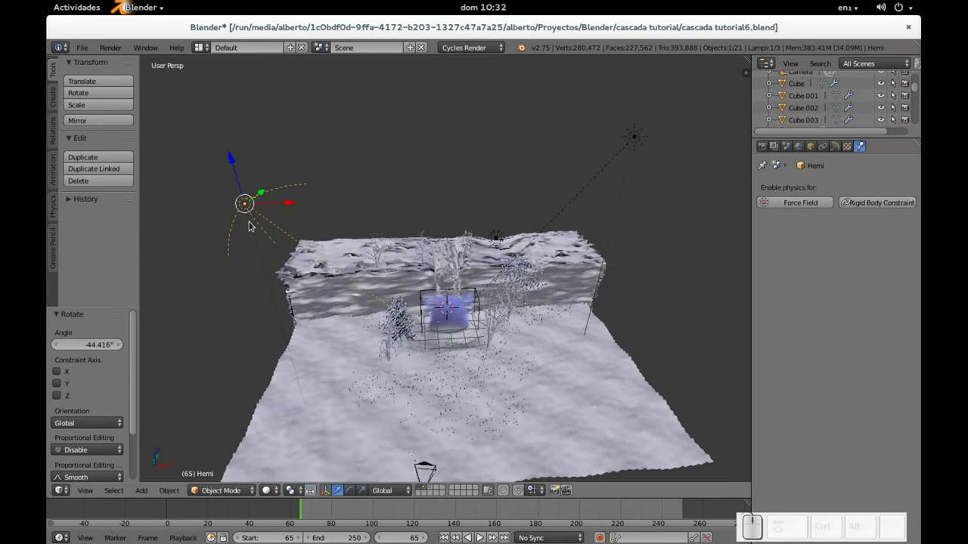
key("shift+d")
key("Return")
left_click_drag(283, 200, 323, 213)
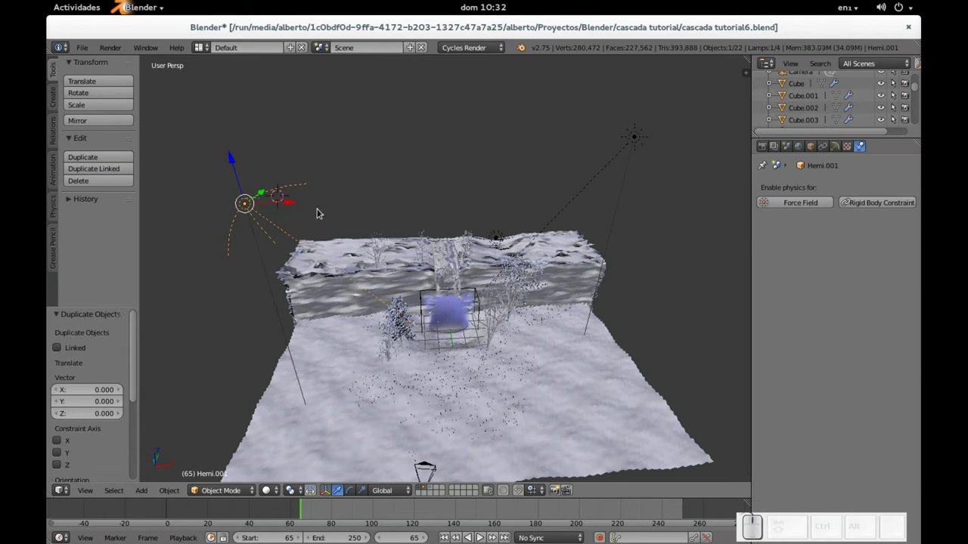
left_click_drag(294, 208, 677, 231)
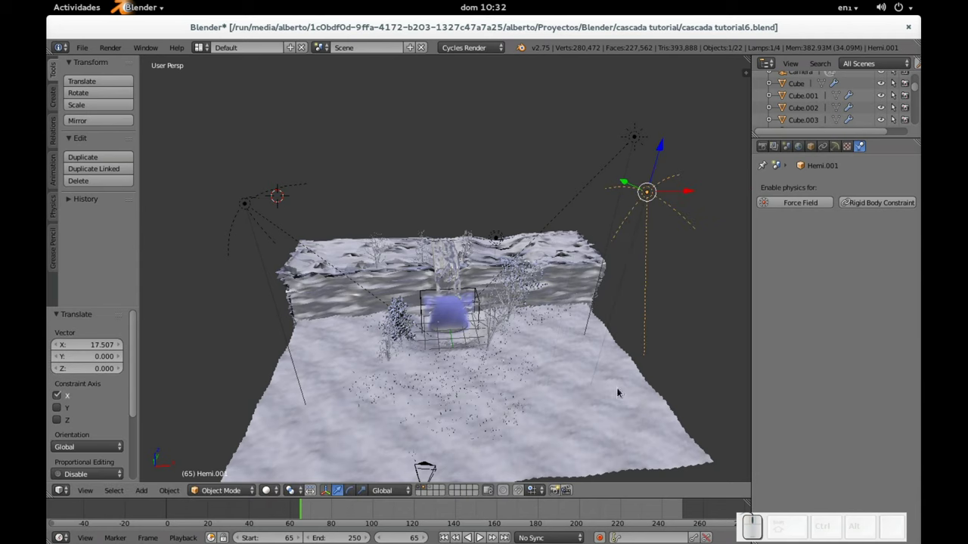
key("r")
key("z")
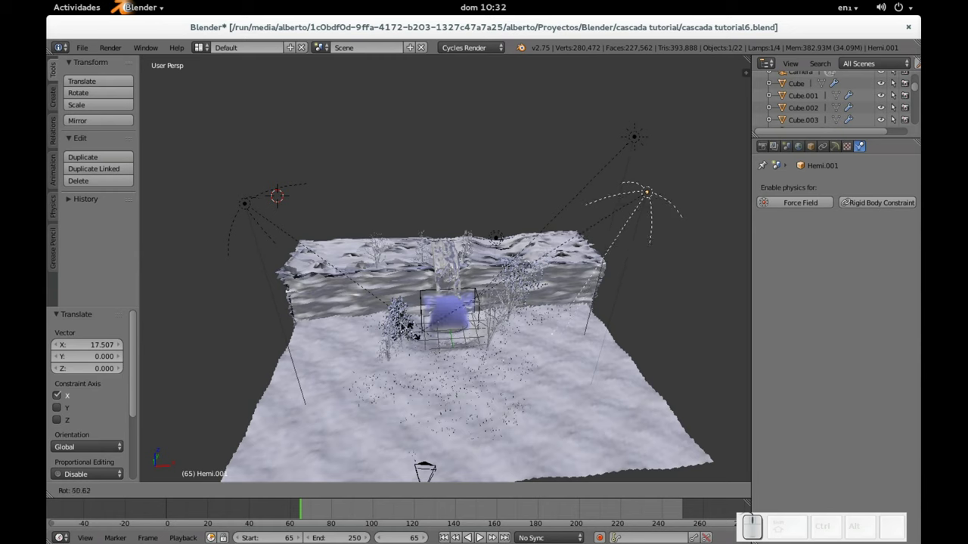
- Confirm Hemi.001's 65.627° tilt and tint its emission colour pale pink
left_click(368, 279)
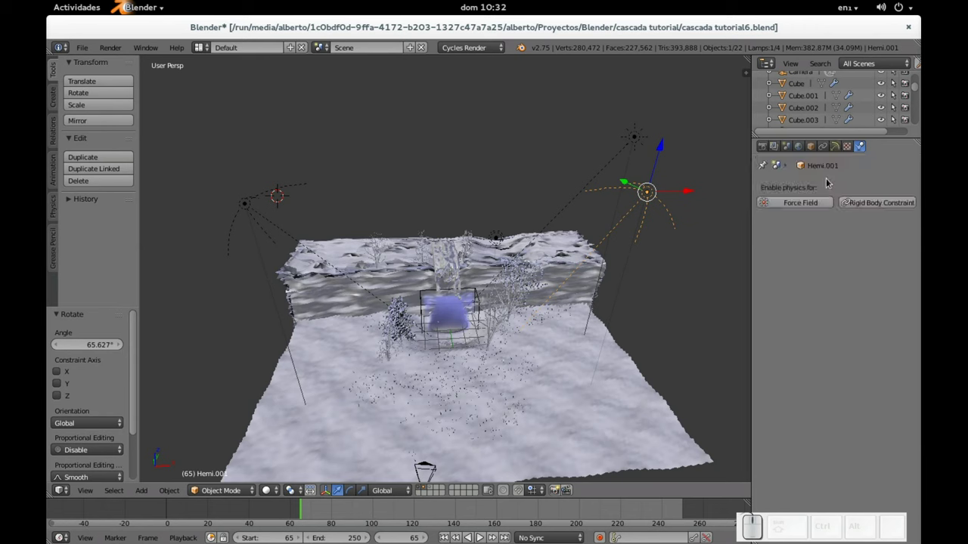
left_click(839, 154)
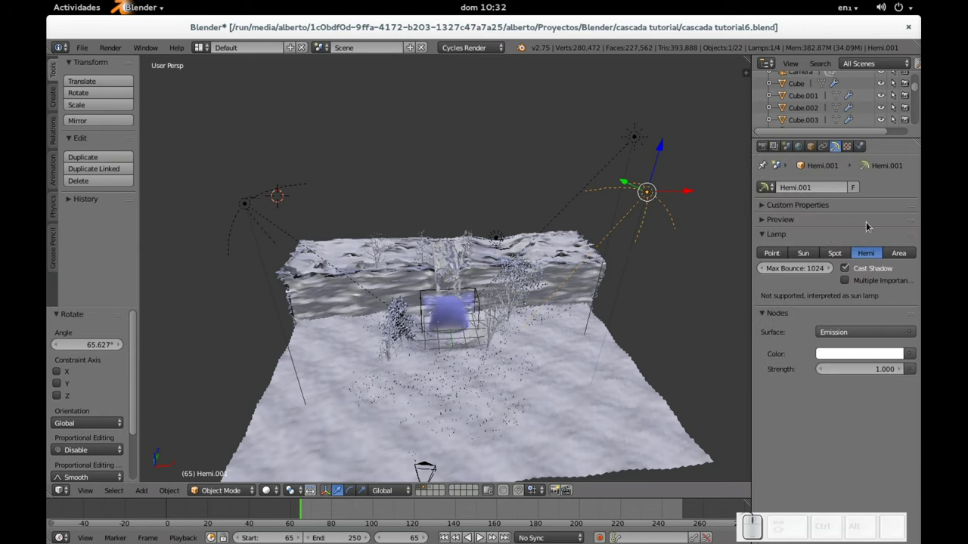
left_click(864, 357)
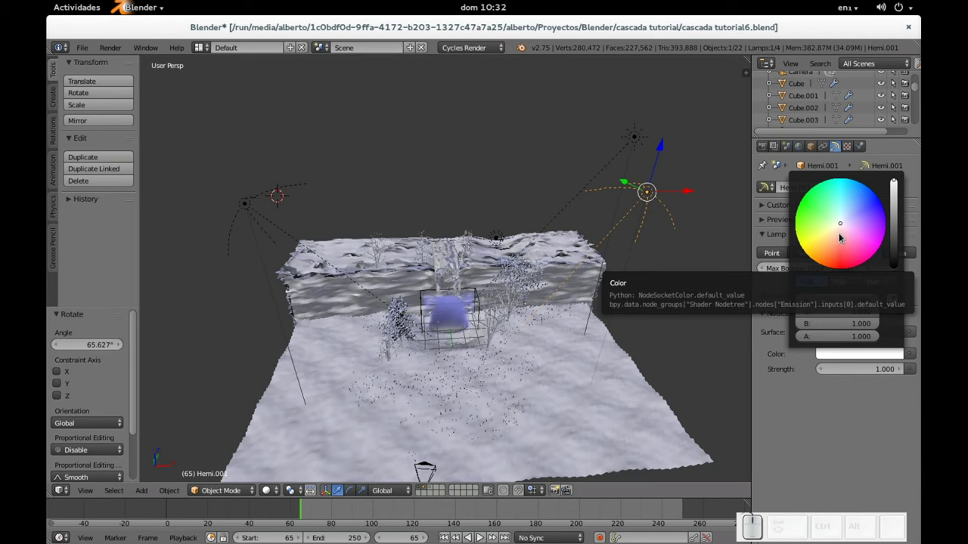
left_click(844, 236)
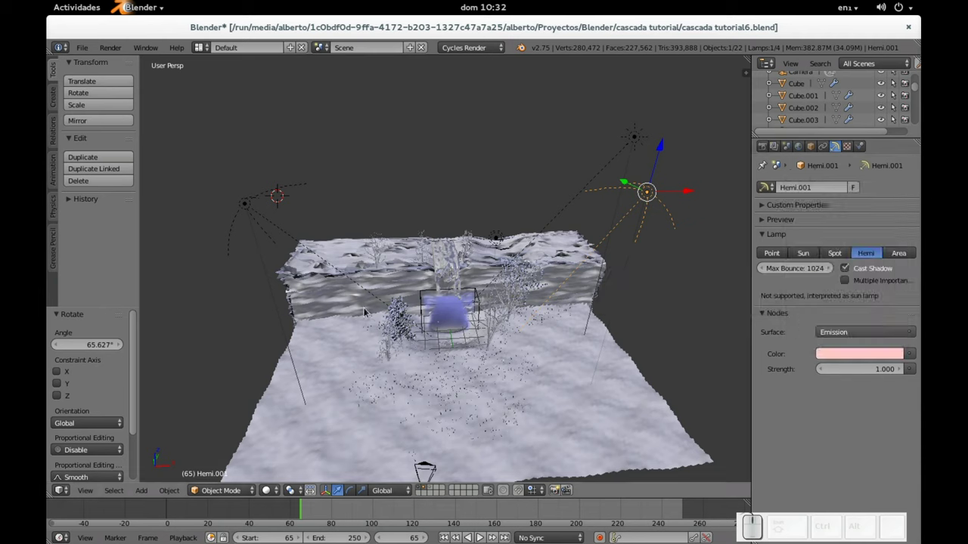
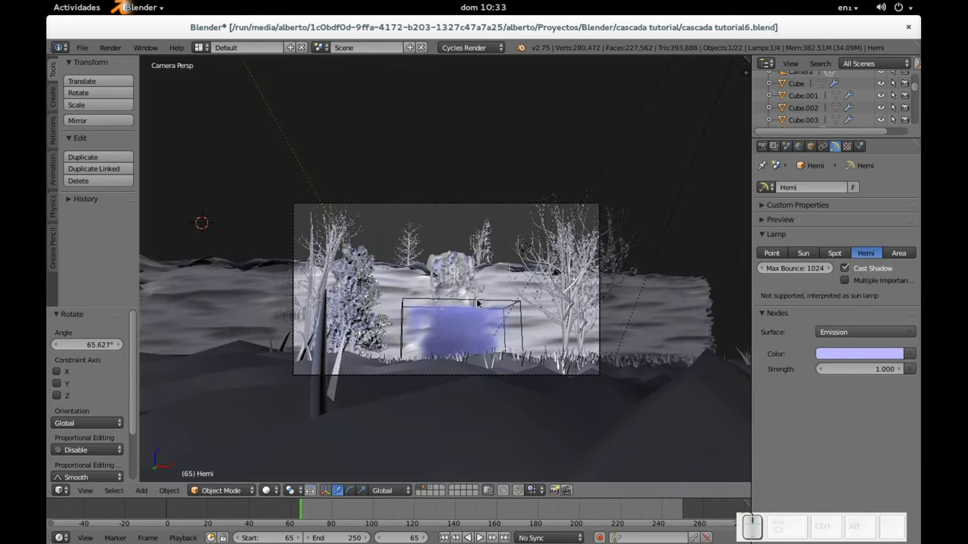
- Save the scene file and render the camera view lit by the tinted hemi lamps
key("ctrl+s")
key("ctrl+KP_Enter")
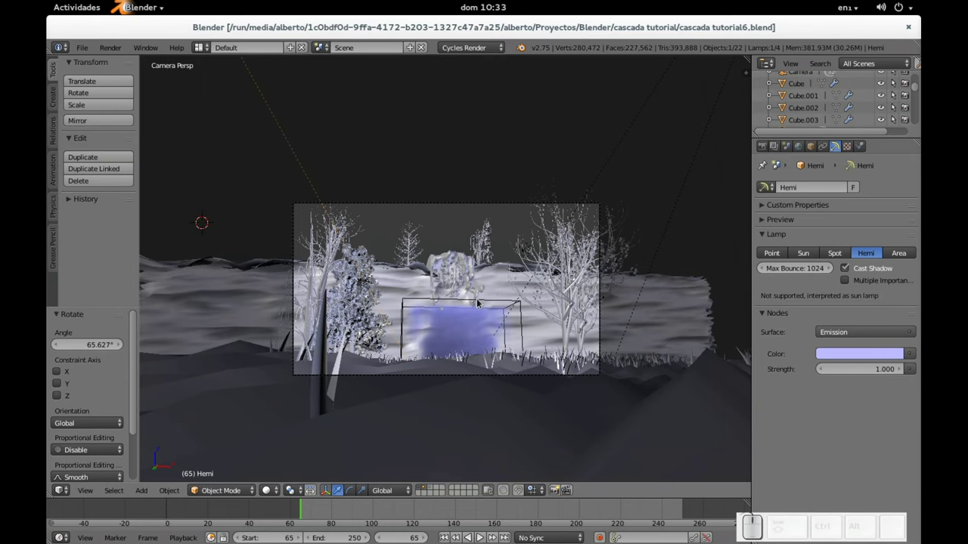
key("F12")
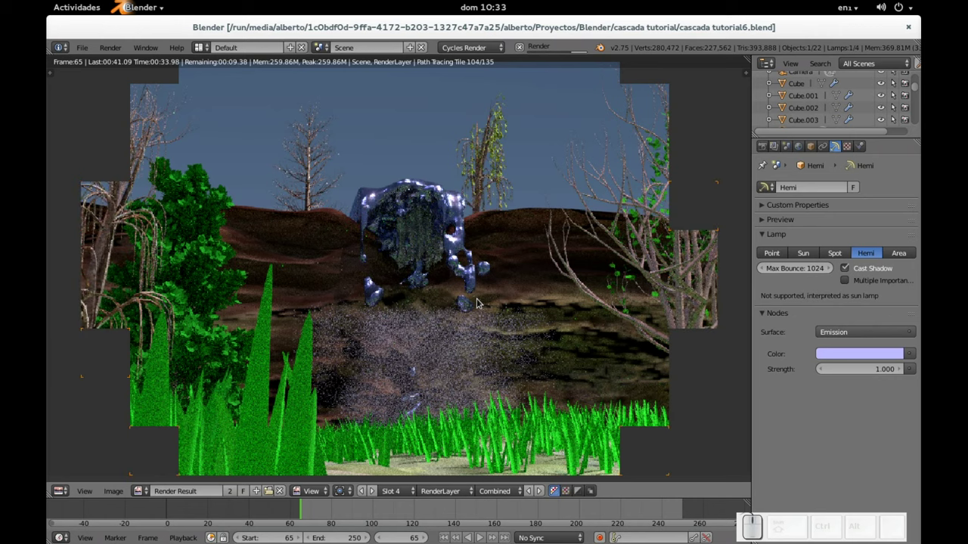
scroll("down", 3)
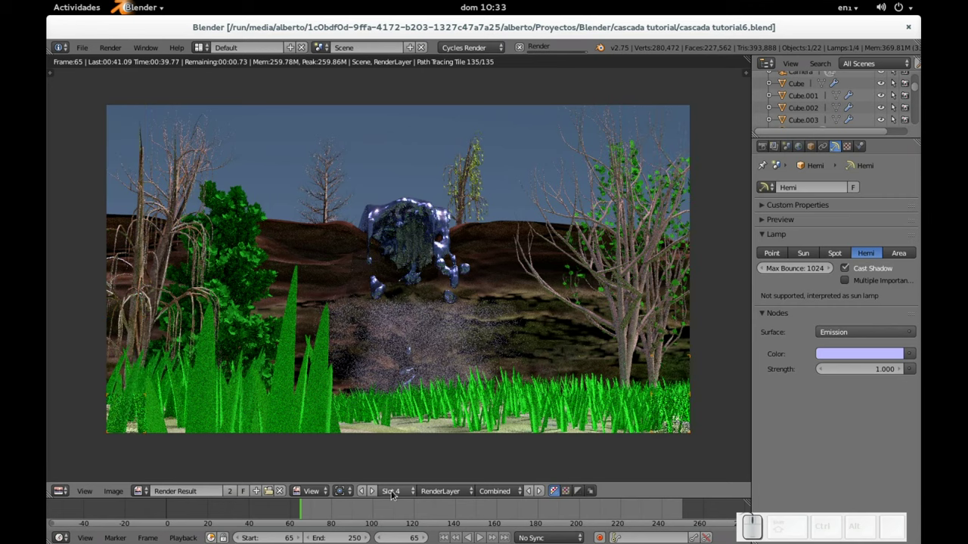
- Compare the new render in Slot 4 with the earlier render in Slot 3
left_click(401, 492)
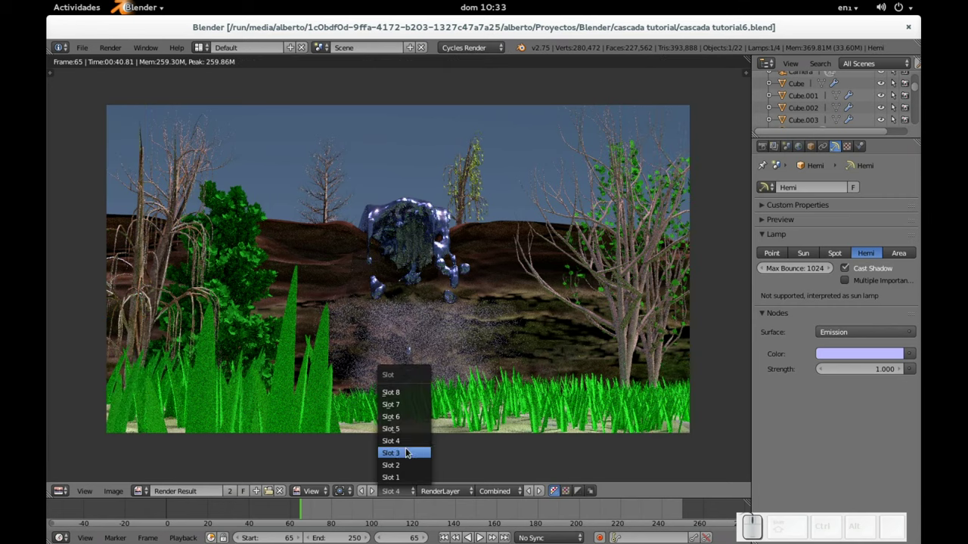
left_click(411, 452)
left_click(405, 492)
left_click(406, 444)
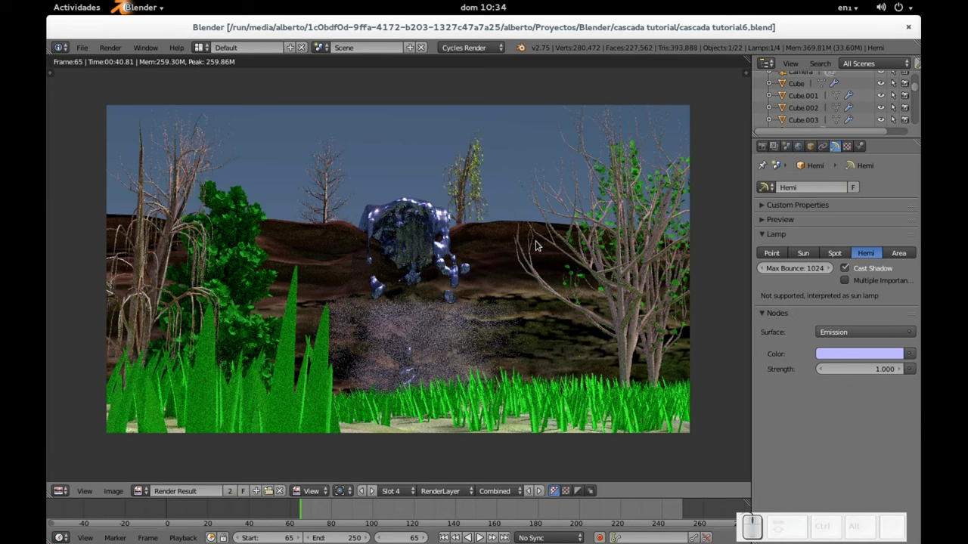
- Select tree.006, view its bark material, and look through the camera at frame 106
key("Escape")
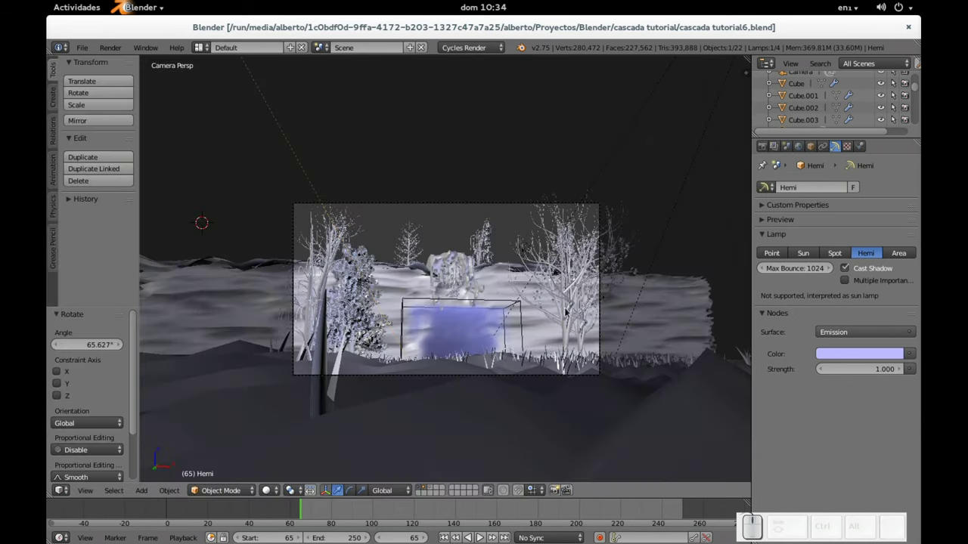
right_click(570, 324)
left_click(868, 148)
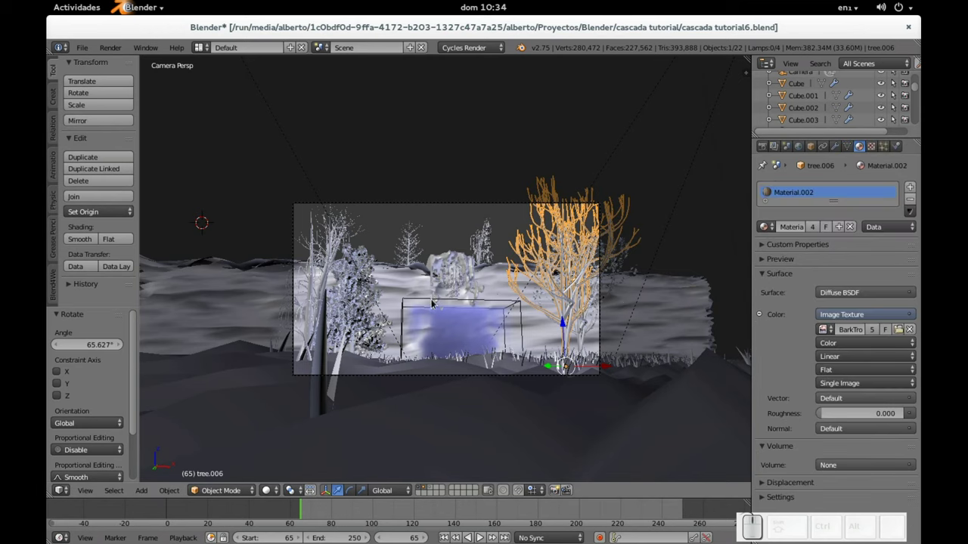
scroll("up", 3)
scroll("down", 3)
scroll("up", 3)
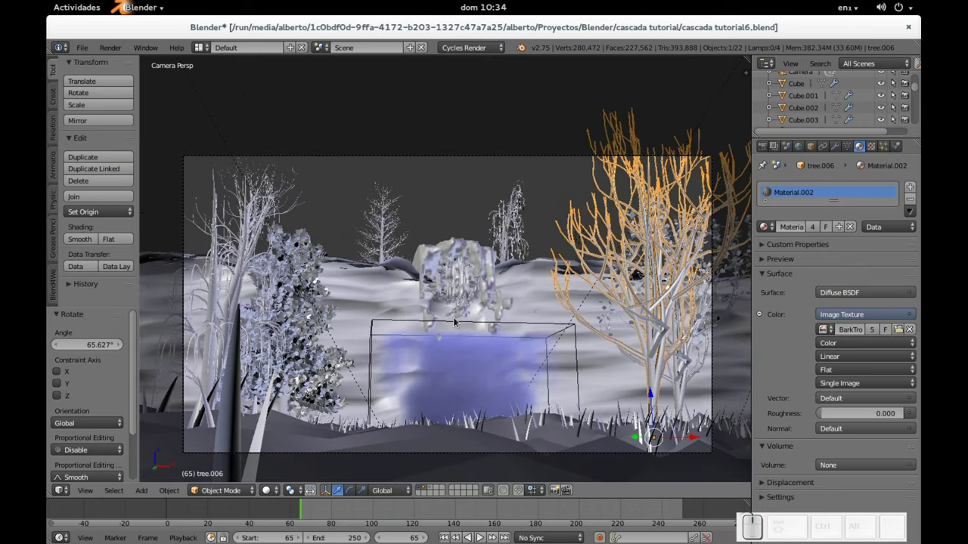
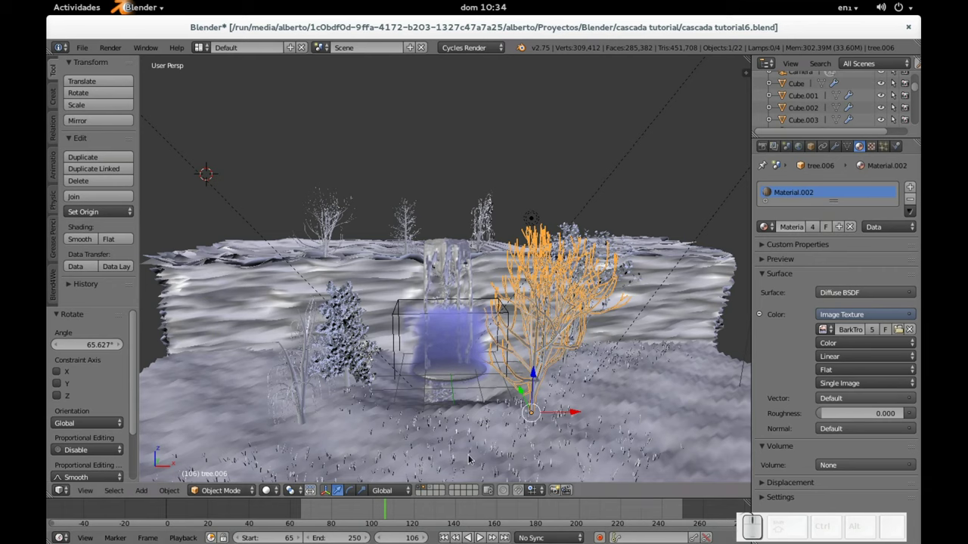
key("KP_0")
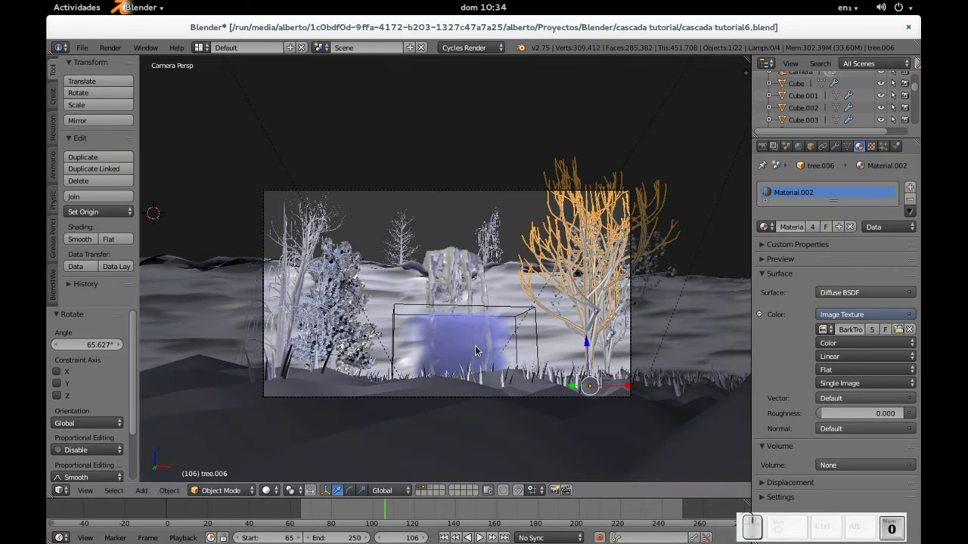
scroll("up", 3)
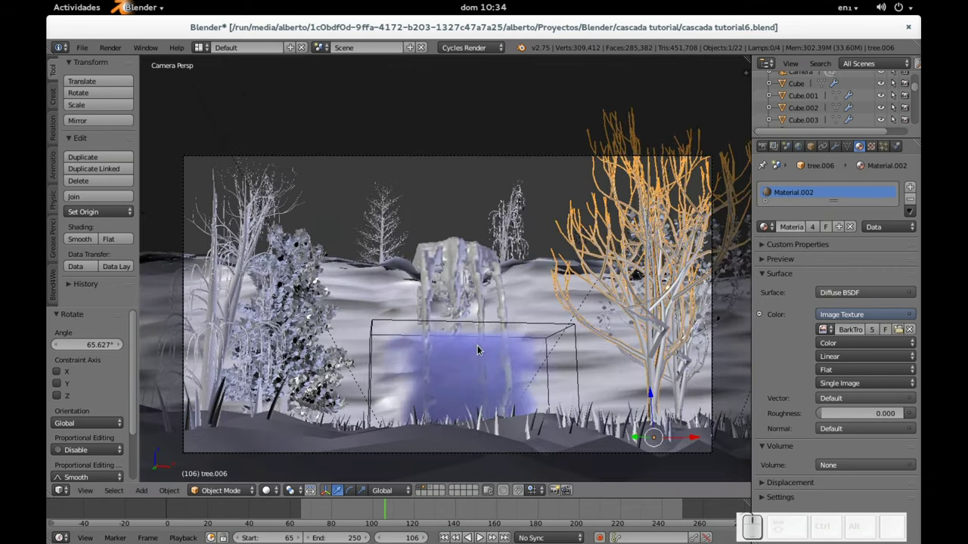
- Render frame 106 showing the waterfall pouring into misty smoke among trees and grass
key("F12")
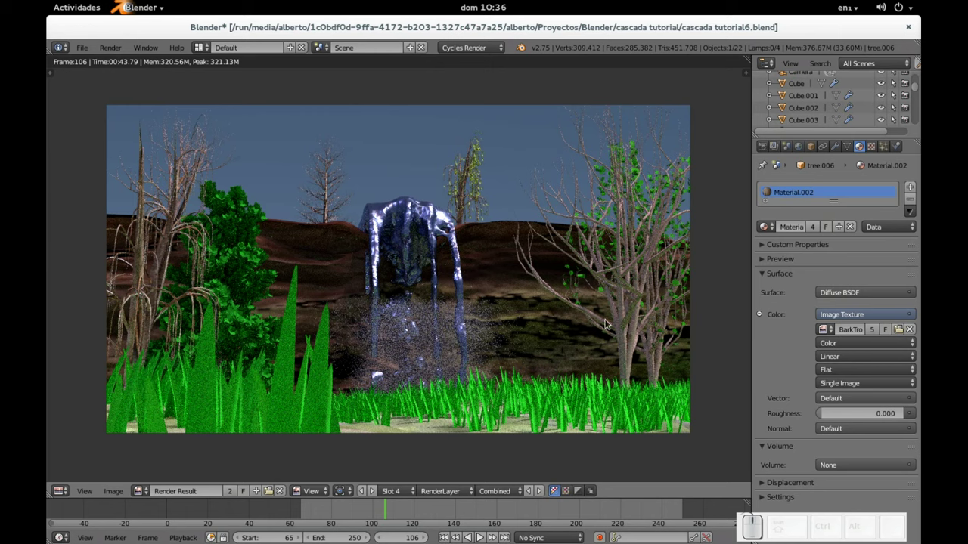
scroll("down", 3)
scroll("up", 3)
scroll("up", 3)
scroll("down", 3)
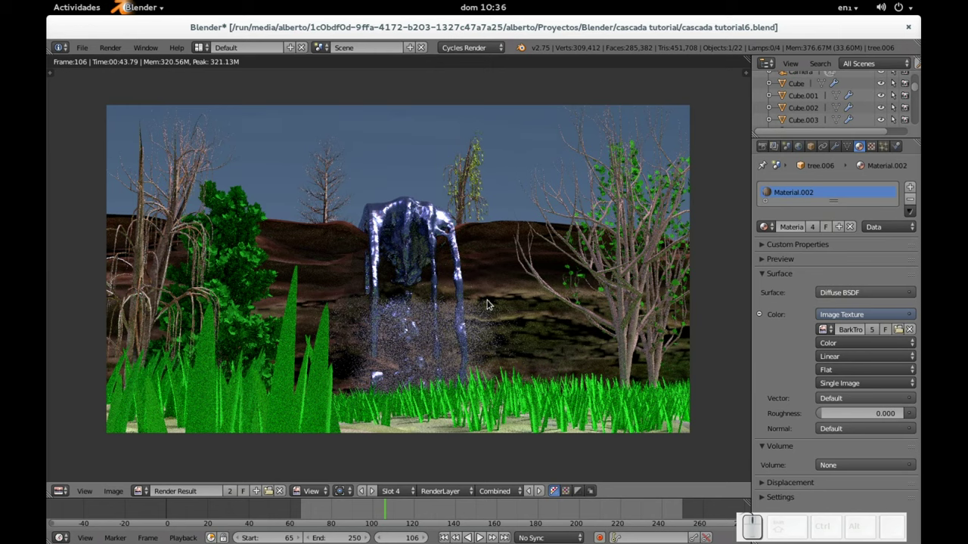